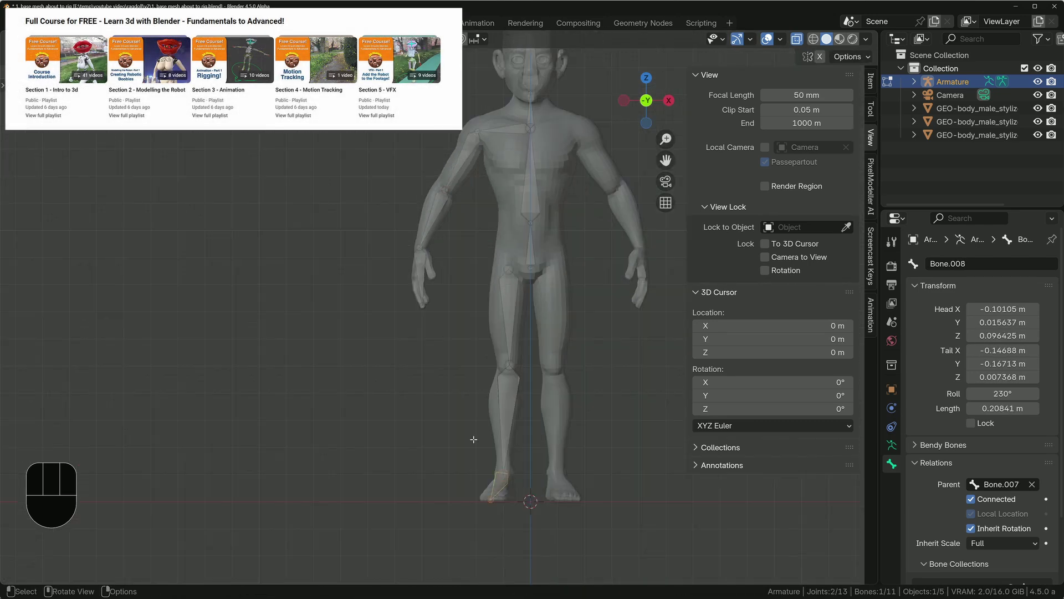
Step: Parent the character mesh to the armature (Ctrl+P) so it follows posed bones
key("F2")
key("o")
key("F2")
key("n")
key("F1")
key("F2")
key("F2")
key("F2")
key("F2")
key("p")
key("F2")
key("F2")
key("ctrl+p")
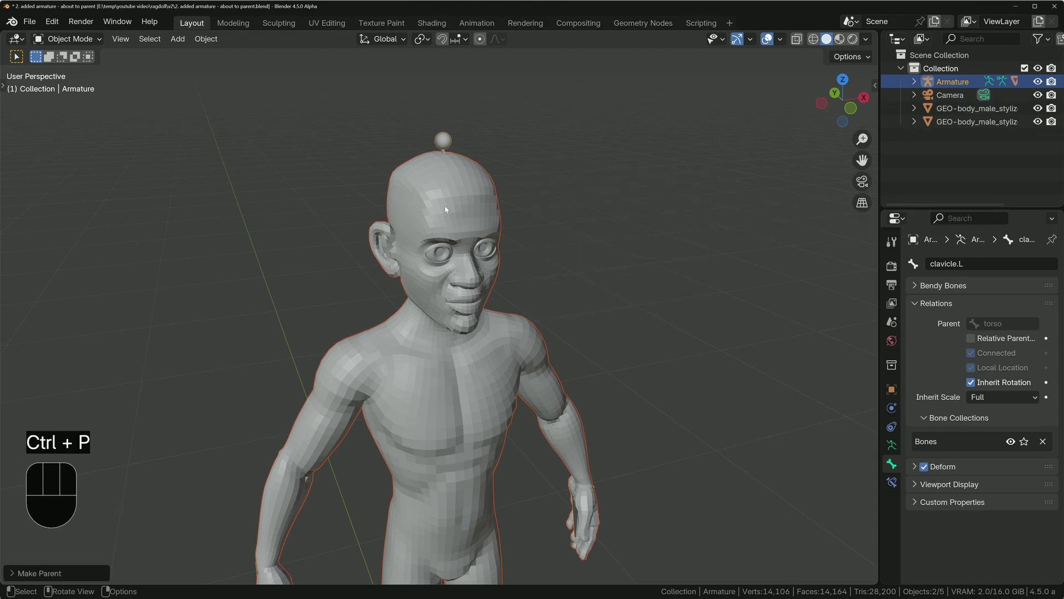
Step: Test posing the bones, then bring up the Add > Empty types submenu
key("Tab")
key("r")
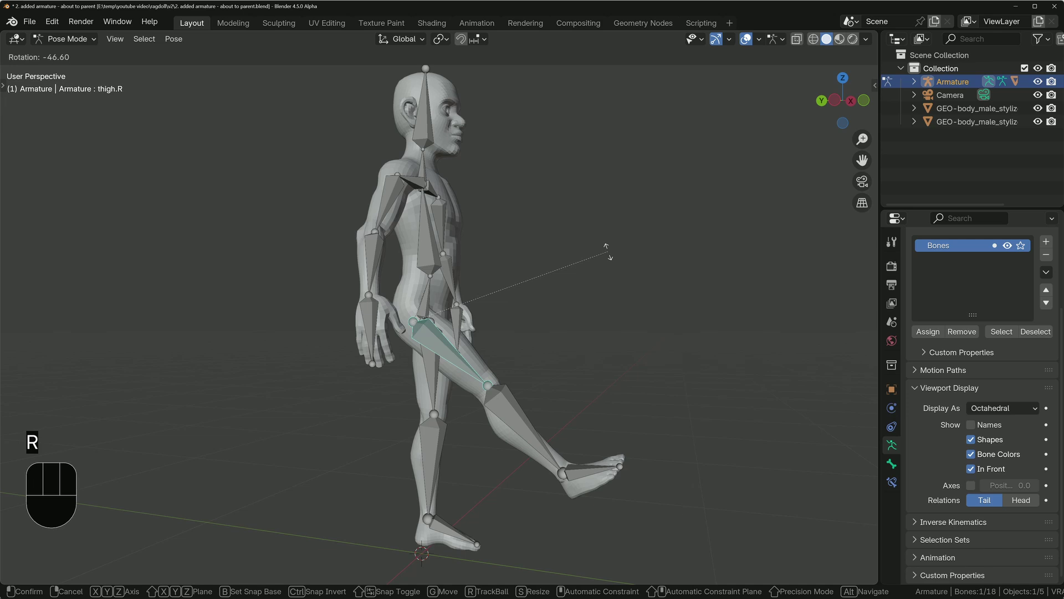
key("Escape")
left_click(393, 215)
left_click(371, 276)
Step: Add an Arrows empty and give it a Generic rigid body constraint
key("r")
key("shift+a")
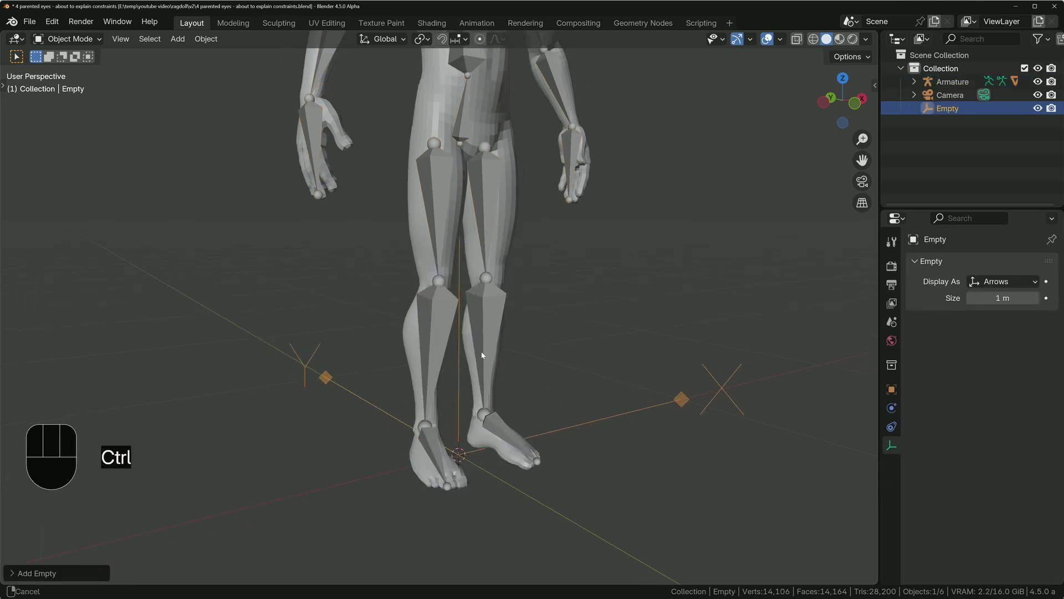
left_click(997, 283)
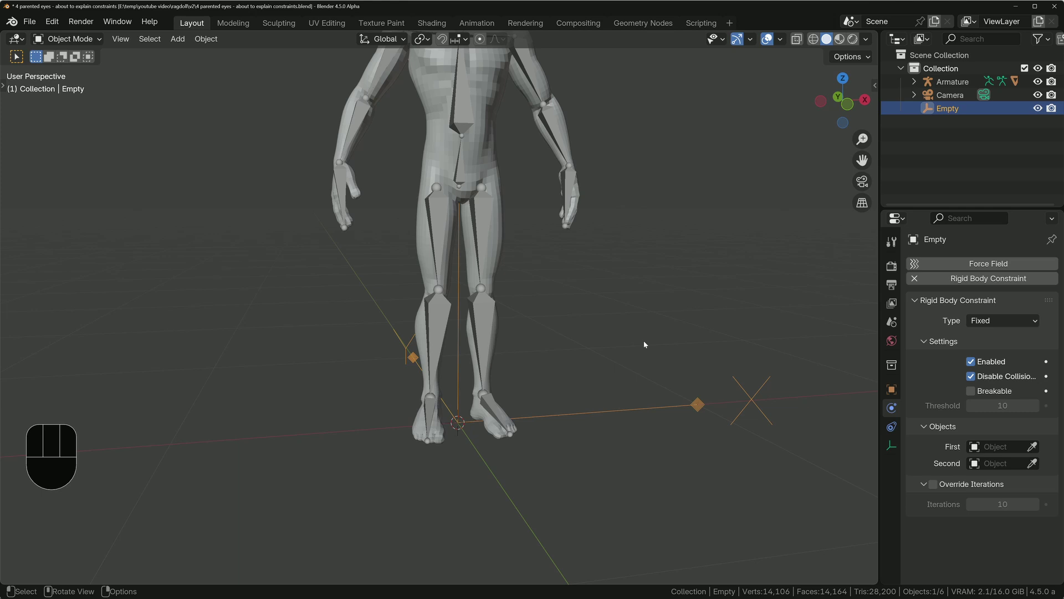
Step: Enable the X, Y and Z linear limits on the empty's constraint
left_click_drag(1002, 321, 976, 410)
left_click_drag(969, 363, 974, 388)
left_click_drag(974, 357, 974, 381)
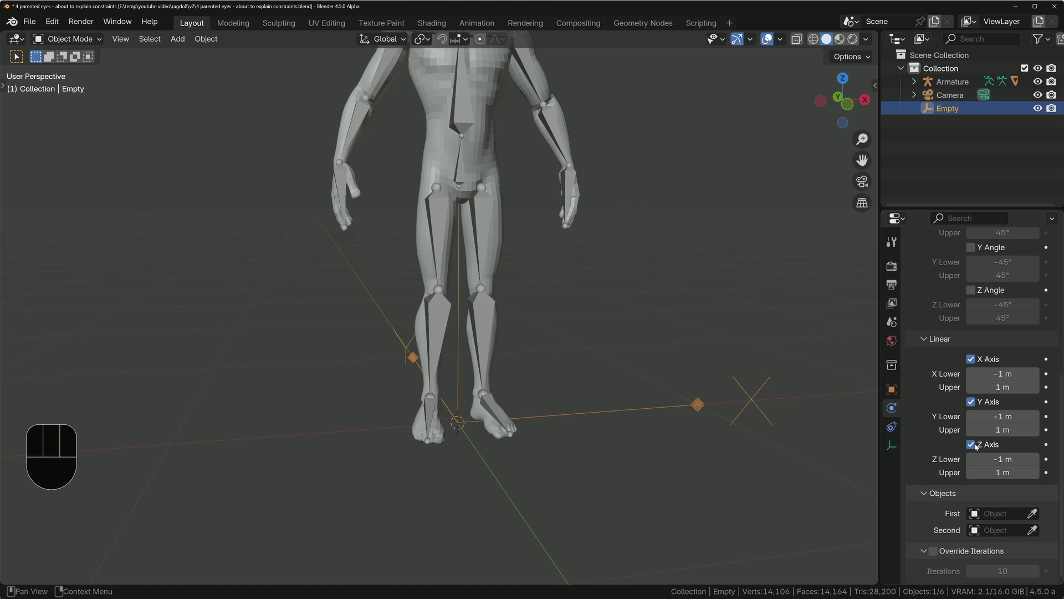
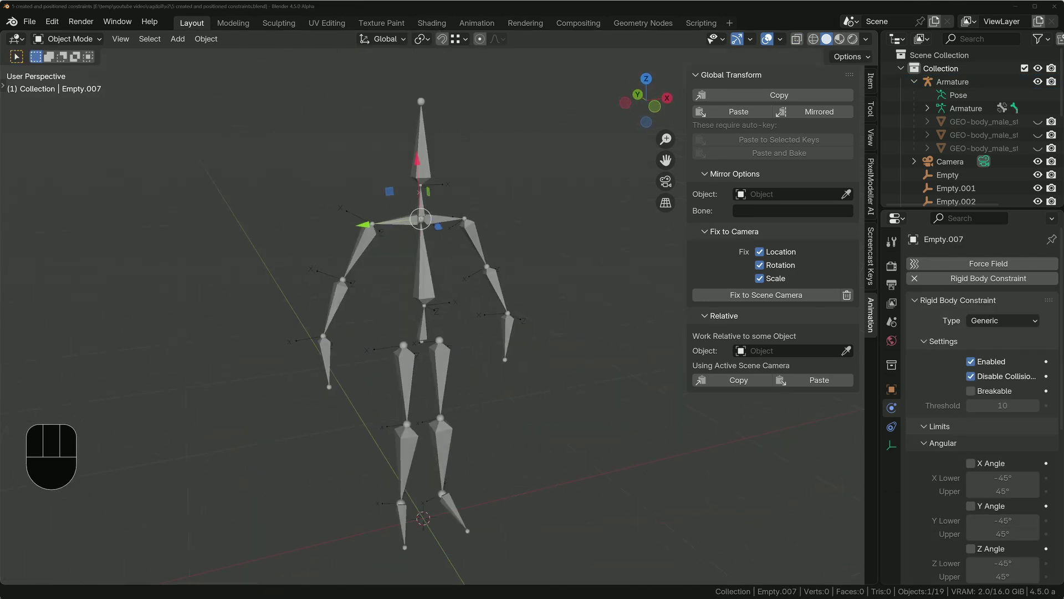
Step: Move the three body meshes and armature into a 'ragdoll character' collection
key("shift+g")
key("m")
key("l")
key("KP_Subtract")
left_click(948, 94)
key("l")
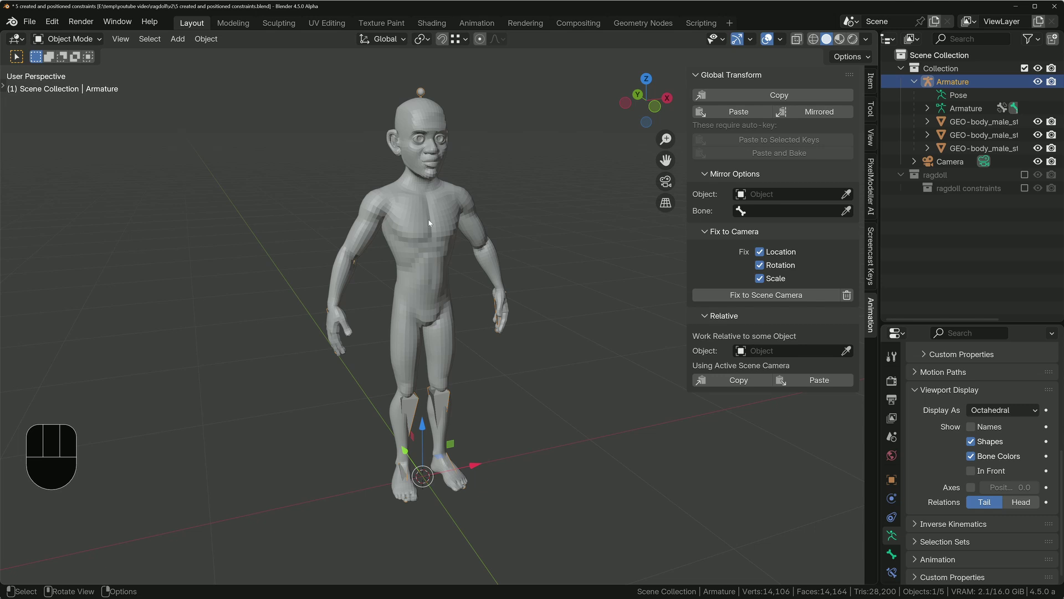
left_click_drag(972, 84, 937, 124)
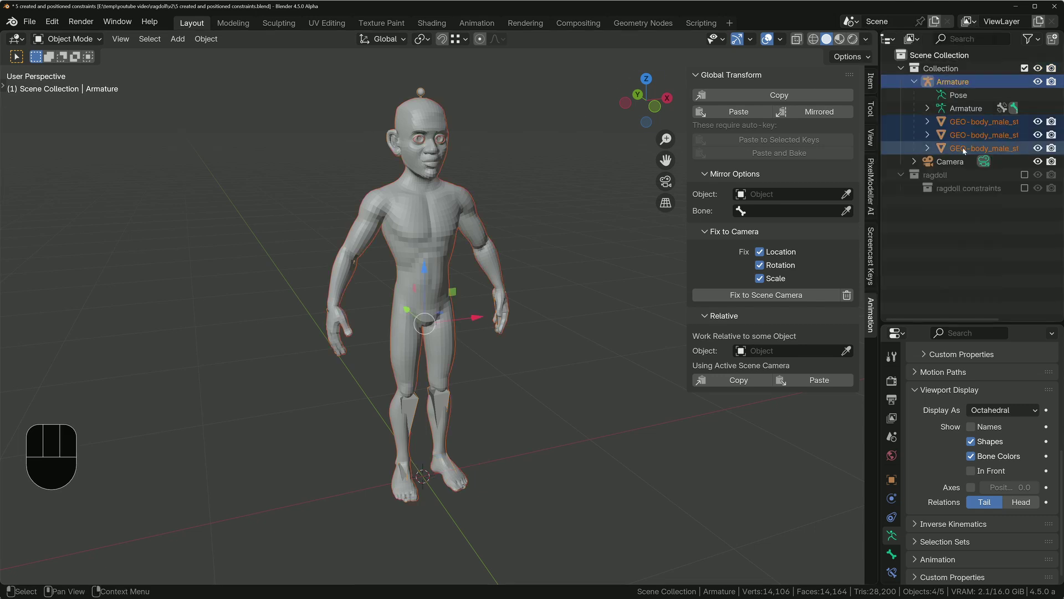
key("m")
key("l")
key("e")
key("BackSpace")
Step: Duplicate the armature and start moving it into a new collection
key("shift+d")
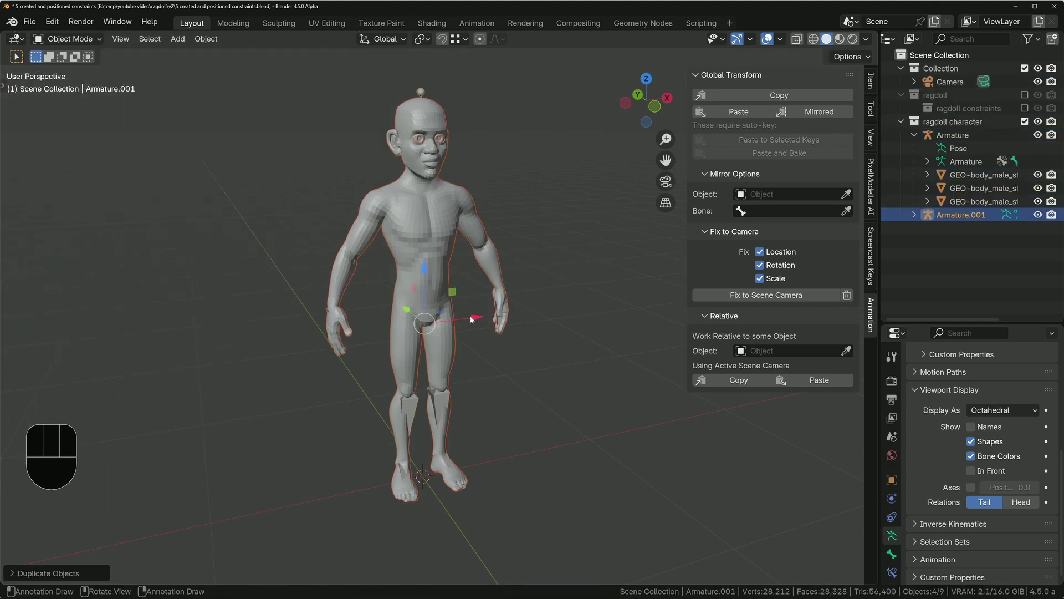
key("m")
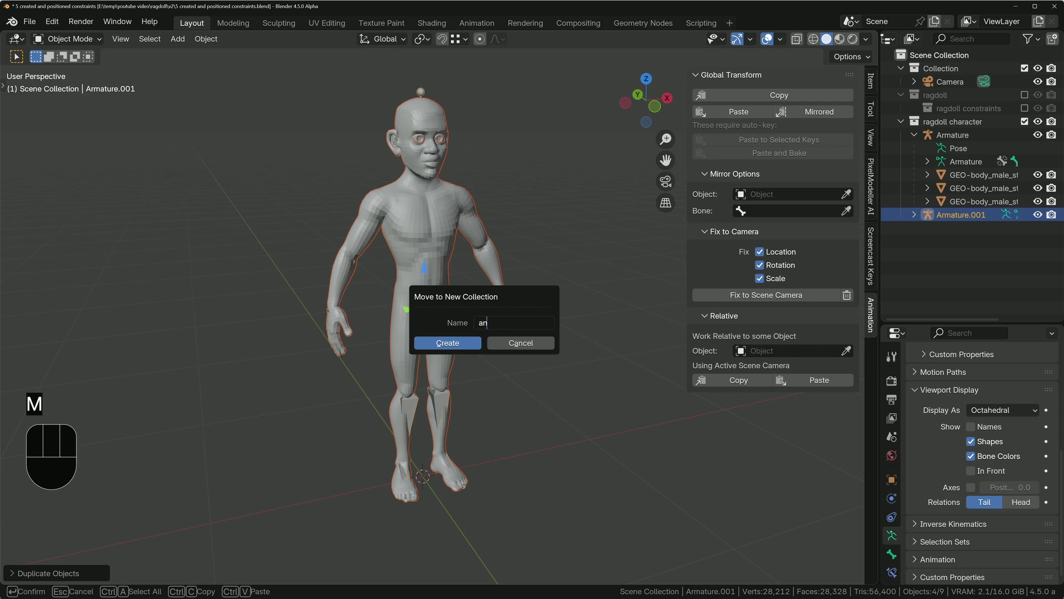
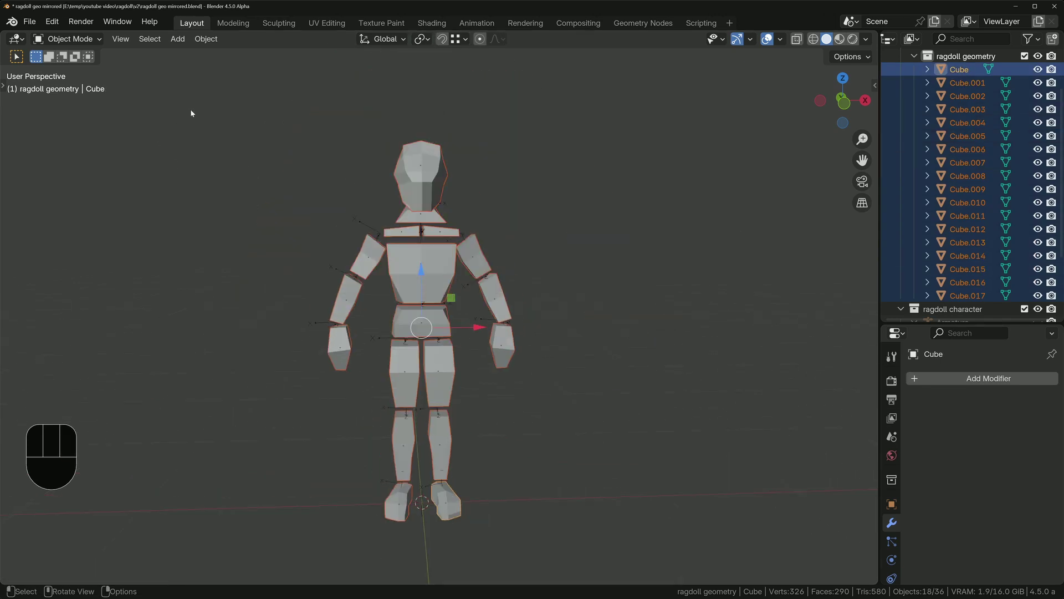
Step: Set each constraint empty's First and Second bodies to adjacent cubes (e.g. Cube.001 and Cube)
left_click_drag(202, 43, 375, 404)
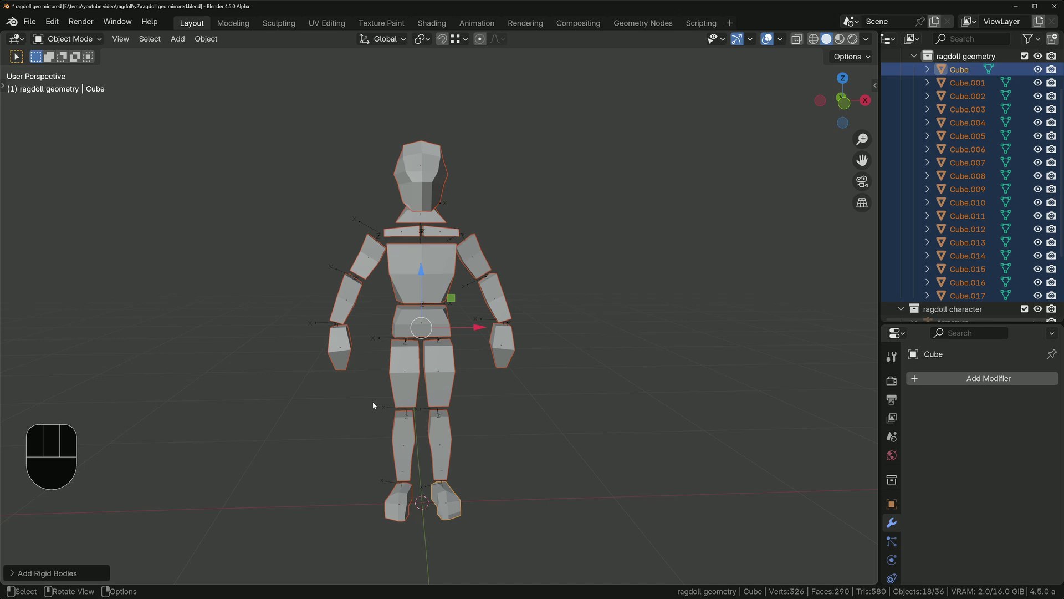
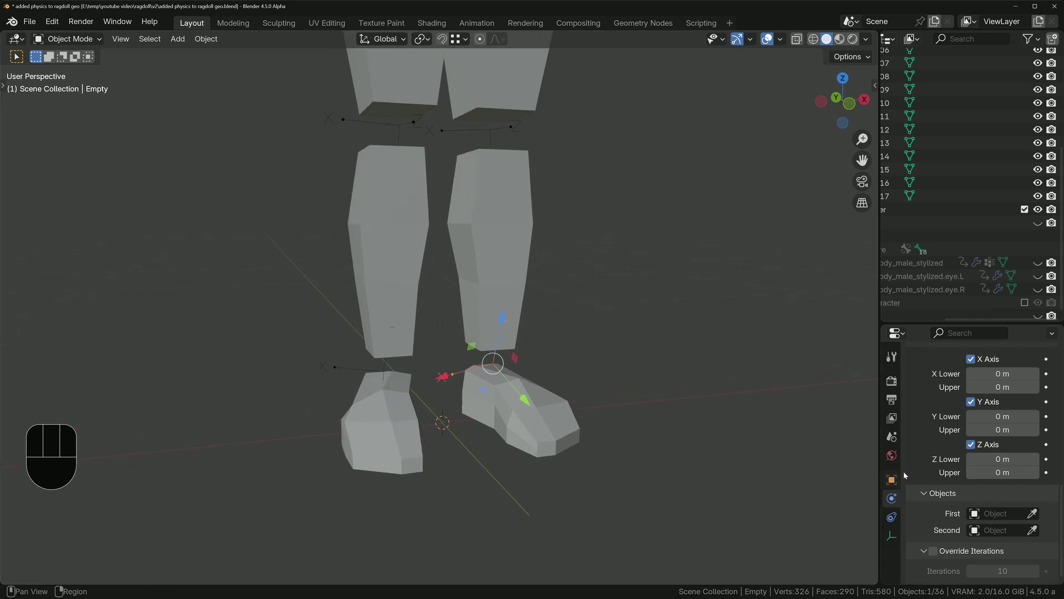
key("e")
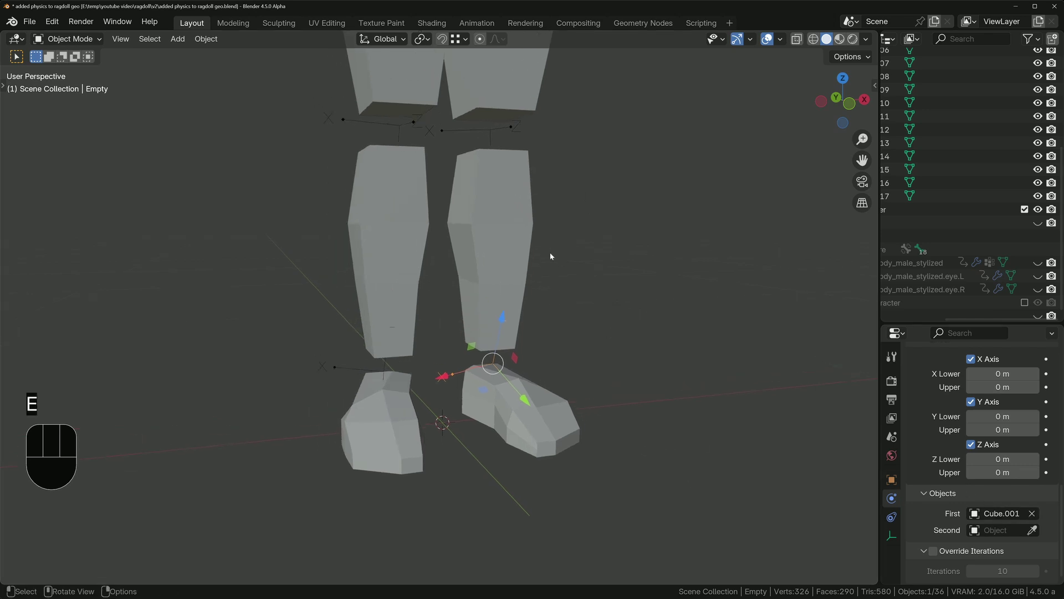
key("e")
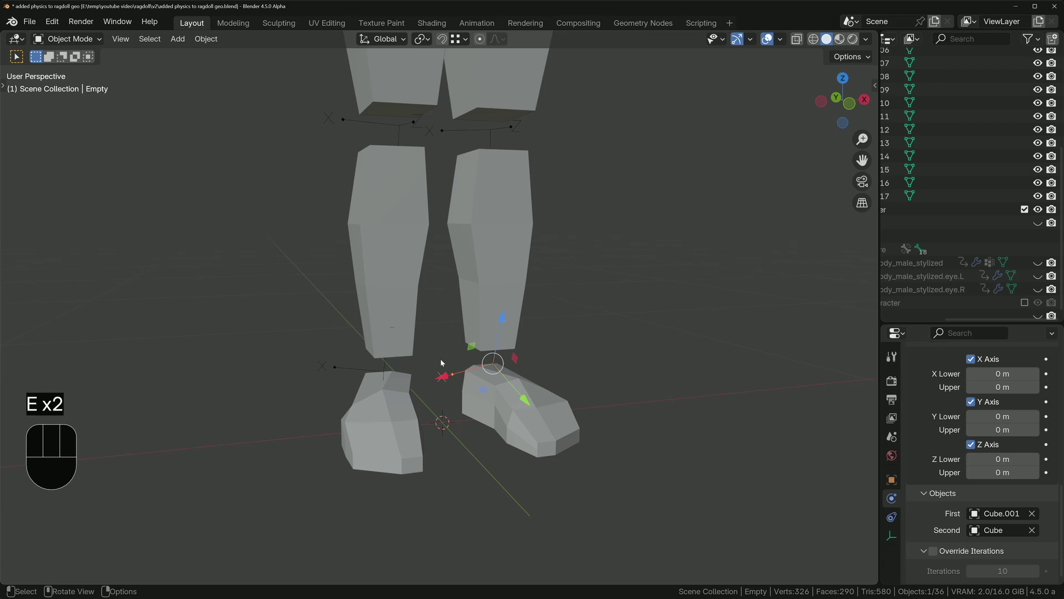
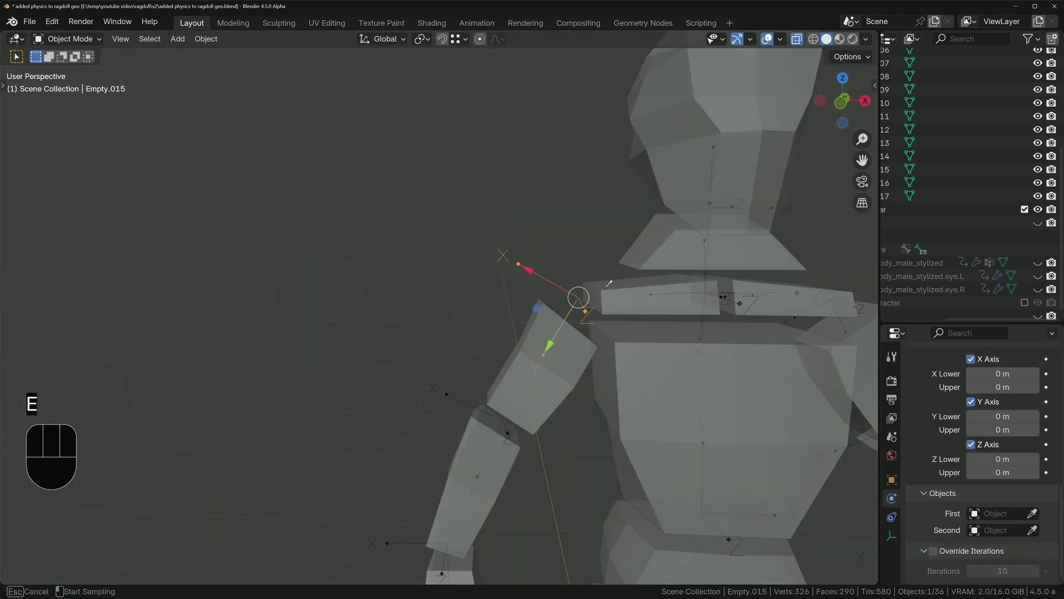
key("e")
key("e")
key("e")
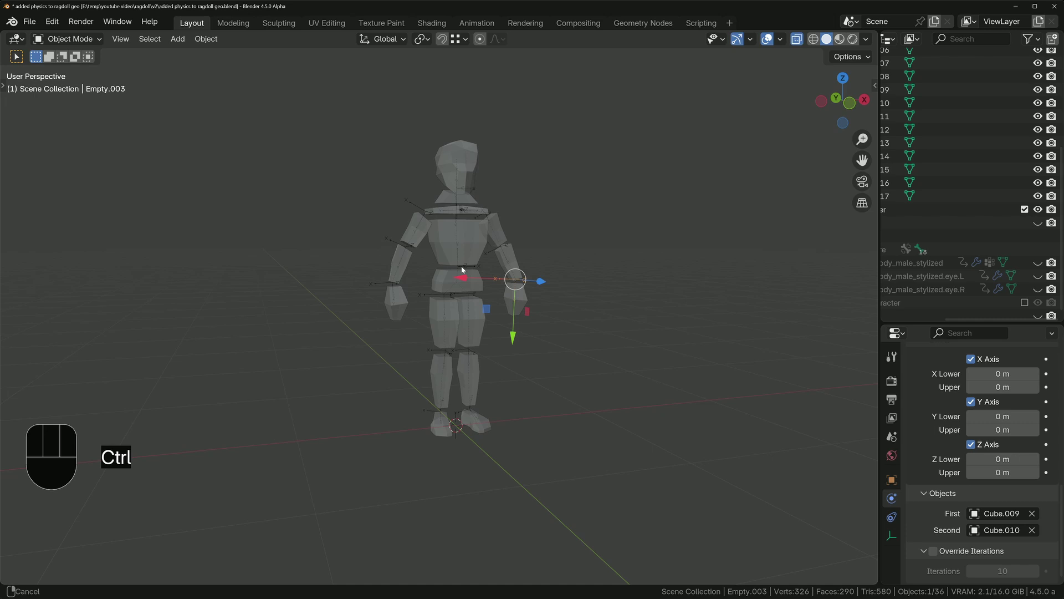
Step: Play the simulation to test the ragdoll, then return to frame one
key("z")
key("space")
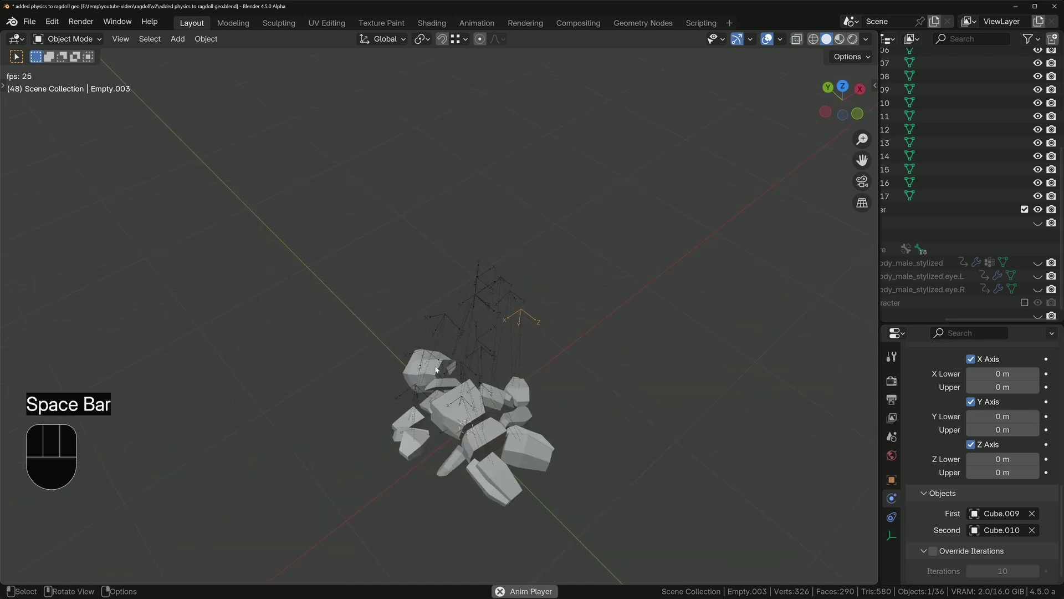
key("space")
key("shift+Left")
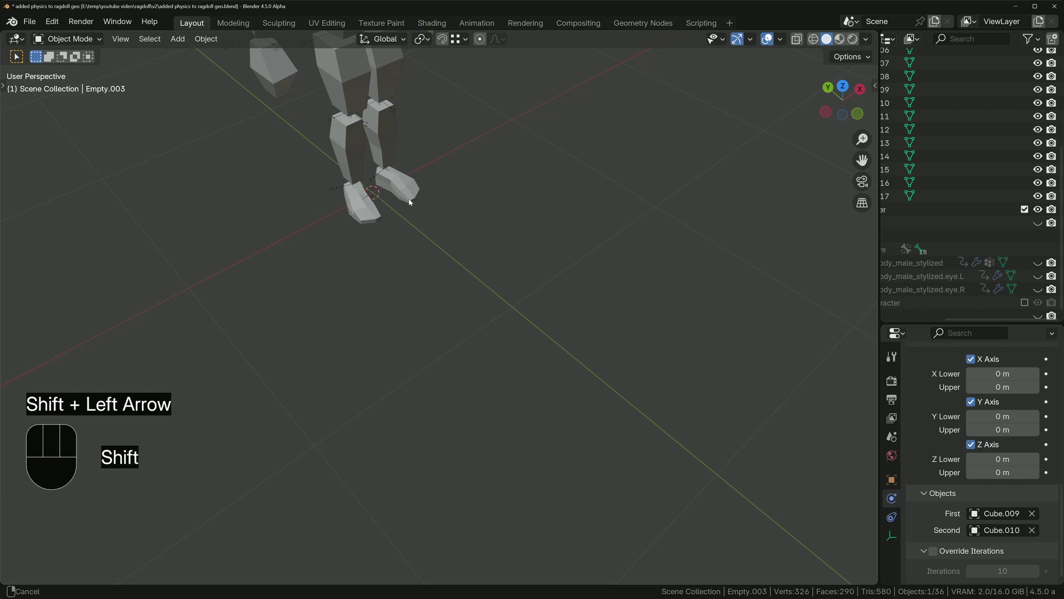
left_click(417, 401)
key("shift+g")
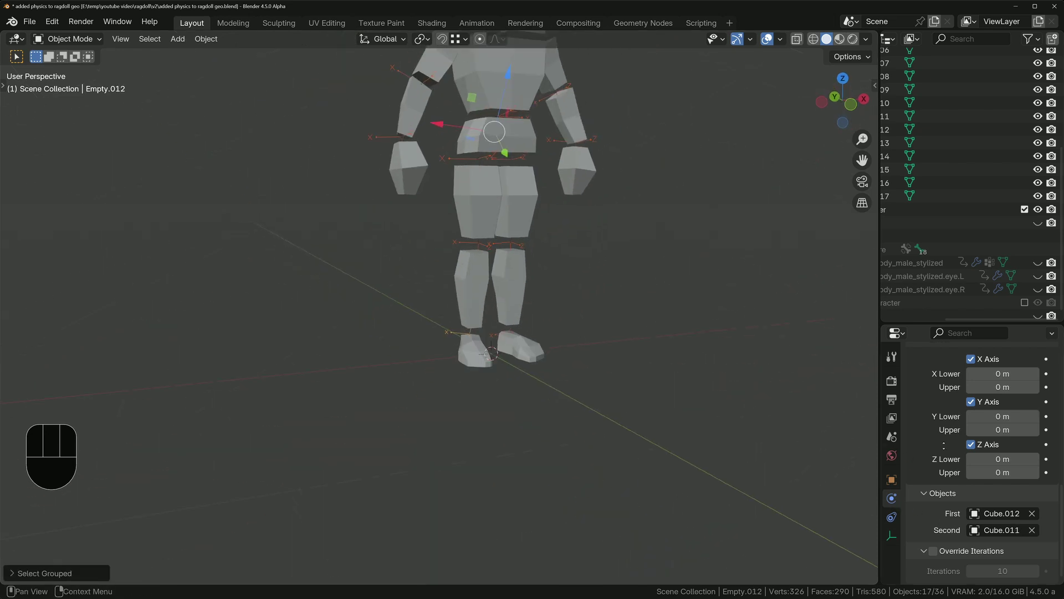
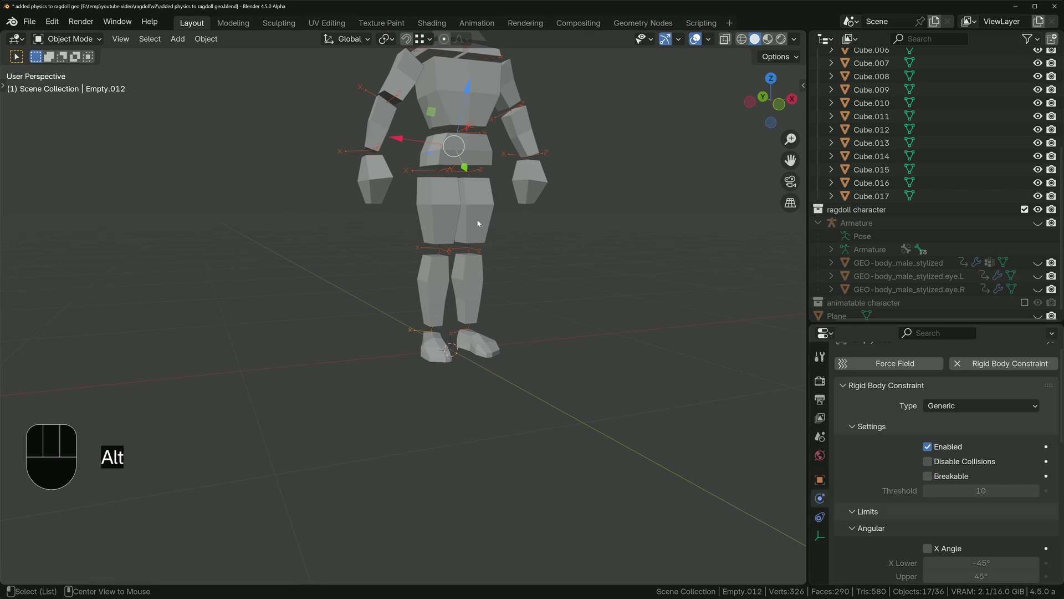
Step: Play back the falling ragdoll with angular limits and bevels, checking in wireframe view
key("space")
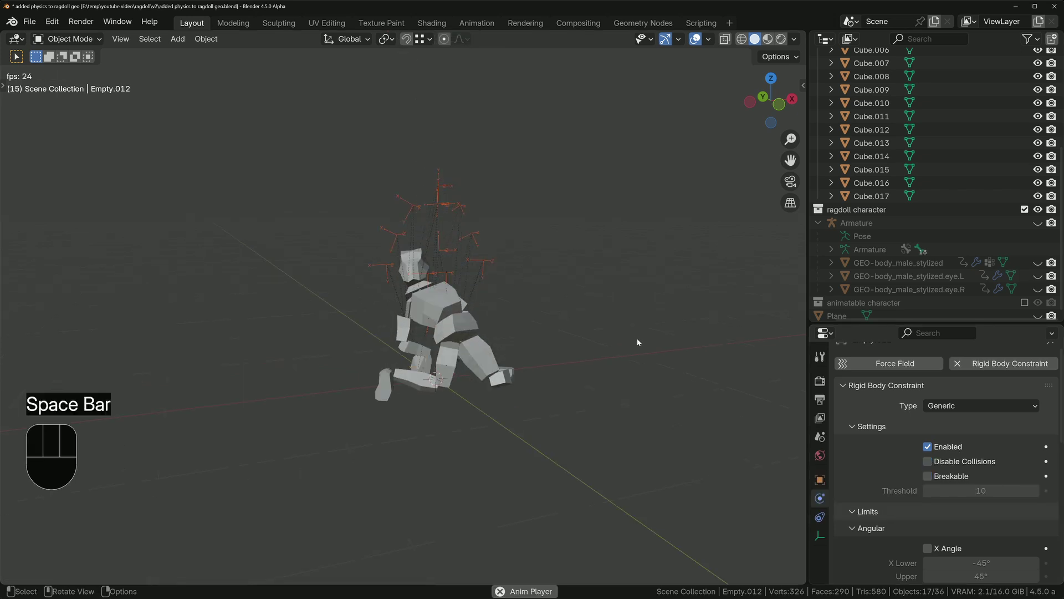
key("space")
key("shift+Left")
key("space")
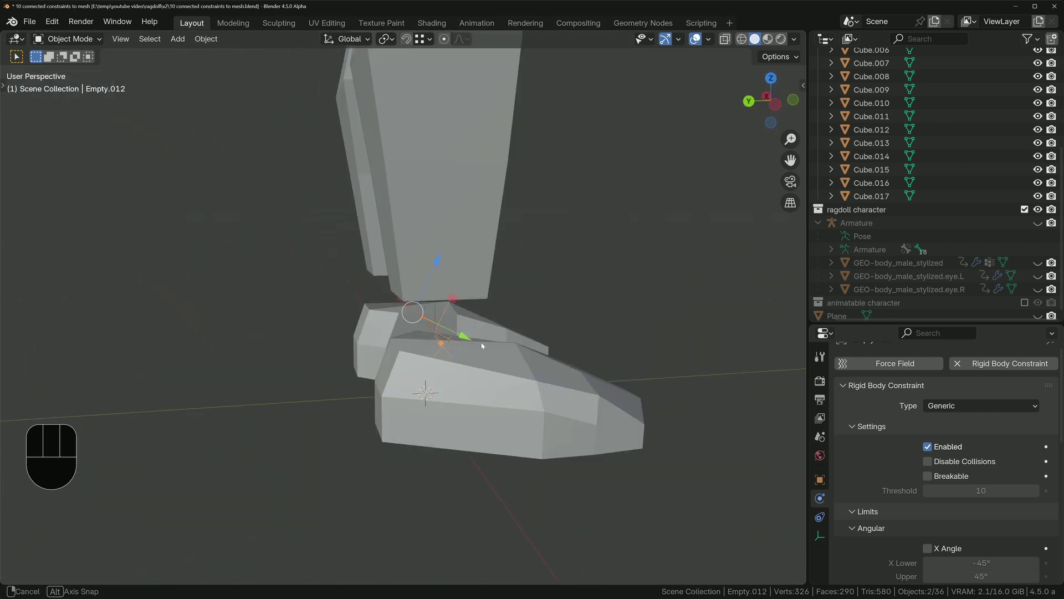
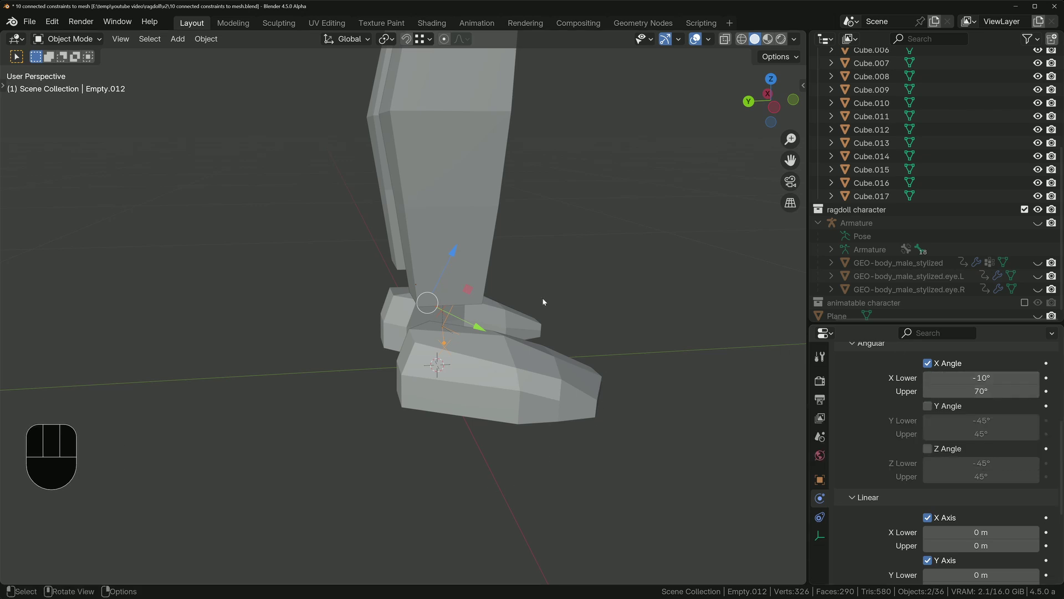
key("z")
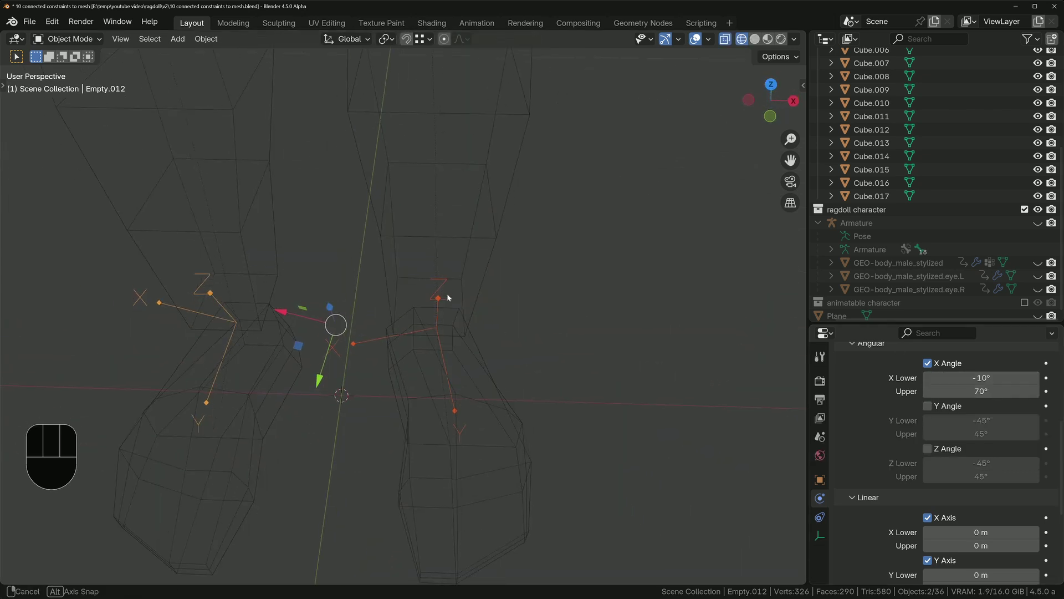
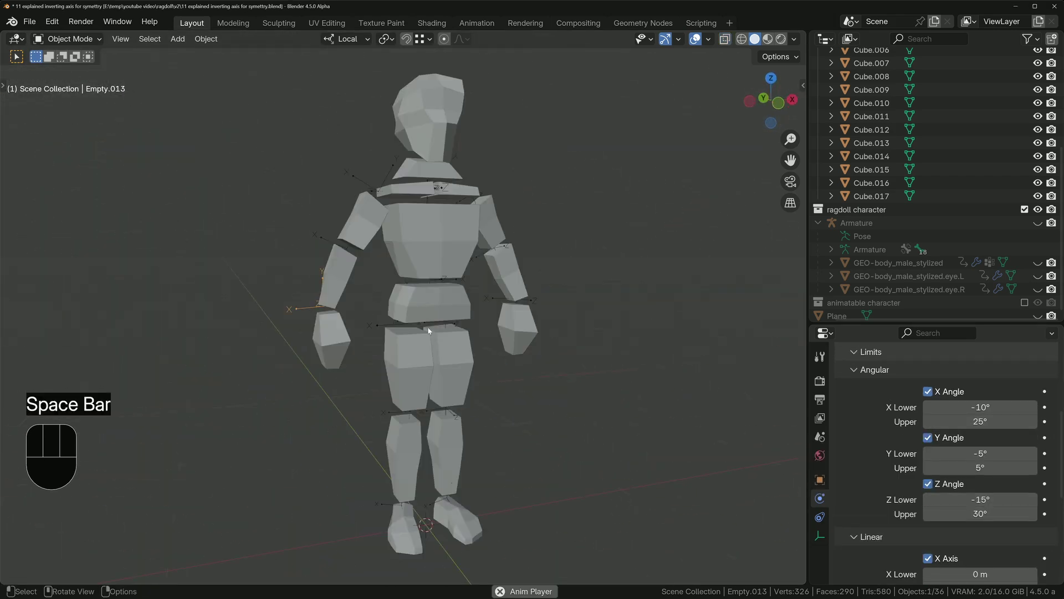
key("space")
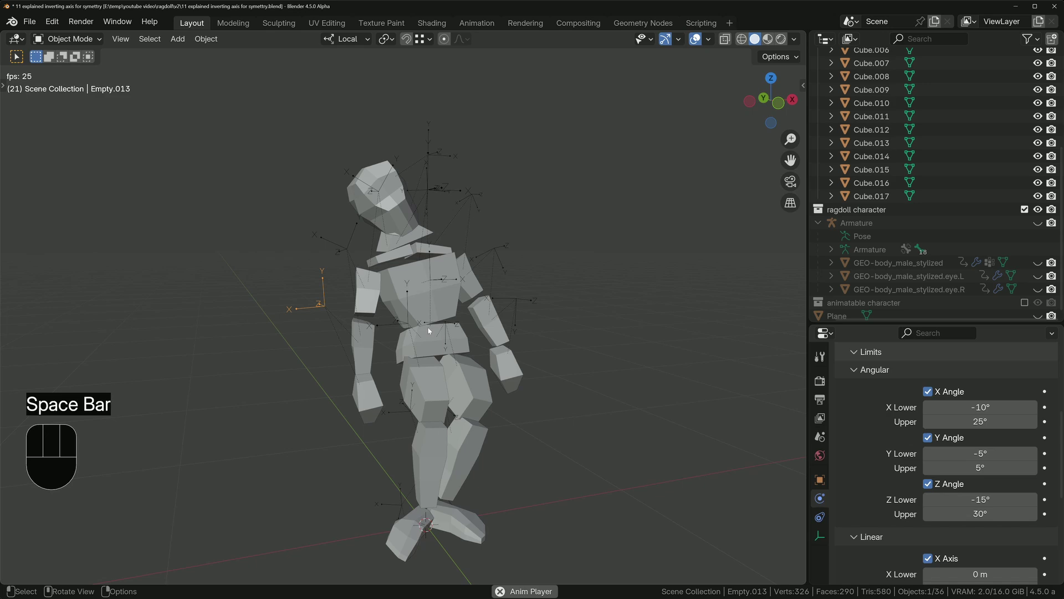
key("space")
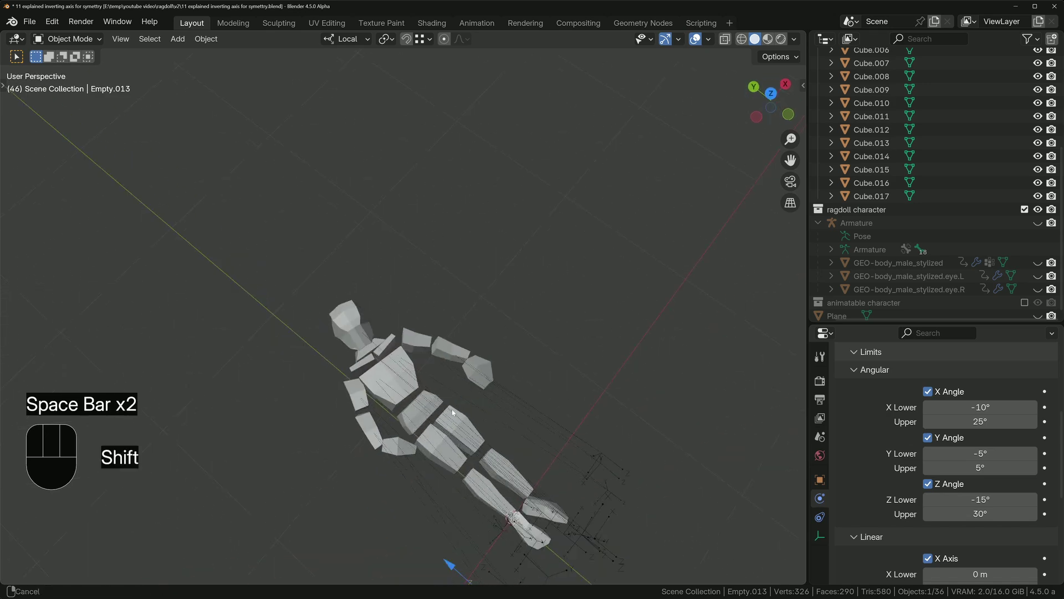
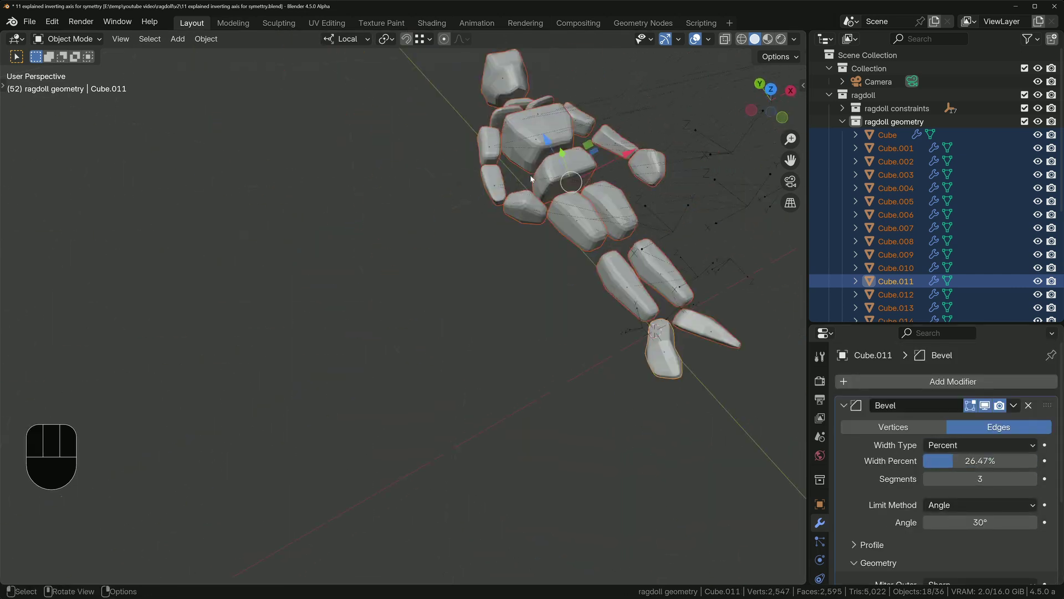
Step: Test the fall with applied bevels and adjust the view of the ragdoll
key("shift+Left")
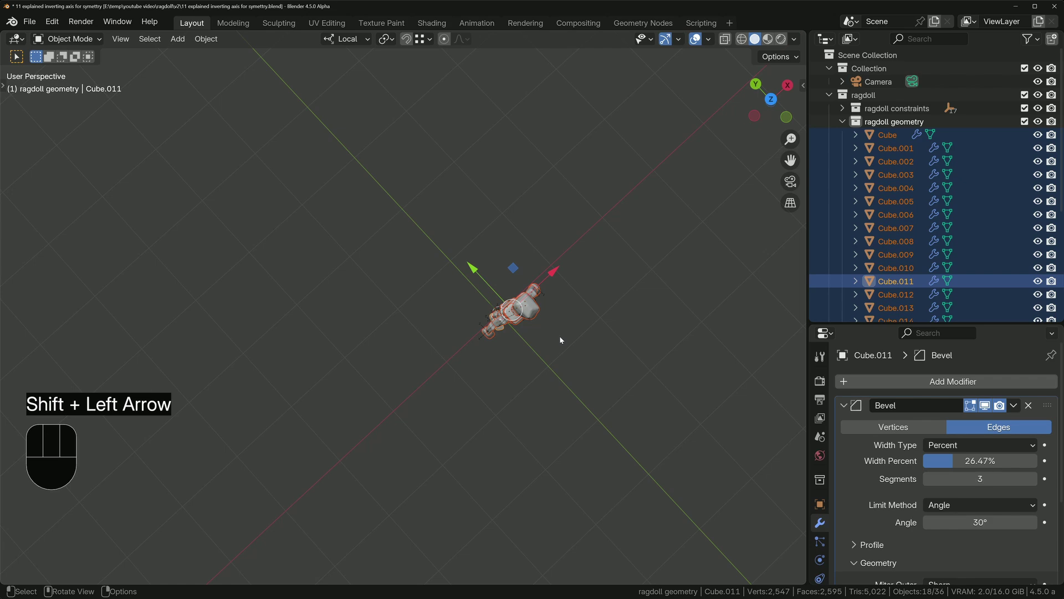
key("space")
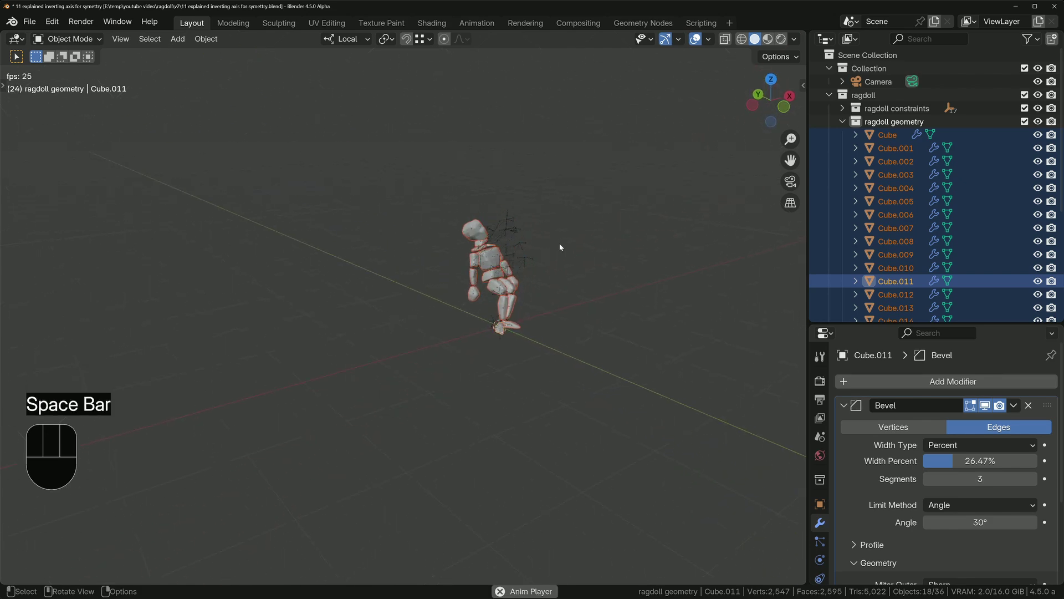
key("shift+Left")
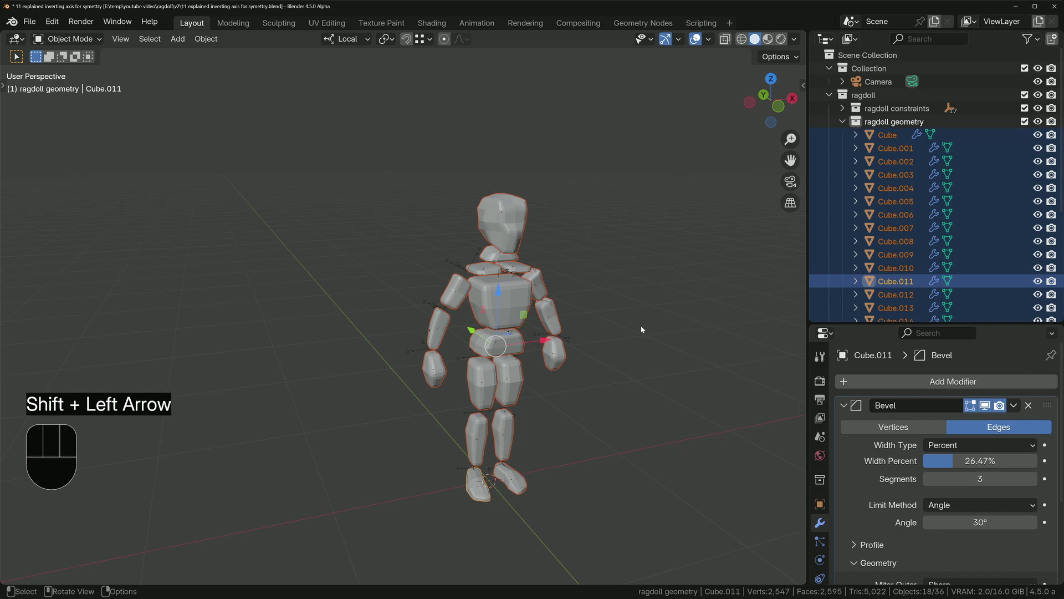
left_click_drag(530, 285, 606, 268)
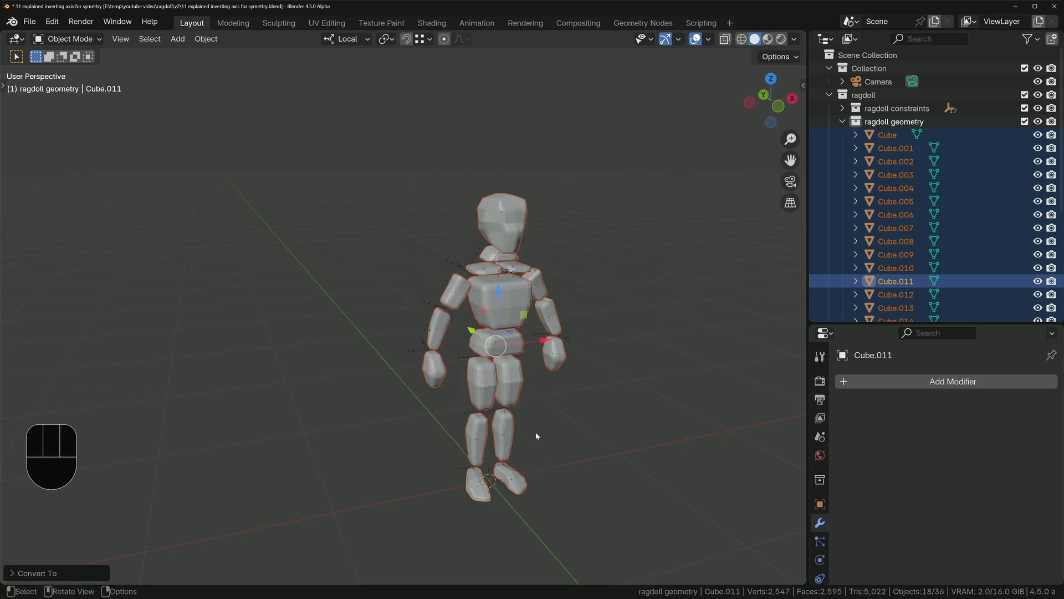
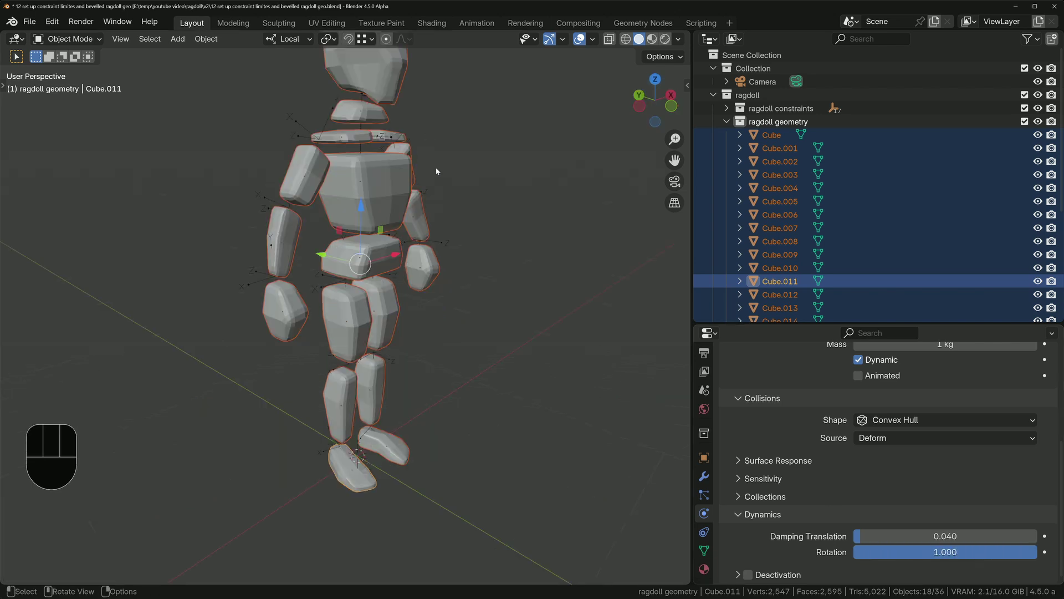
Step: Test playback before and after setting rotation damping to 0.992
key("space")
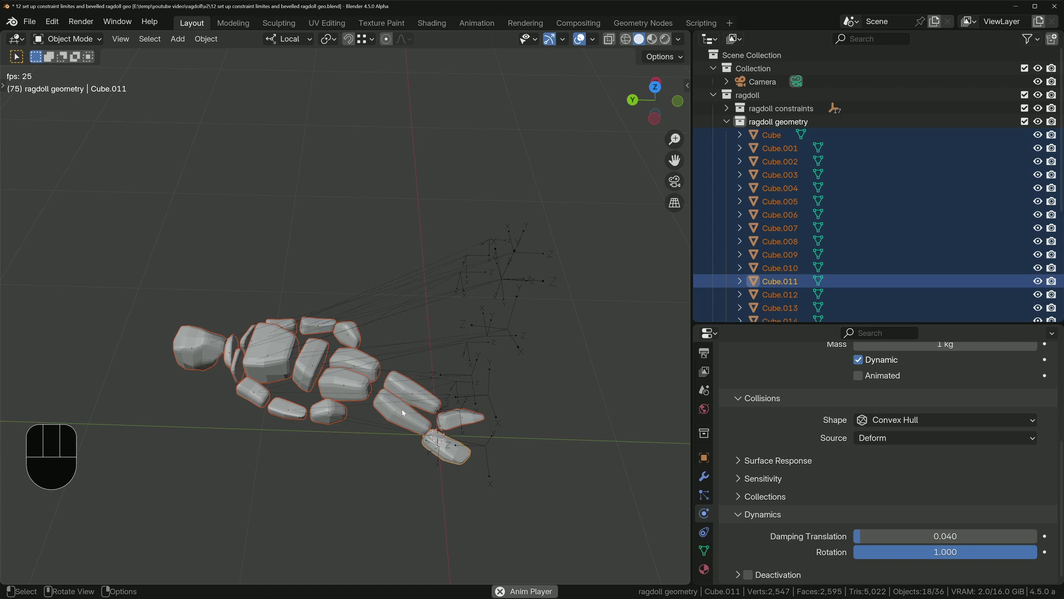
key("space")
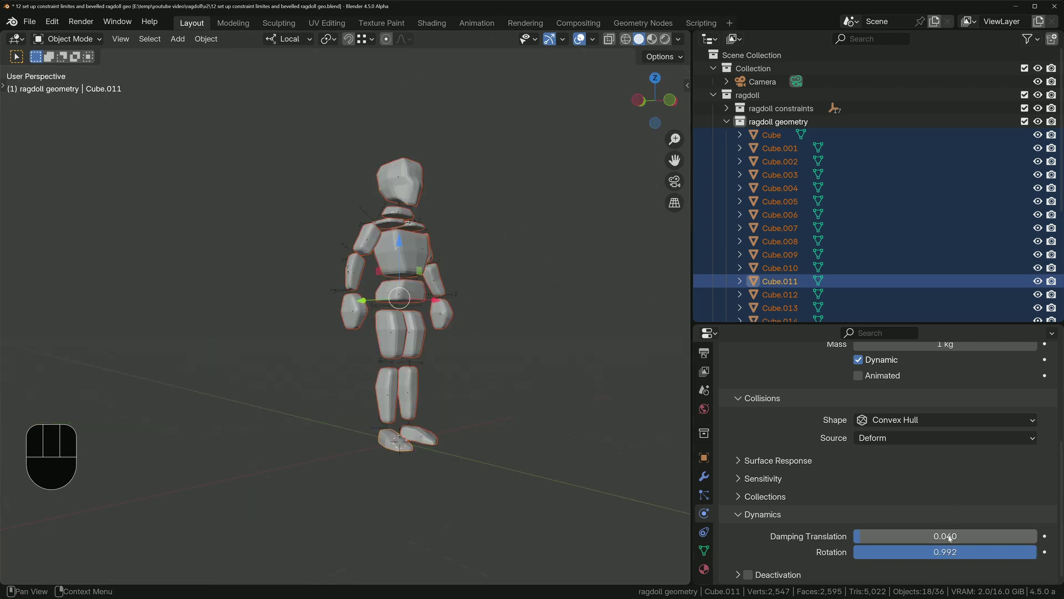
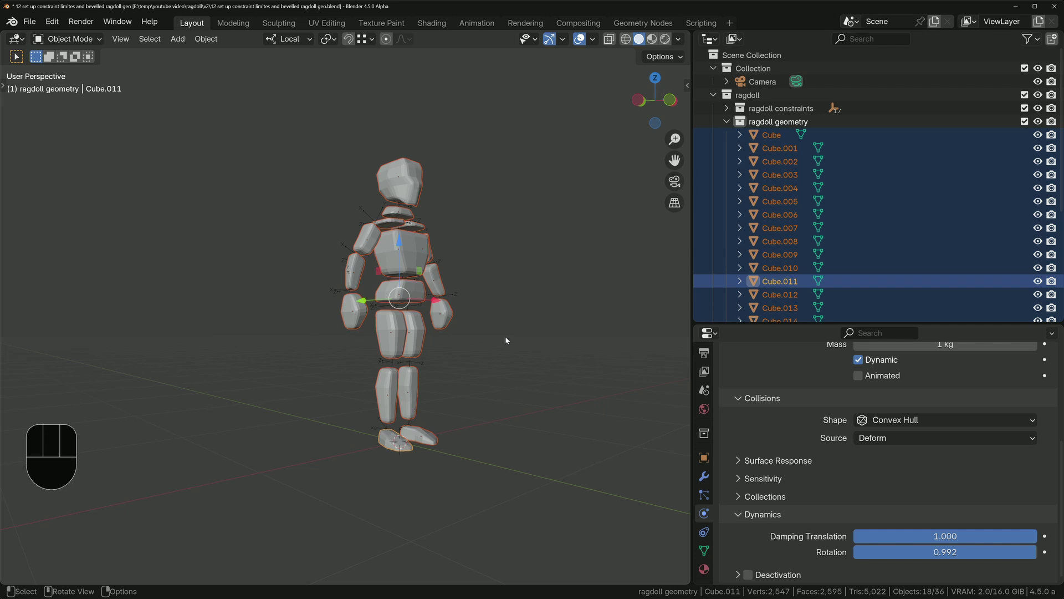
key("space")
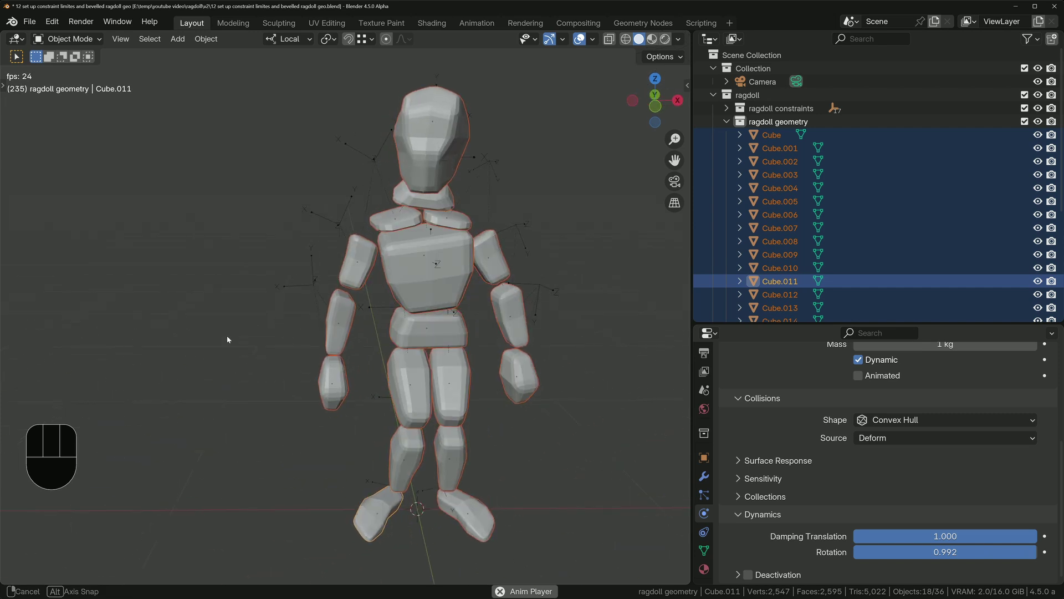
key("space")
key("shift+Left")
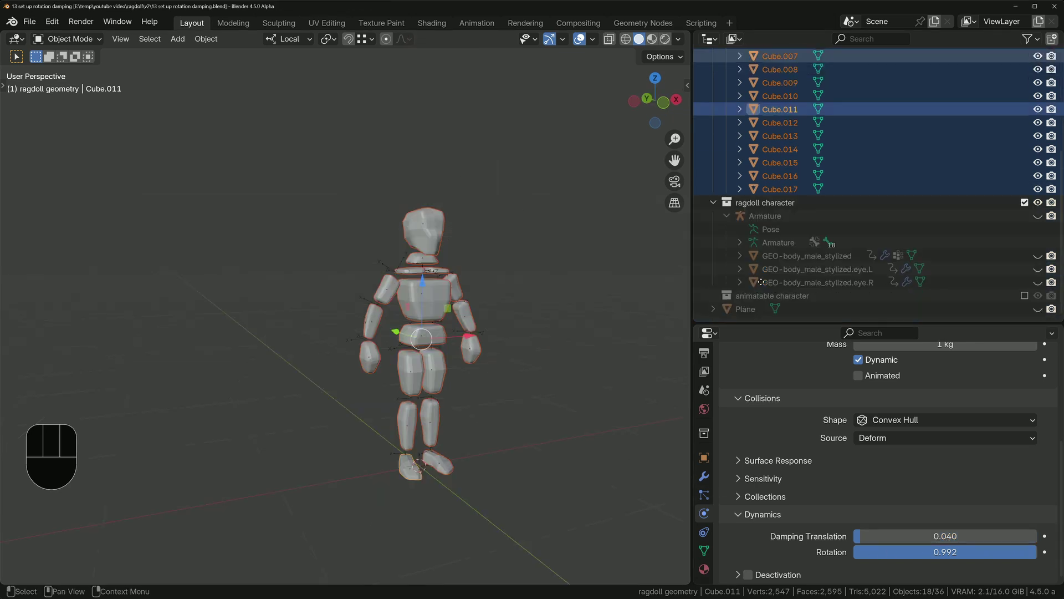
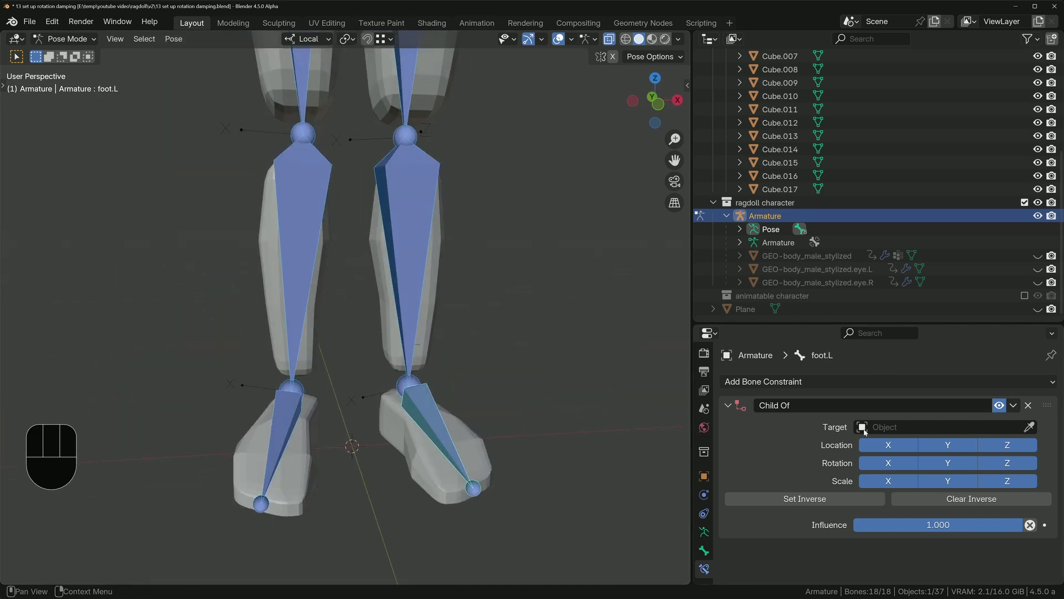
Step: Target the foot bone's Child Of constraint to its cube and test the collapse in playback
key("e")
left_click(837, 502)
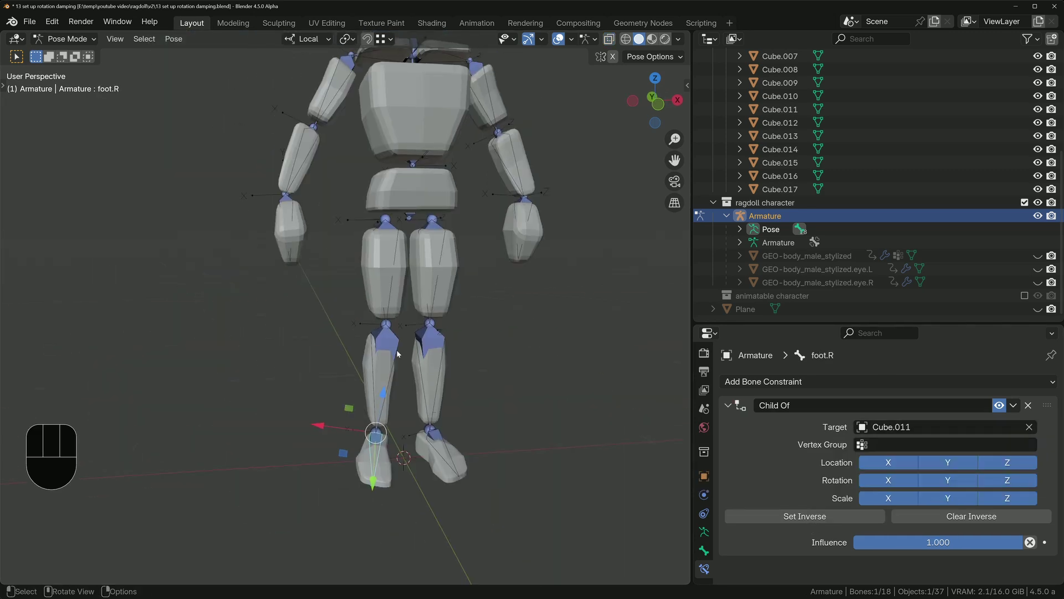
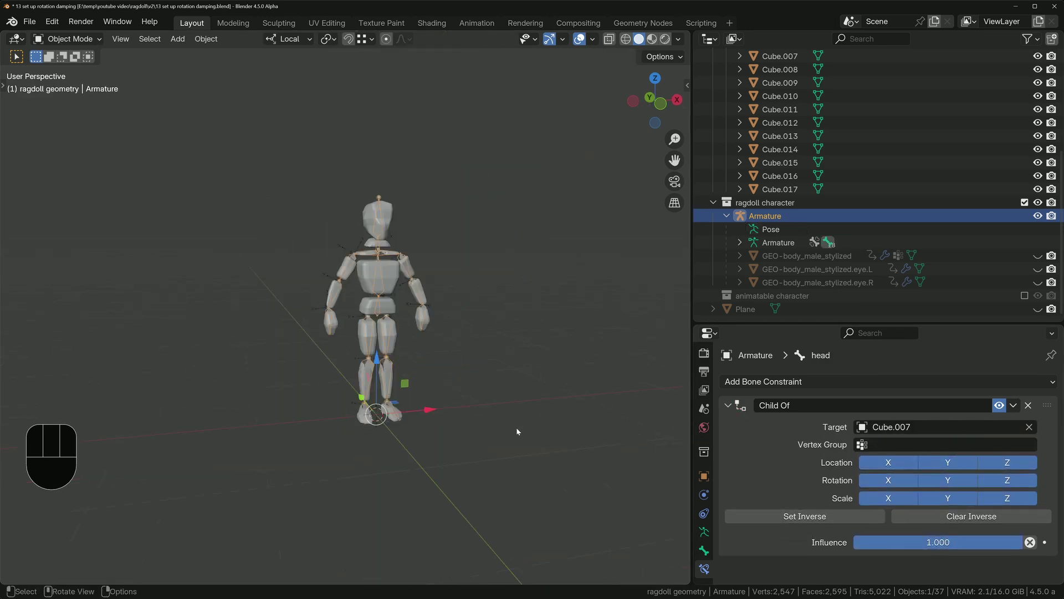
key("space")
key("space")
key("shift+Left")
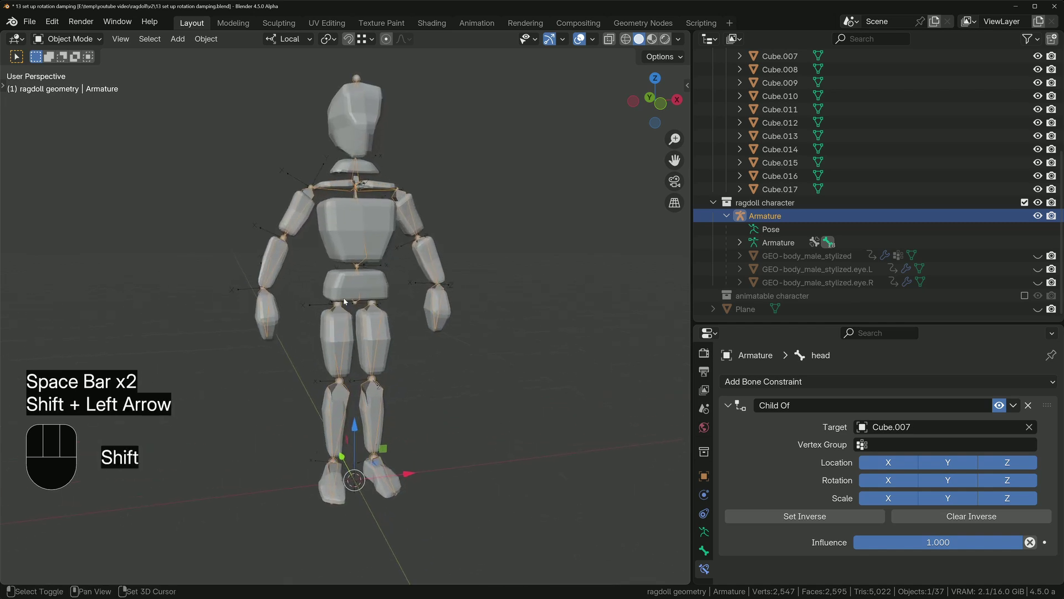
middle_click(407, 300)
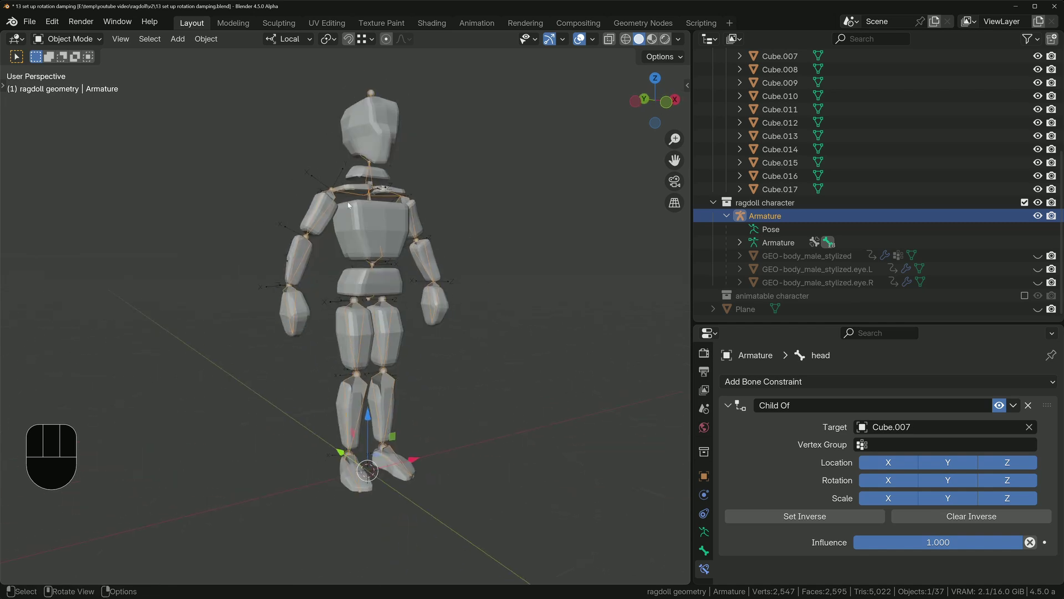
key("Tab")
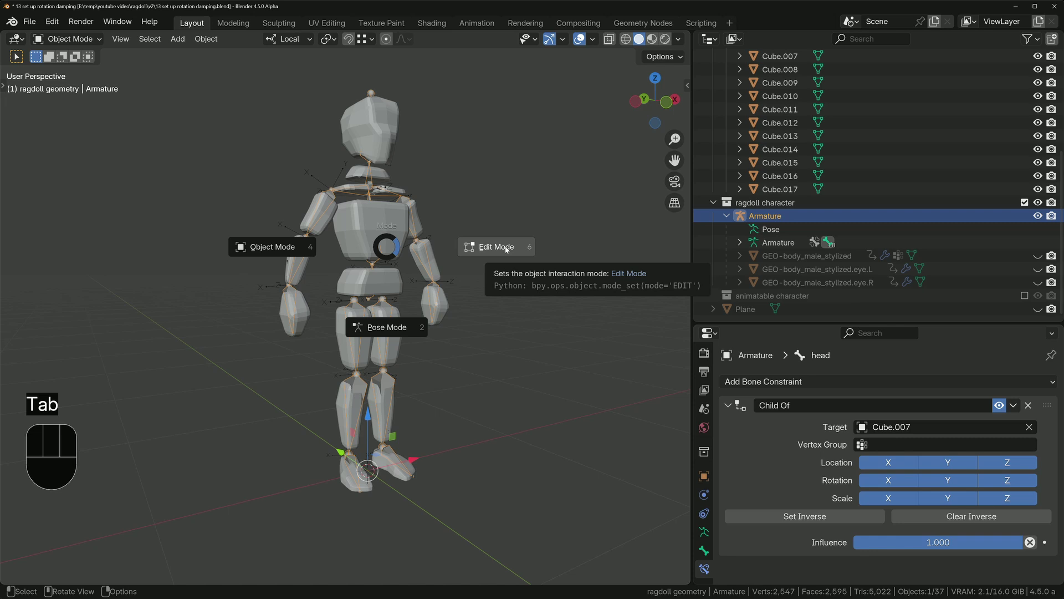
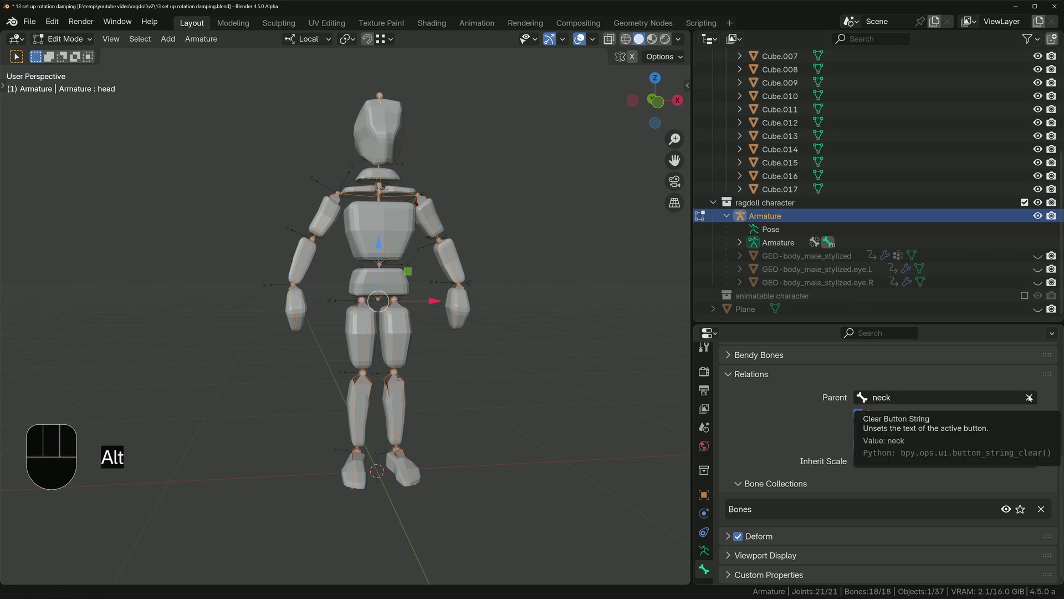
Step: Clear the head bone's parent and play back the character falling with the ragdoll
left_click(1035, 400)
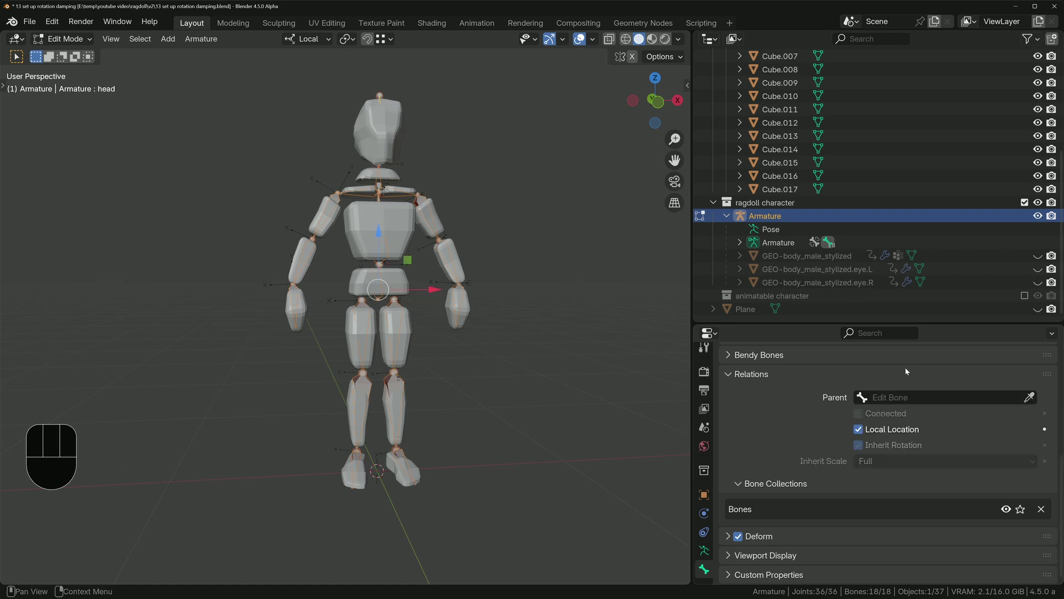
key("Tab")
key("space")
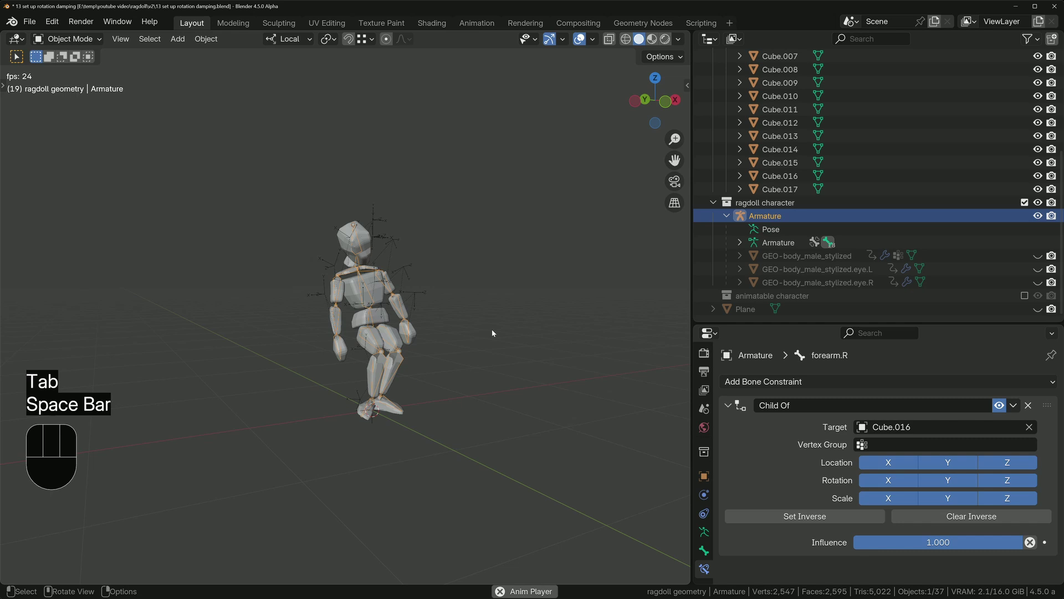
key("space")
key("shift+Left")
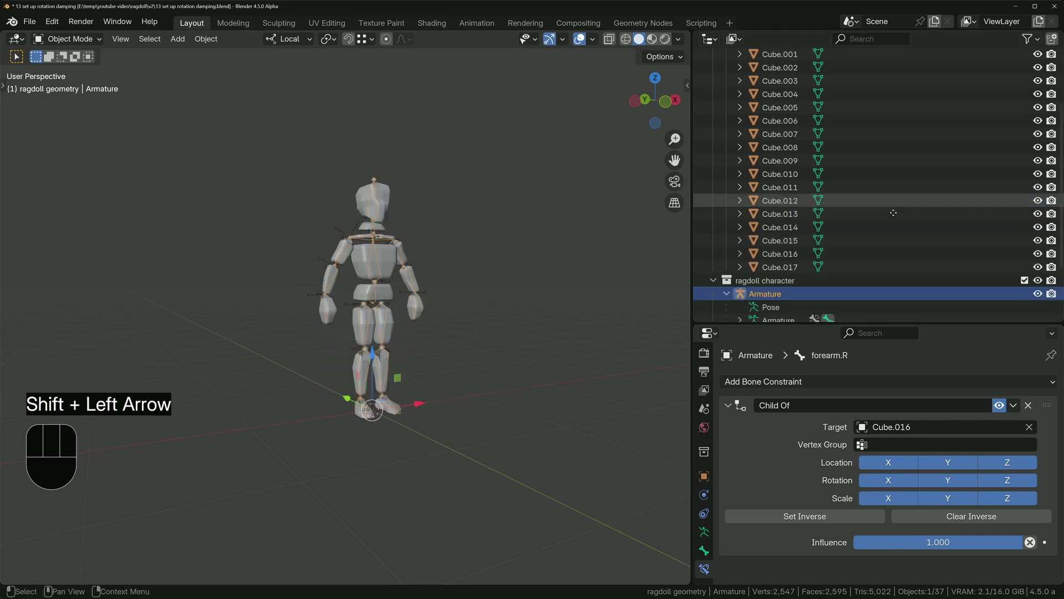
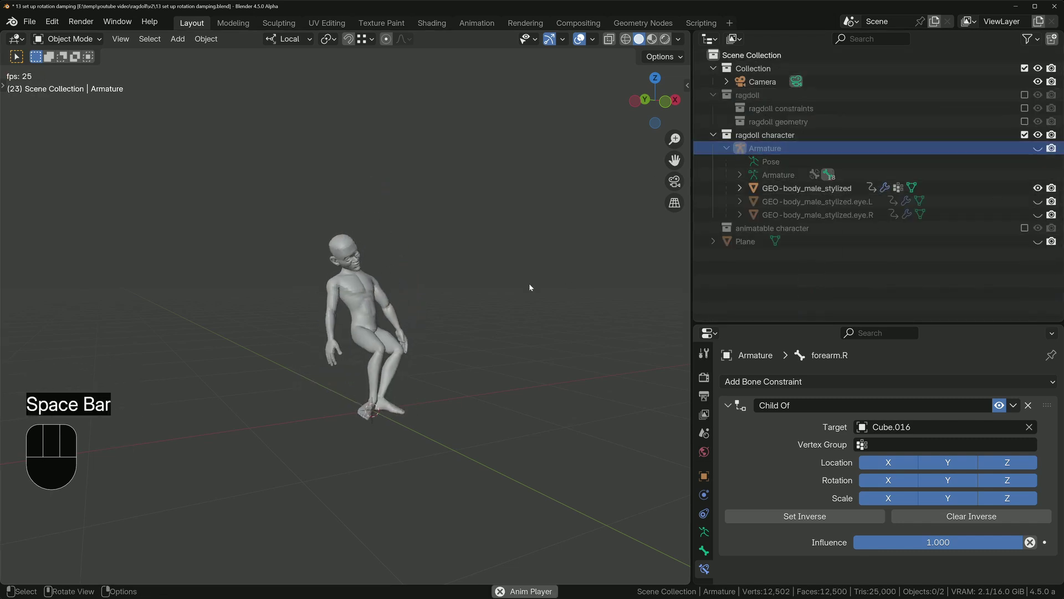
Step: Orbit to watch the falling character and return to frame one
left_click_drag(358, 344, 377, 428)
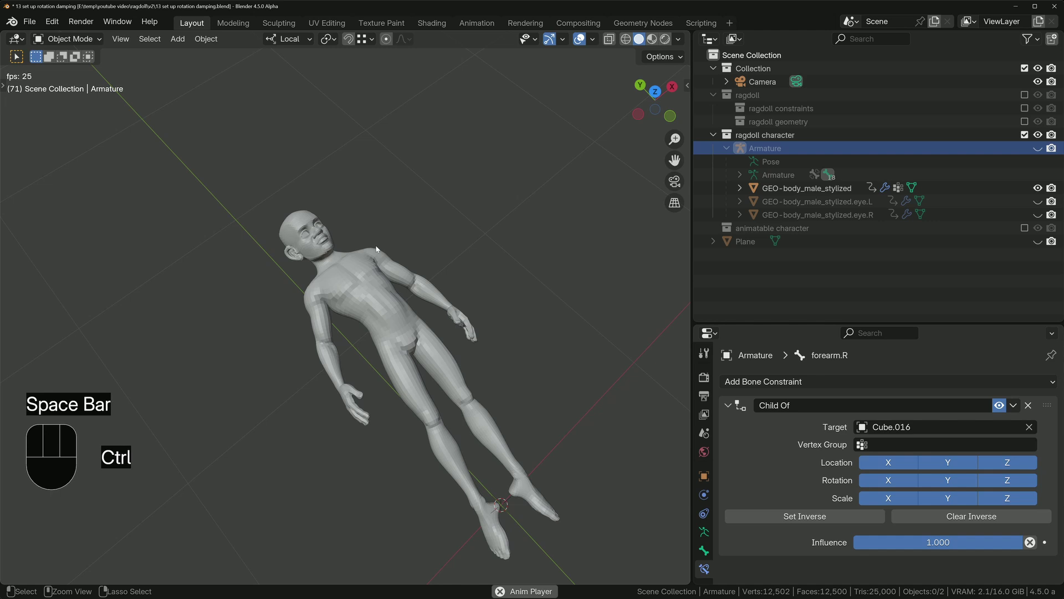
key("Tab")
key("KP_Divide")
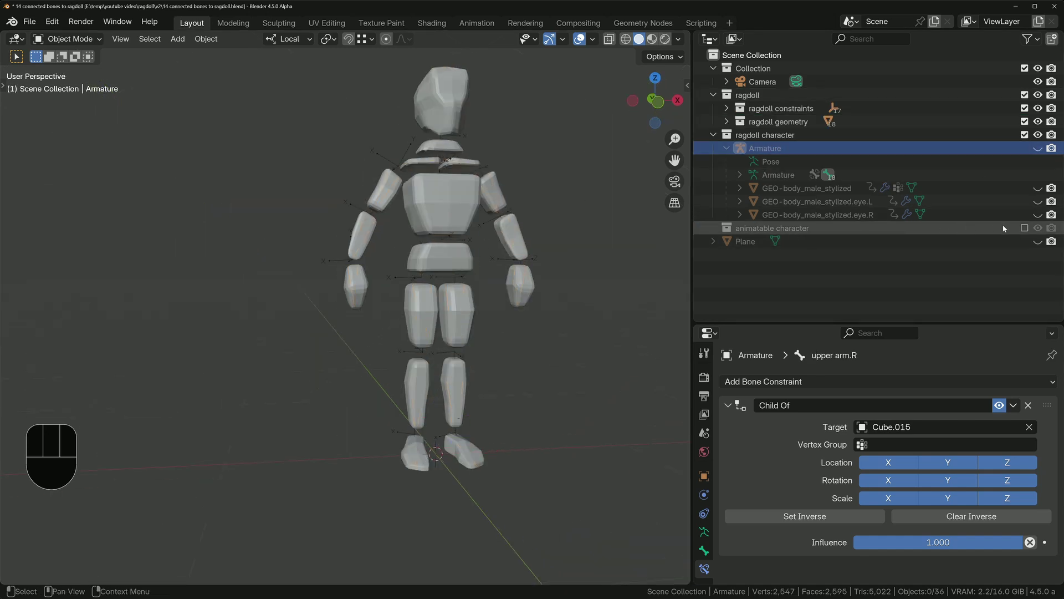
Step: Show the animatable character collection, duplicate its armature and move the copy to the ragdoll collection
left_click(770, 247)
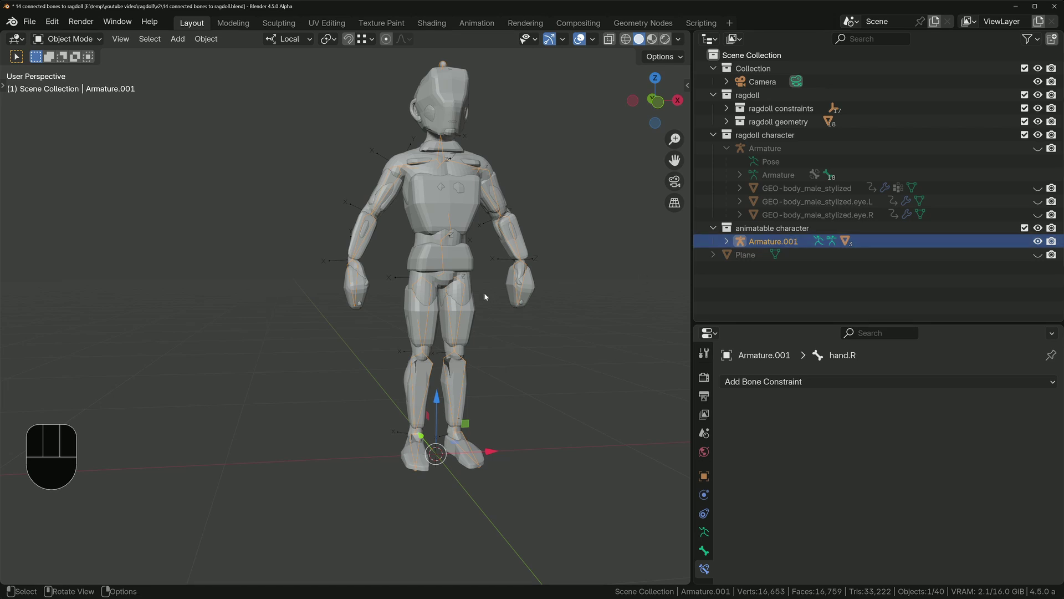
key("shift+d")
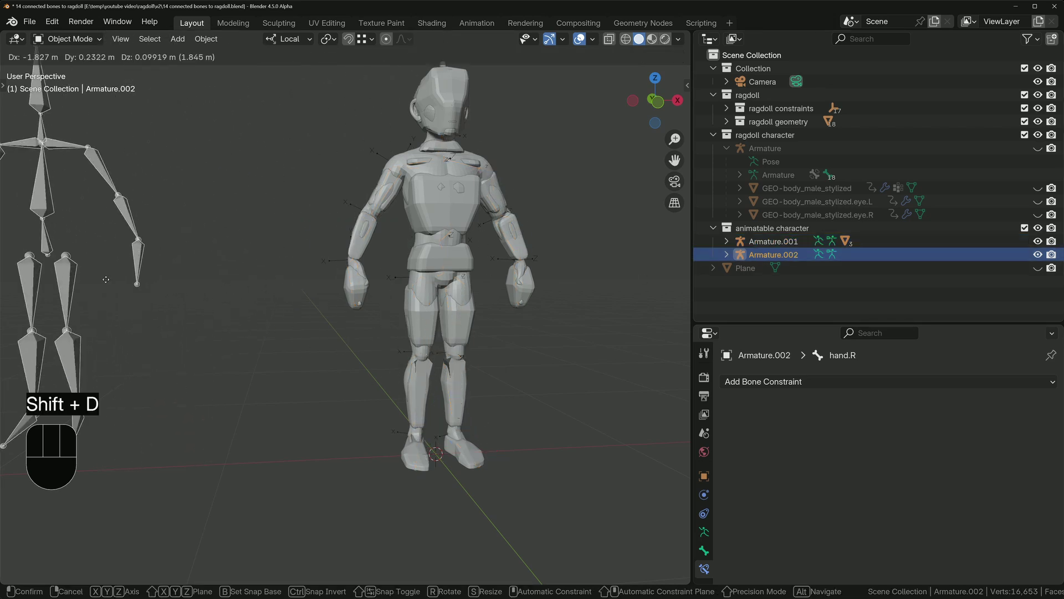
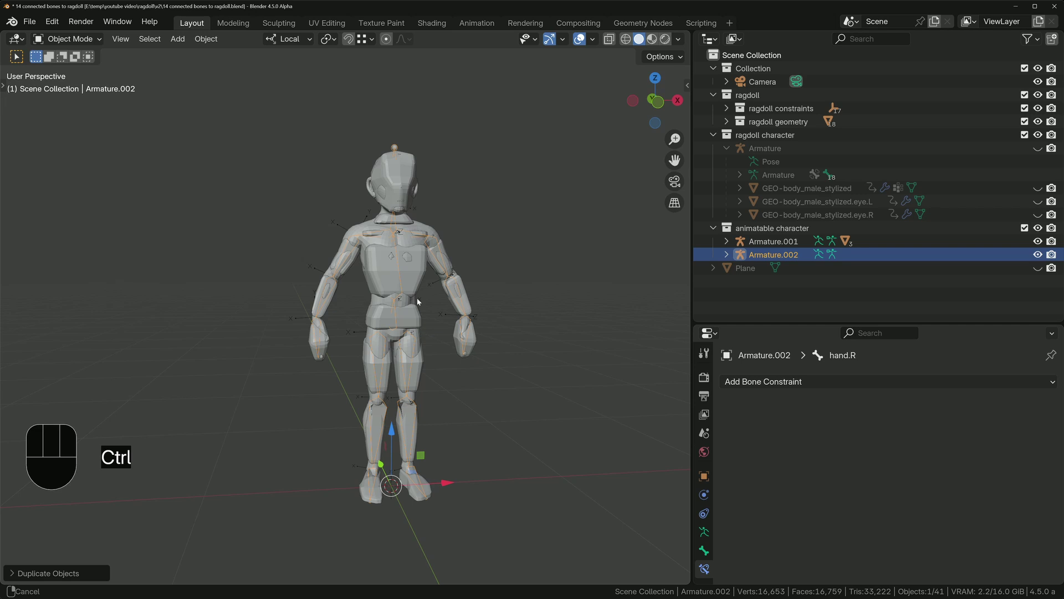
key("m")
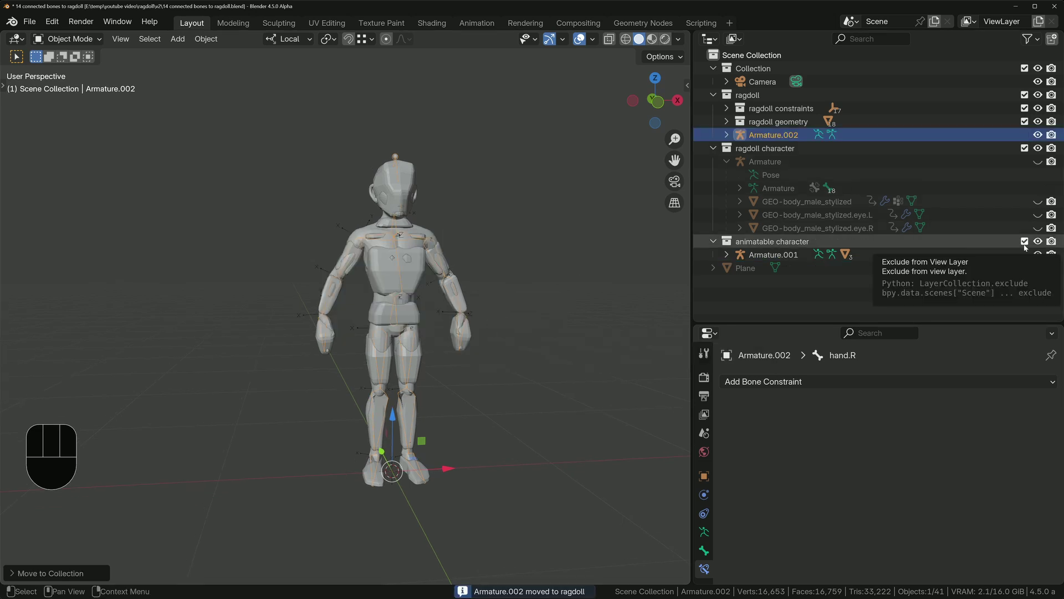
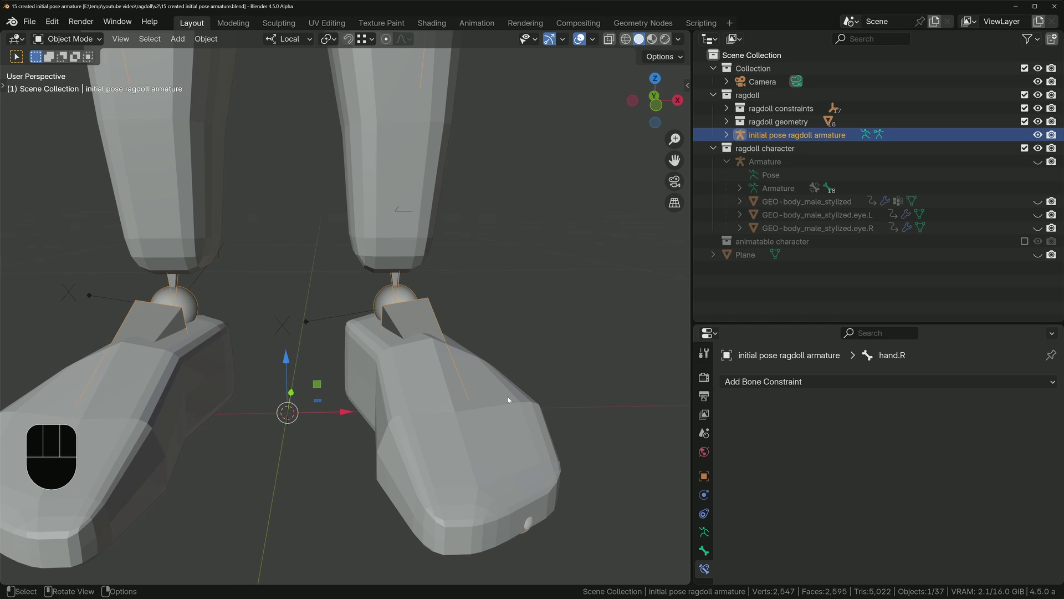
Step: Give the ragdoll foot cube a Child Of constraint toward the initial pose armature
left_click(703, 532)
double_click(705, 540)
left_click_drag(834, 386, 1022, 447)
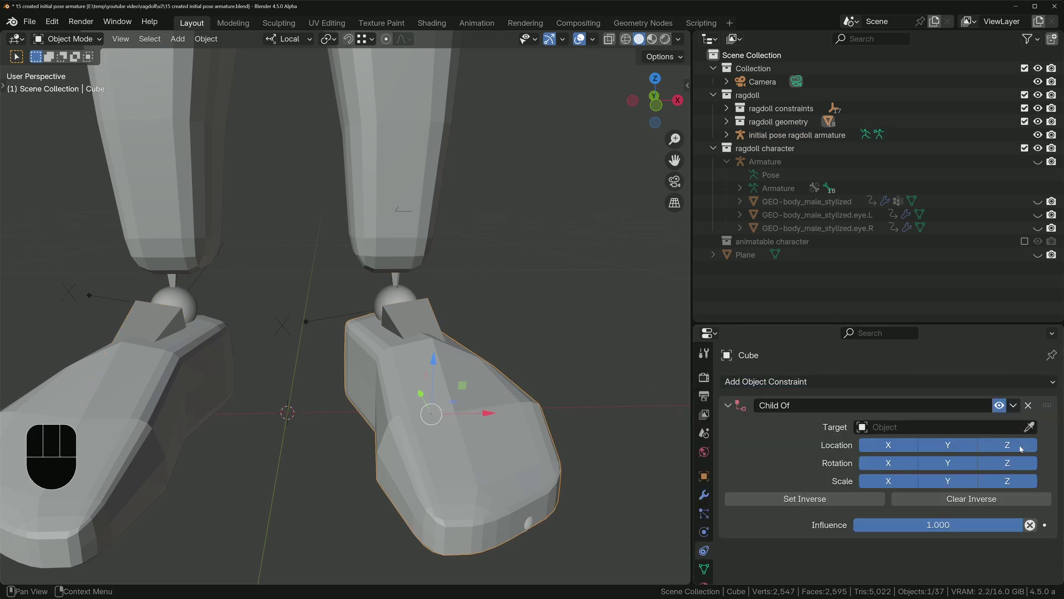
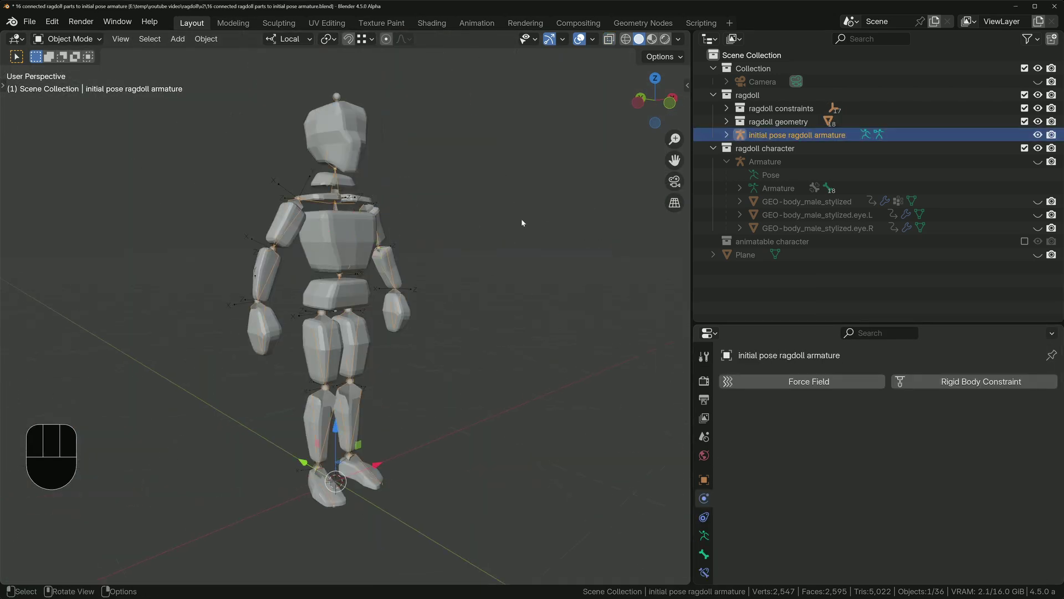
key("Tab")
key("r")
key("x")
key("KP_4")
key("KP_5")
key("KP_Enter")
key("space")
key("space")
key("shift+Left")
key("space")
key("space")
key("shift+Left")
key("Right")
key("Right")
key("Right")
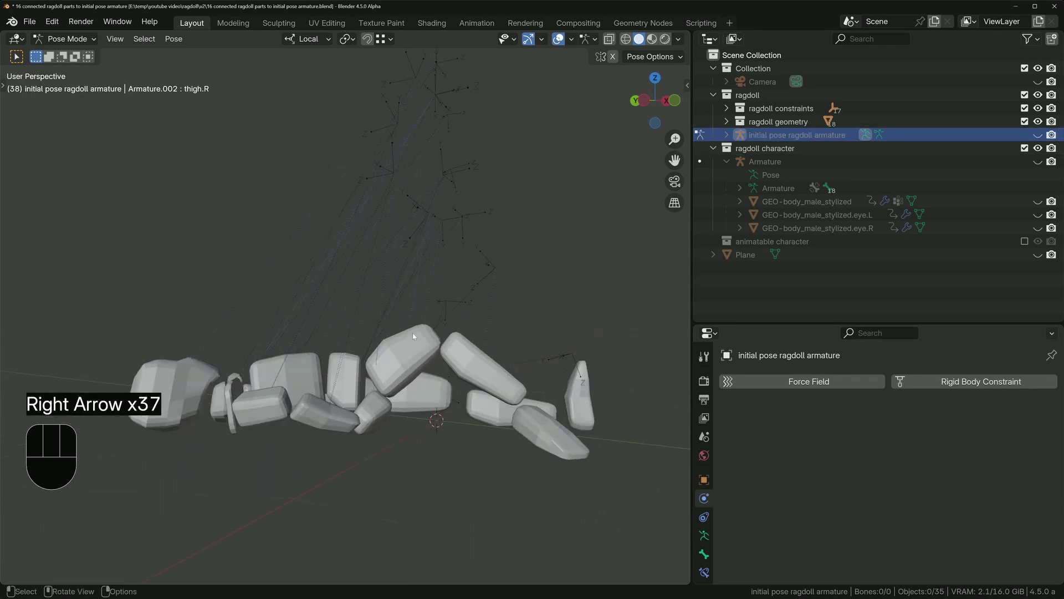
key("shift+Left")
key("Tab")
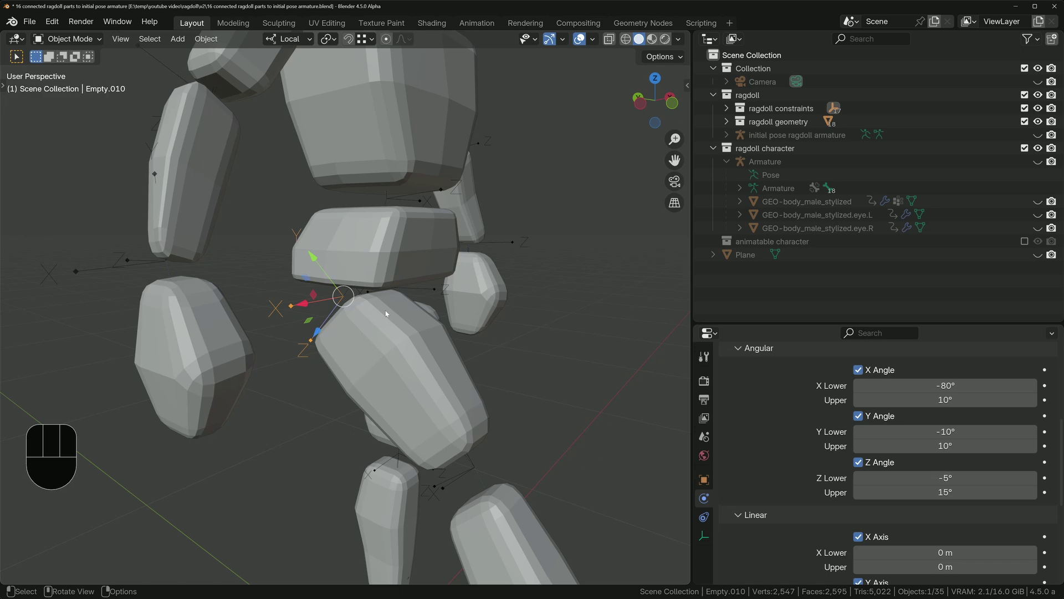
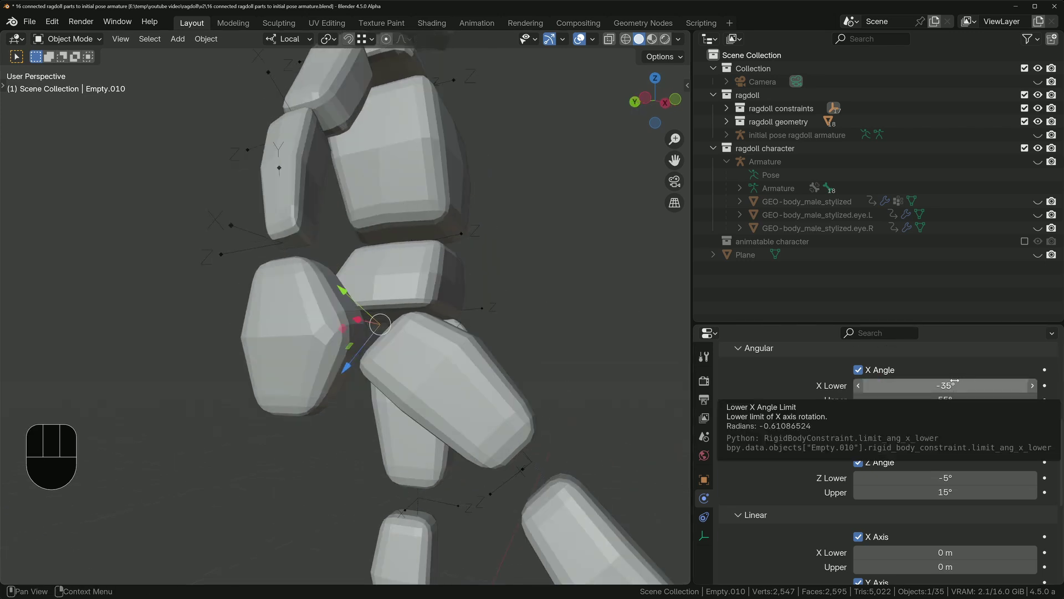
key("shift+Left")
key("space")
key("space")
key("Tab")
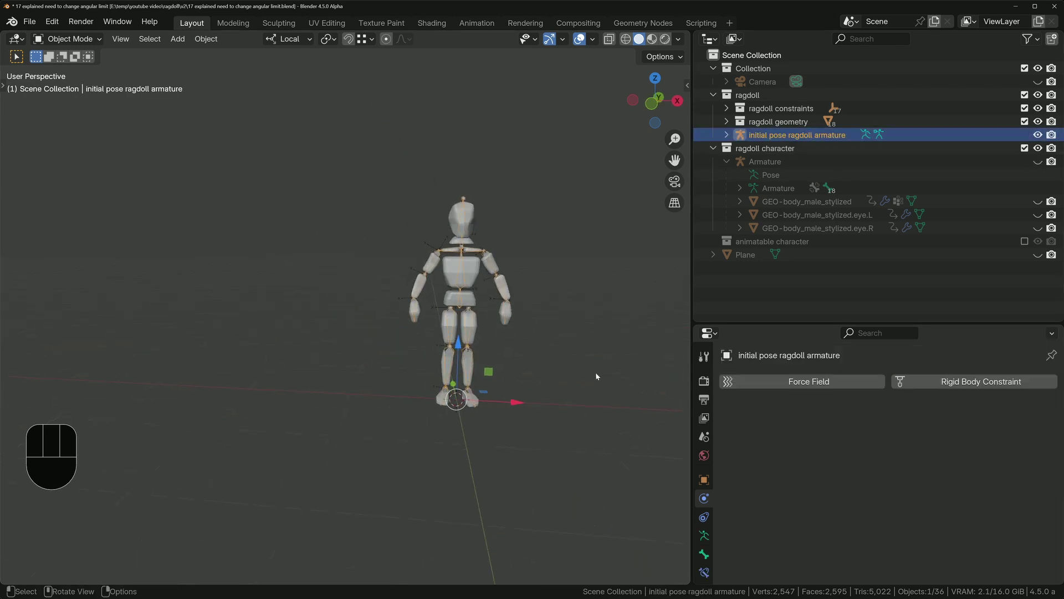
Step: Reposition the slide objects with Grab, replaying the ragdoll's fall from frame 1 after each move
key("g")
left_click(419, 206)
key("space")
key("space")
key("shift+Left")
key("g")
key("space")
key("space")
key("shift+Left")
key("g")
key("space")
key("space")
key("shift+Left")
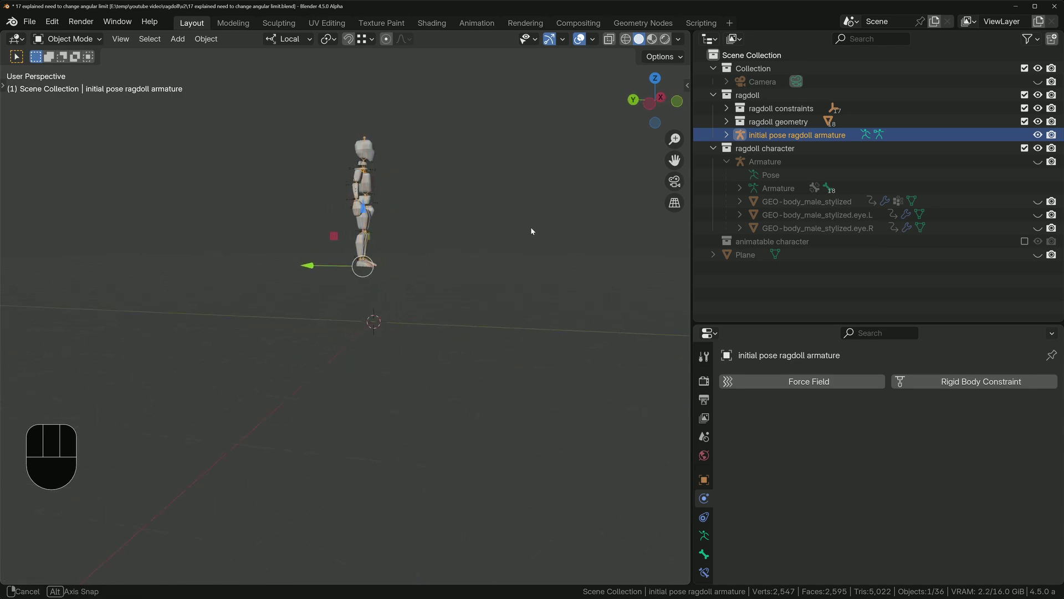
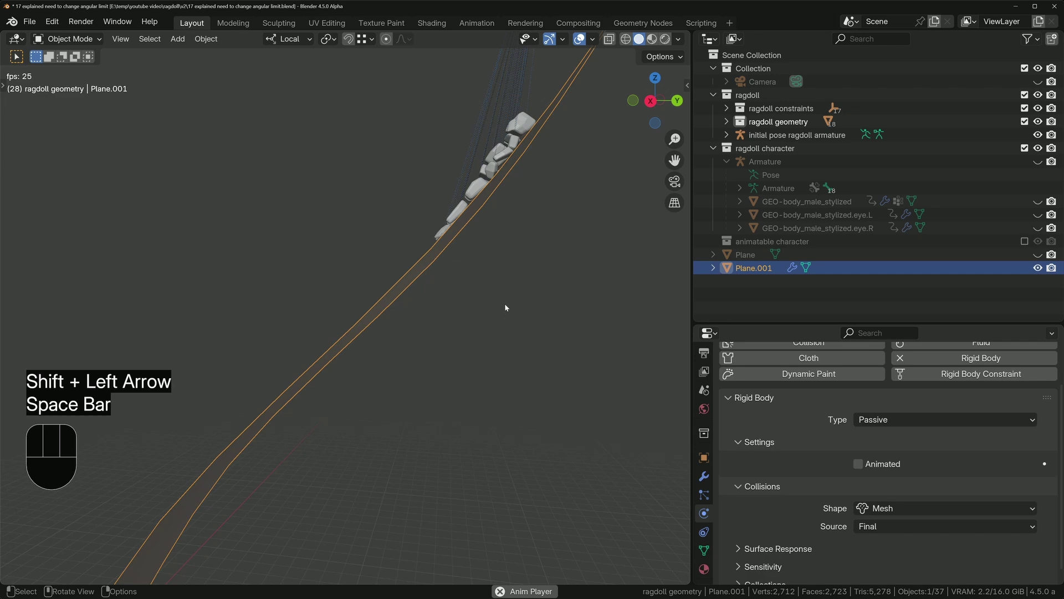
Step: Select the ground plane under the slide and replay the simulation from frame 1
left_click(349, 482)
key("space")
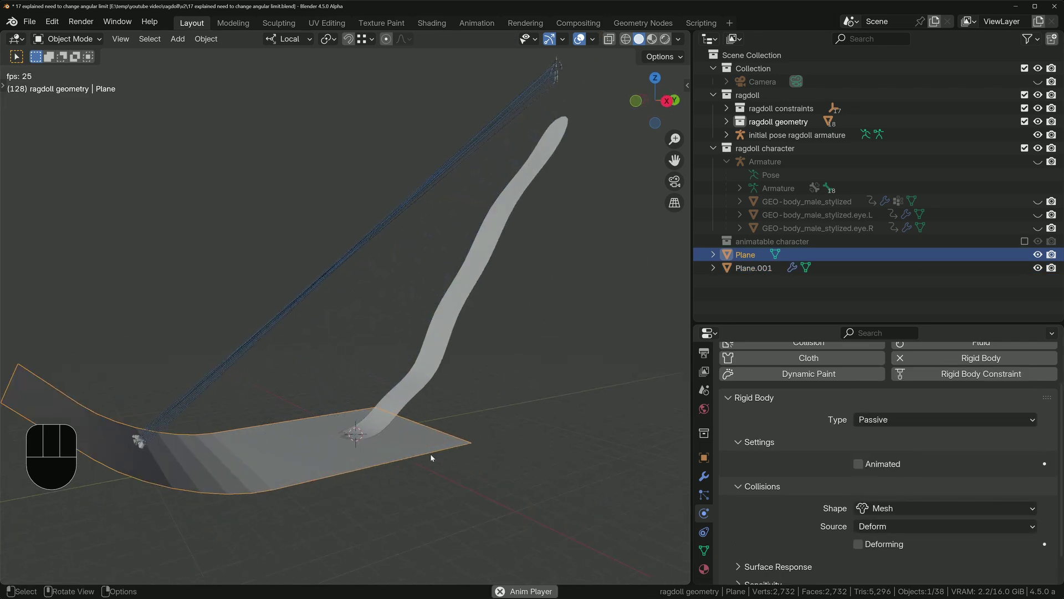
key("shift+Left")
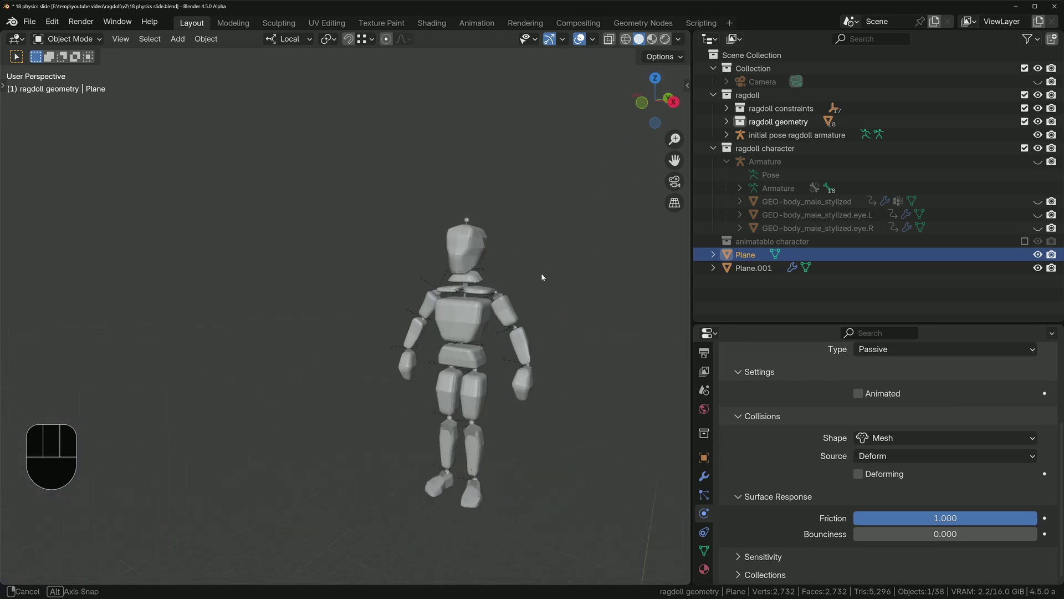
Step: Mark the ragdoll hand cube as Animated in Rigid Body Settings and play the simulation
left_click(442, 357)
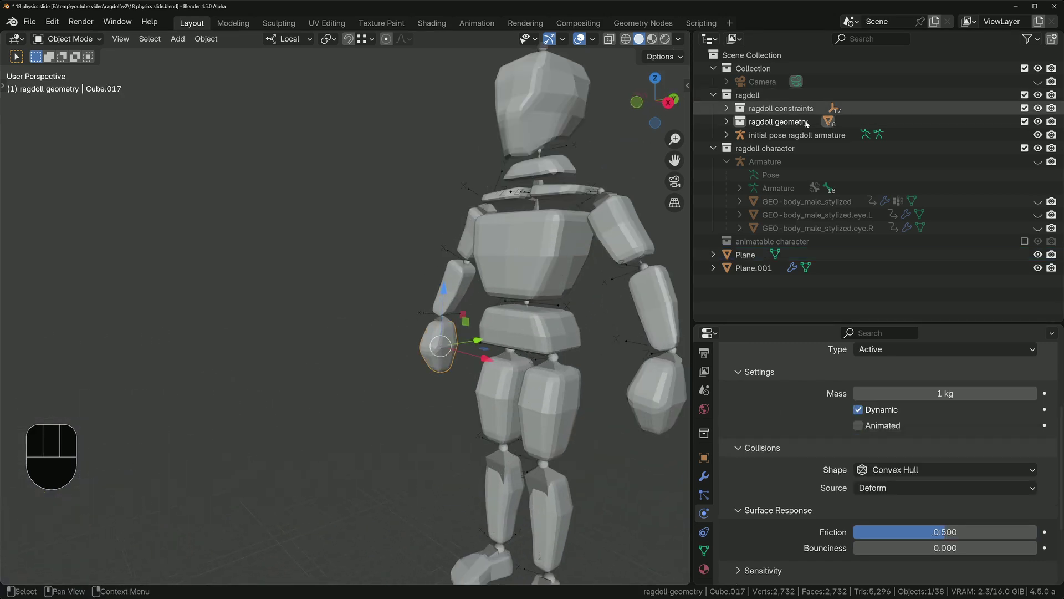
left_click(867, 500)
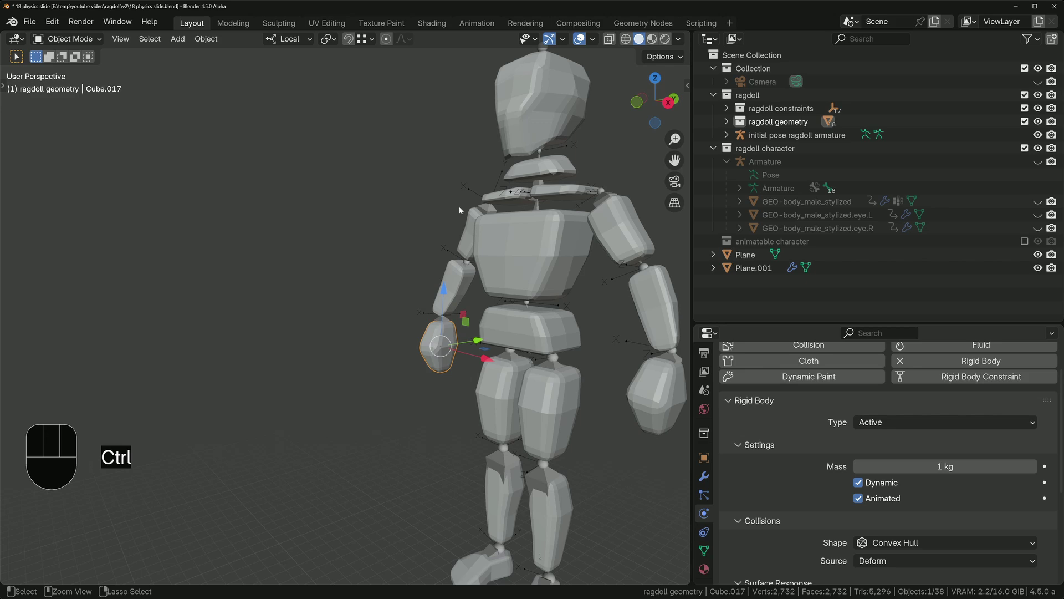
key("space")
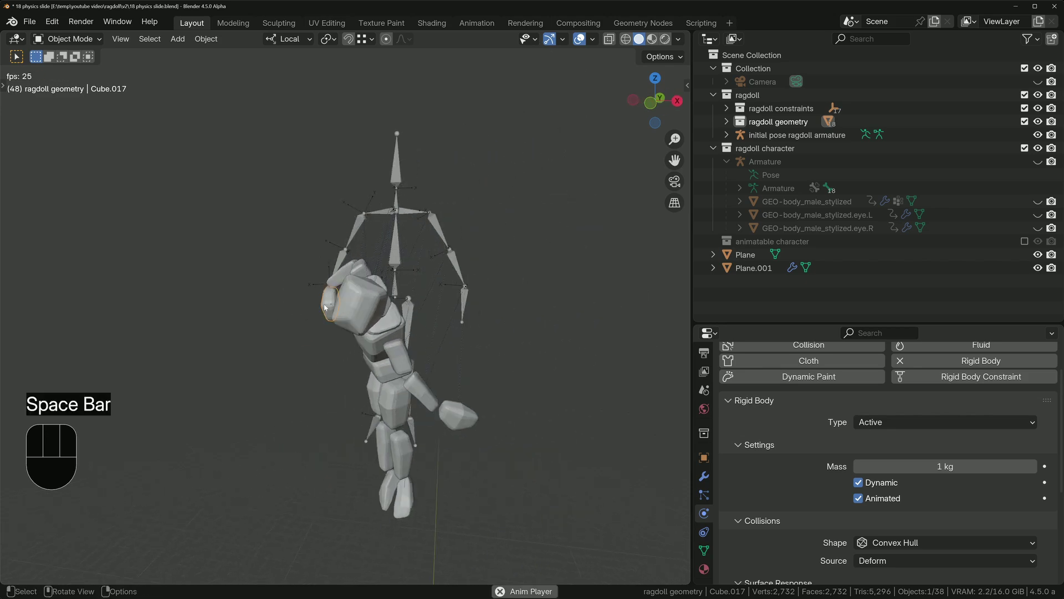
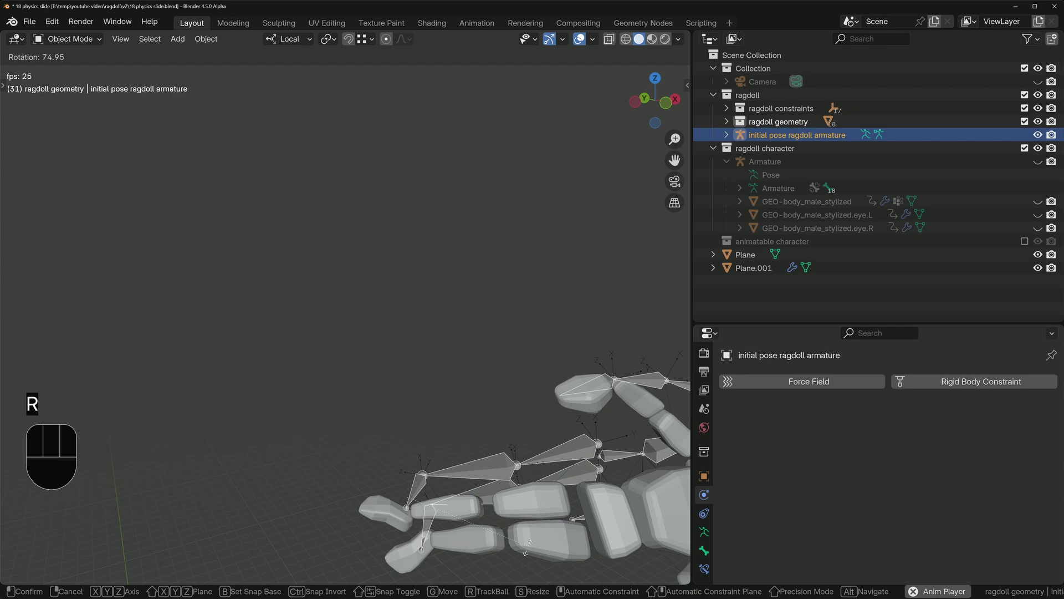
Step: Rotate the initial pose armature and raise it above the slide during playback
key("Escape")
key("r")
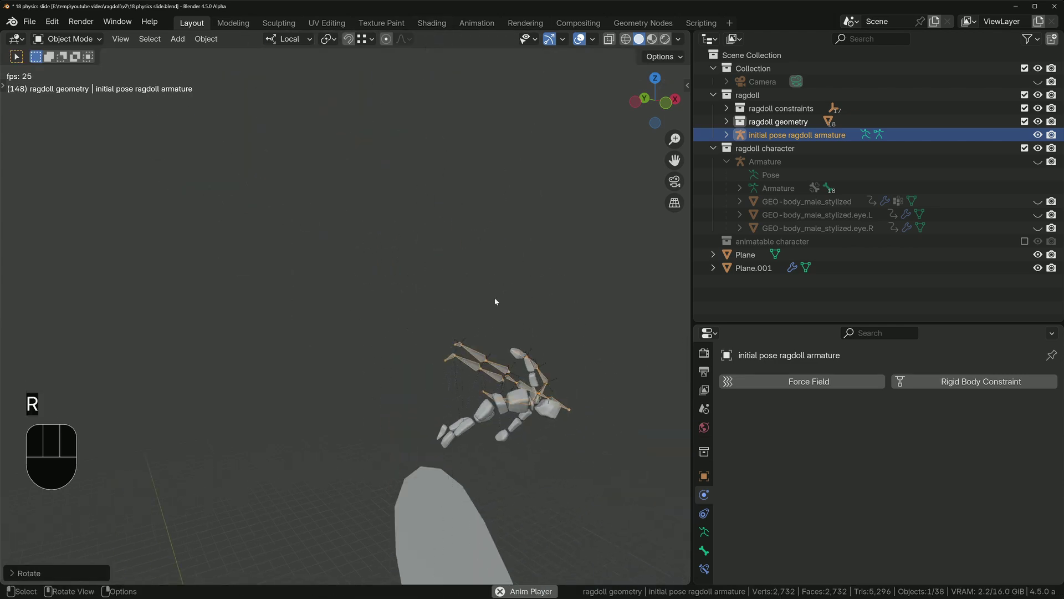
key("g")
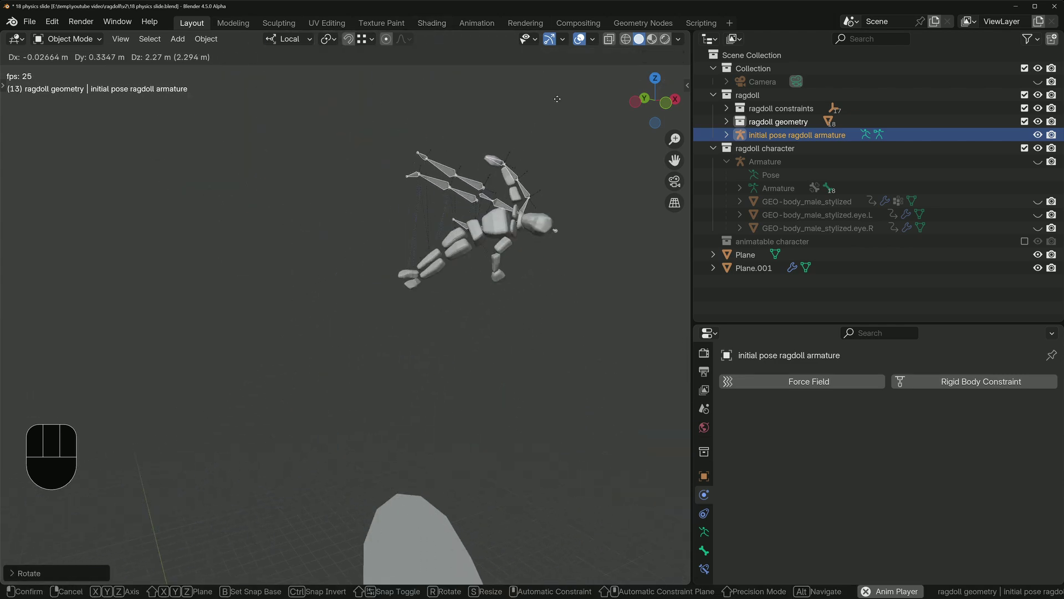
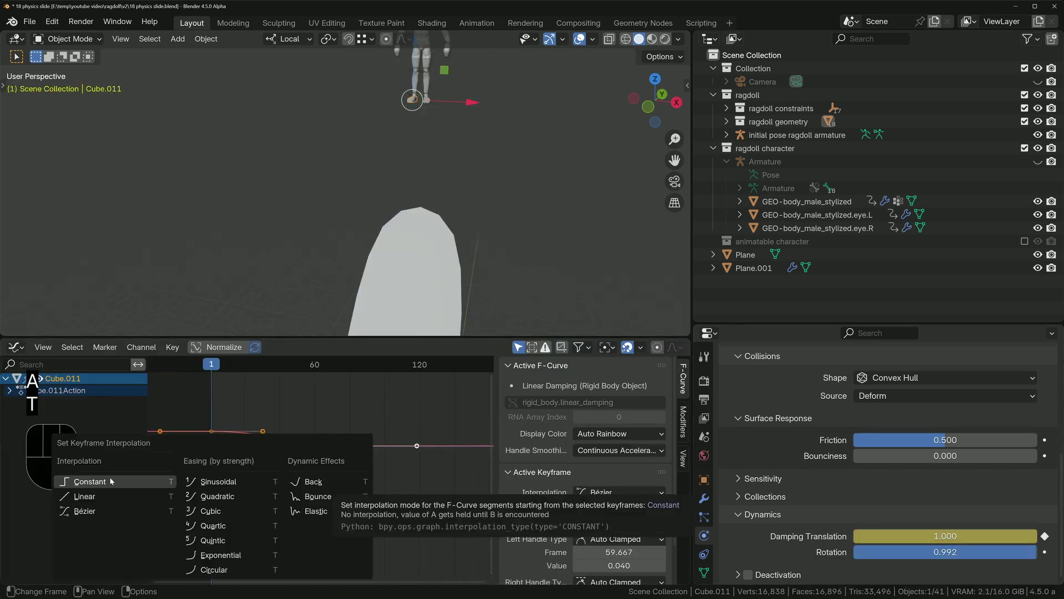
Step: Maximise the viewport, watch the ragdoll tumble down the slide, and return to frame 1
key("ctrl+space")
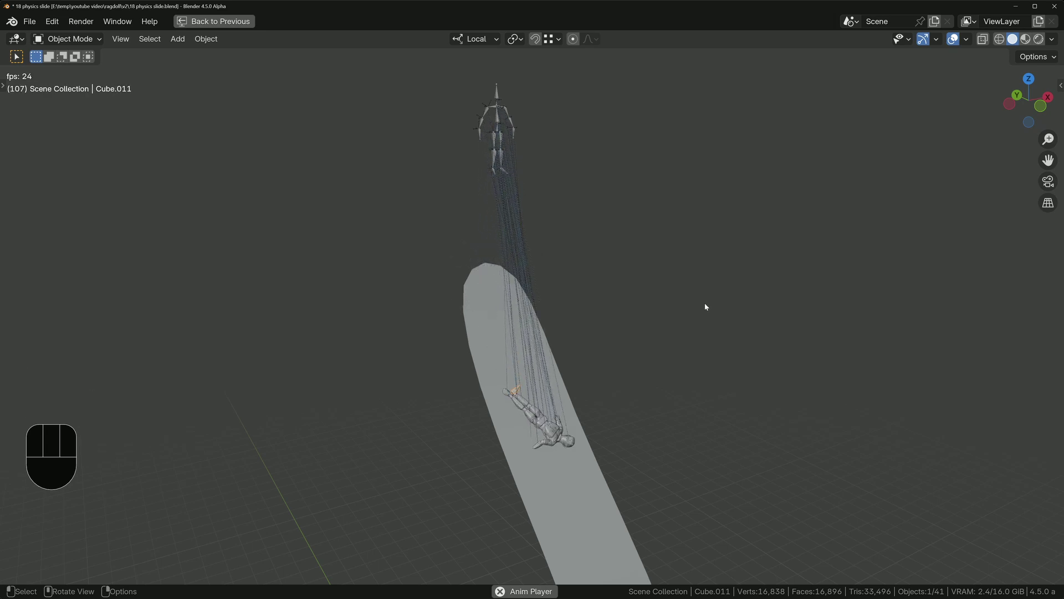
left_click_drag(572, 349, 589, 393)
key("space")
key("shift+Left")
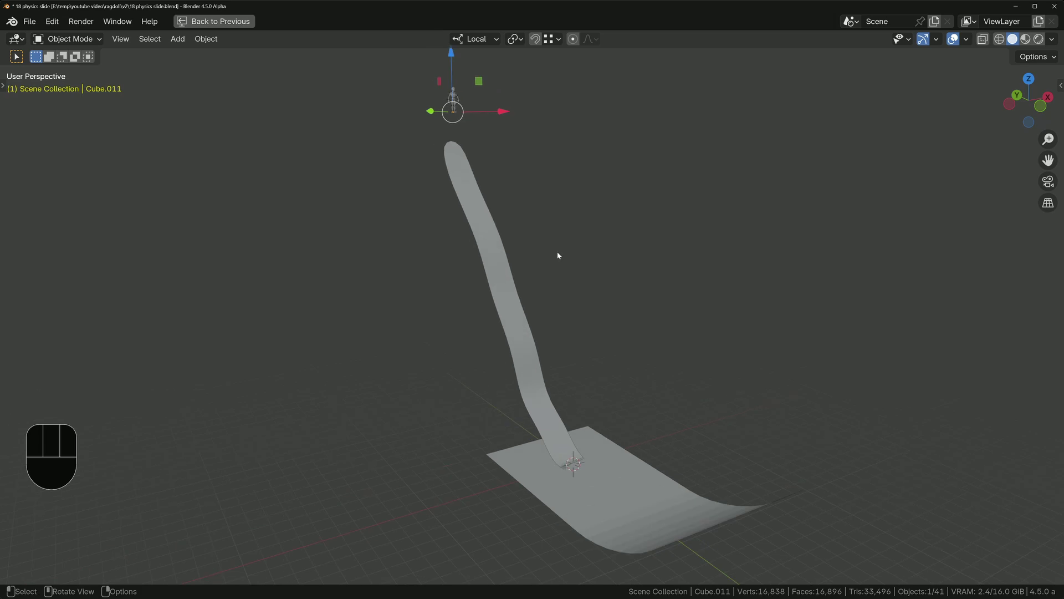
Step: Restore the standard layout and clear the selected object's location with Alt+G
left_click(506, 282)
key("x")
key("ctrl+space")
left_click(803, 141)
key("alt+g")
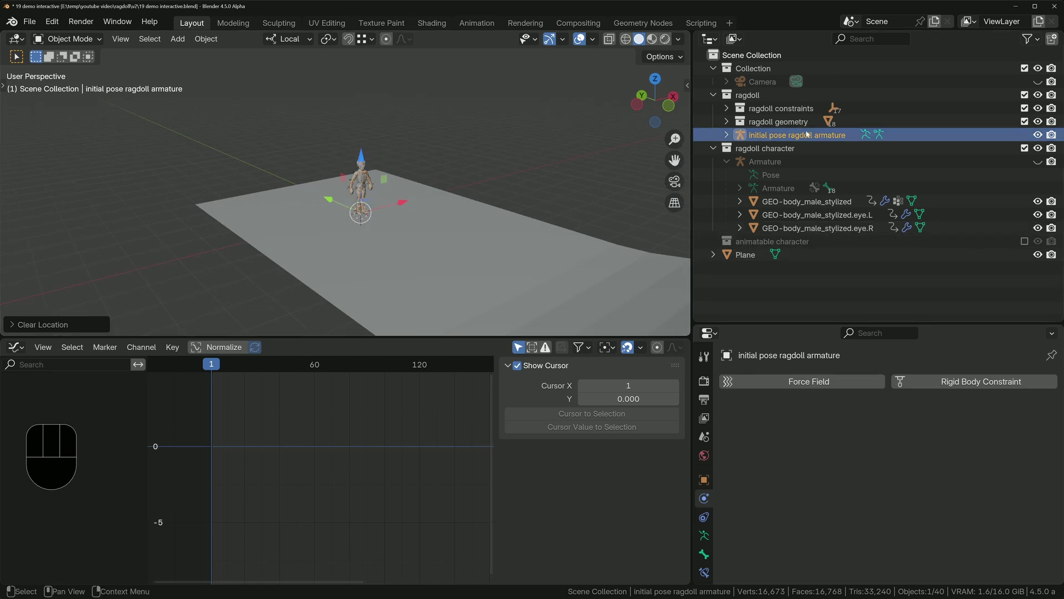
Step: In Pose Mode select all bones and insert pose keyframes on neighbouring frames around 30
key("n")
middle_click(368, 207)
key("Tab")
key("a")
key("i")
key("Right")
key("Left")
key("Left")
key("Left")
key("i")
key("Right")
key("Right")
key("Right")
Step: Rotate the bones about X and replay the driven ragdoll from frame 1
key("r")
key("x")
key("shift+Left")
key("space")
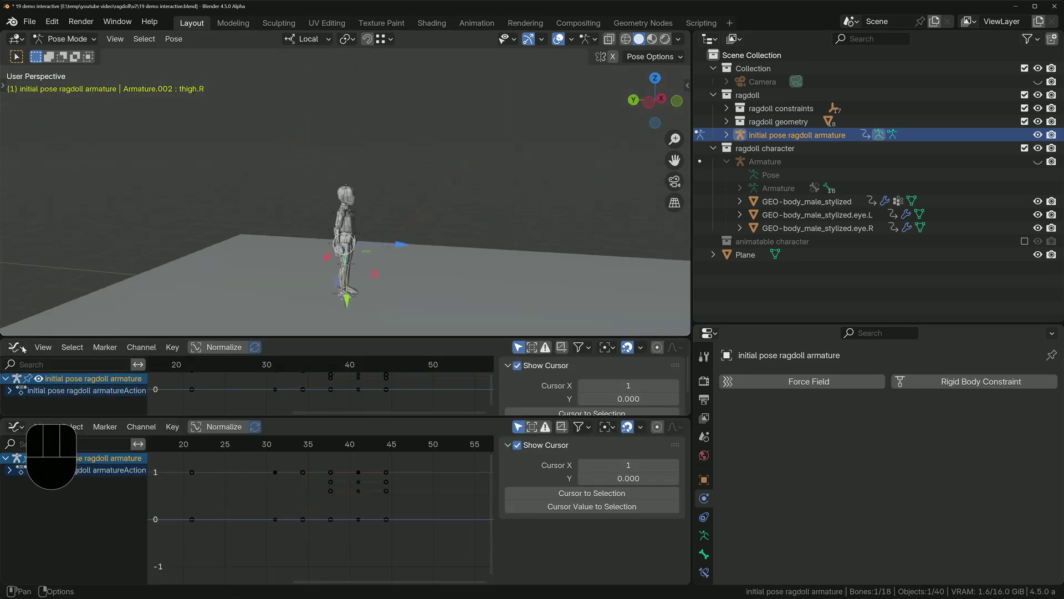
Step: Adjust the pose keyframes in the Dope Sheet and replay from frame 1
left_click(277, 381)
key("a")
key("s")
key("d")
double_click(201, 371)
key("space")
key("space")
key("shift+Left")
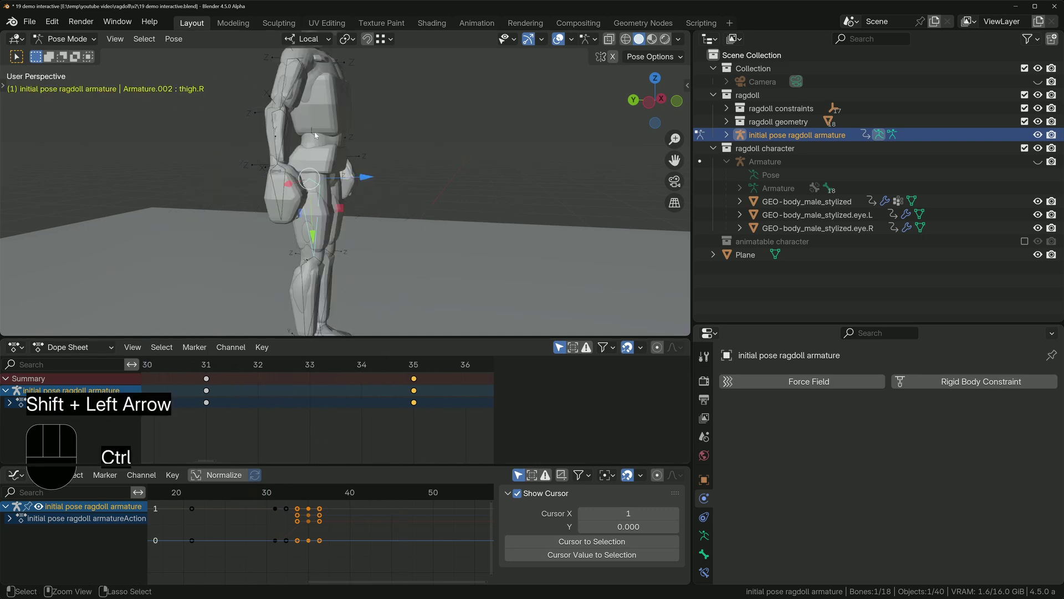
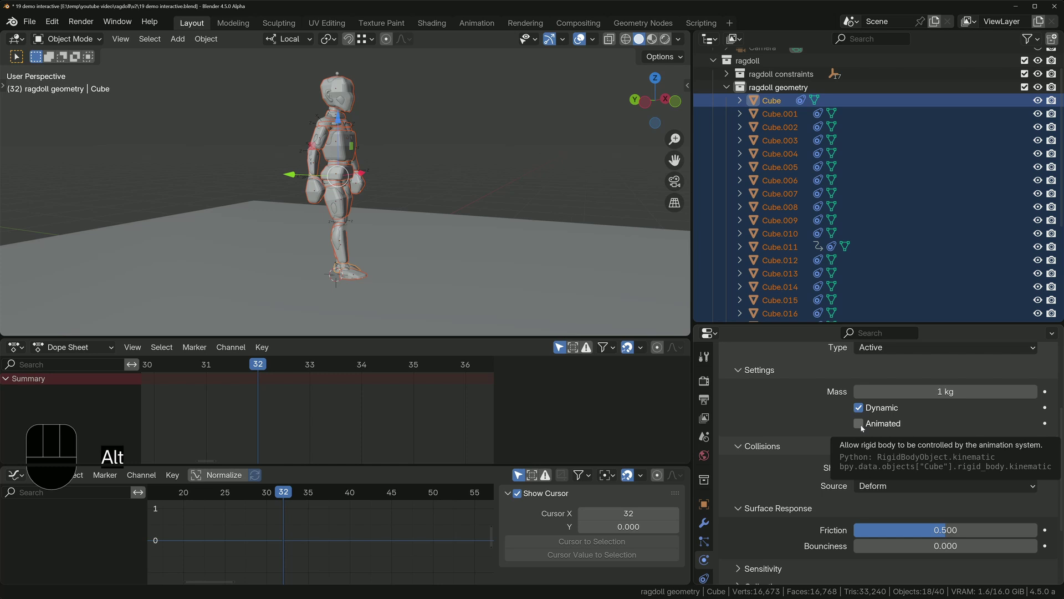
Step: Tick Animated for the selected ragdoll pieces and reveal the armature's Transform and custom properties
left_click(864, 427)
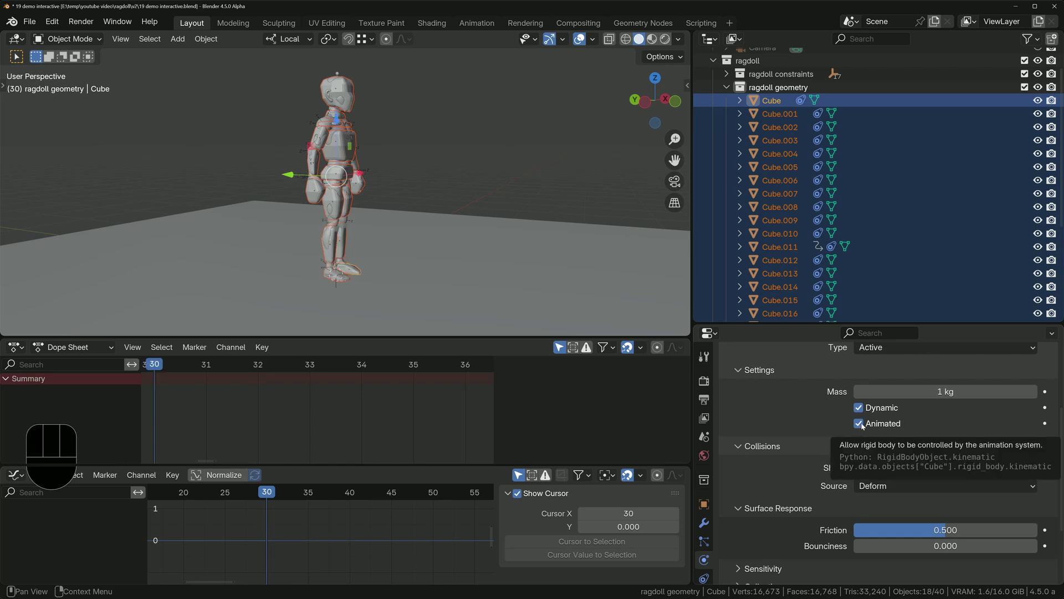
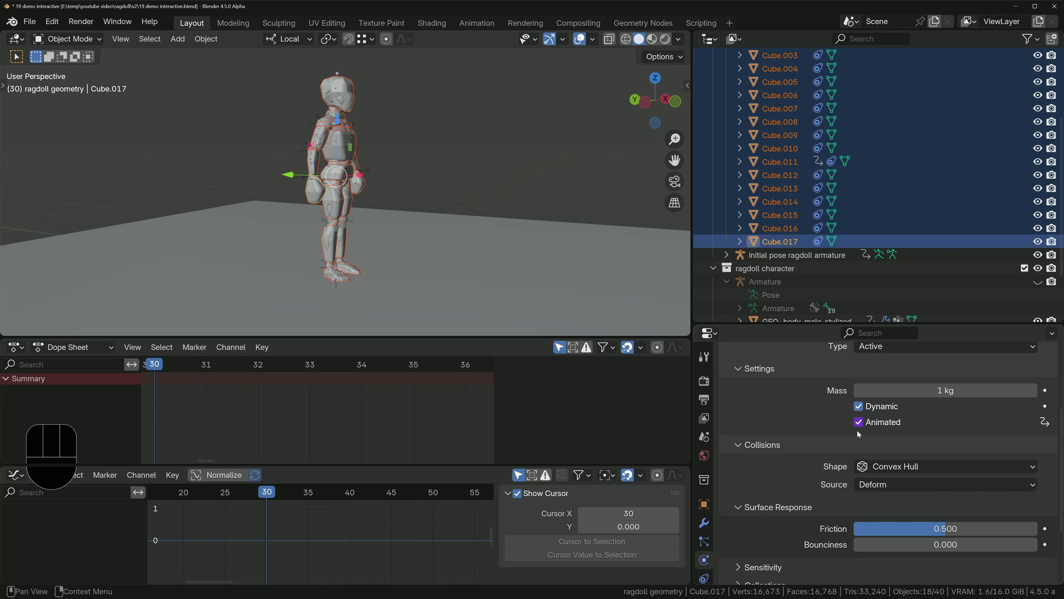
left_click(775, 231)
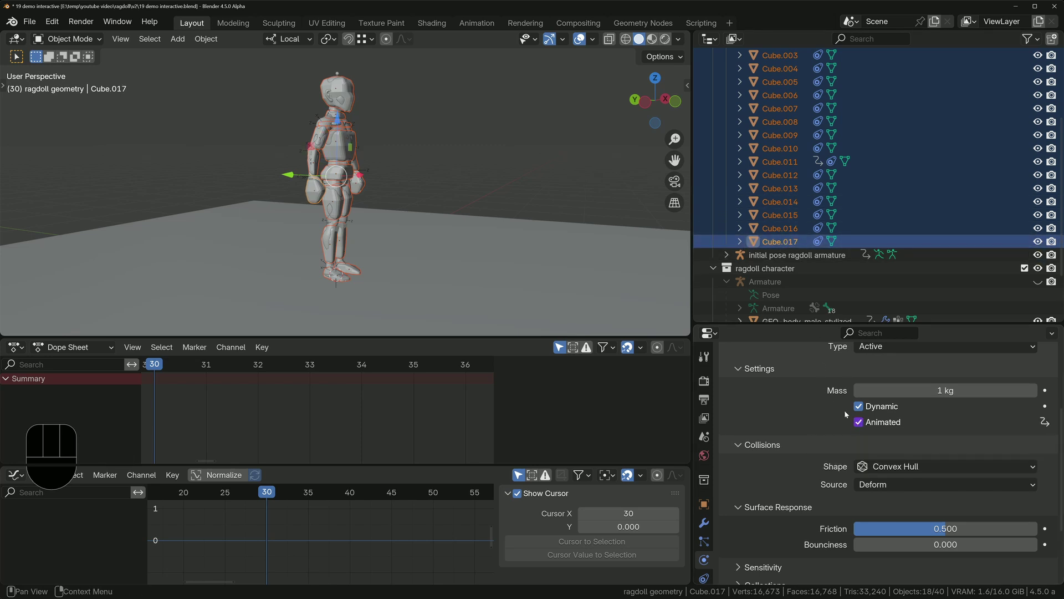
left_click_drag(863, 424, 824, 380)
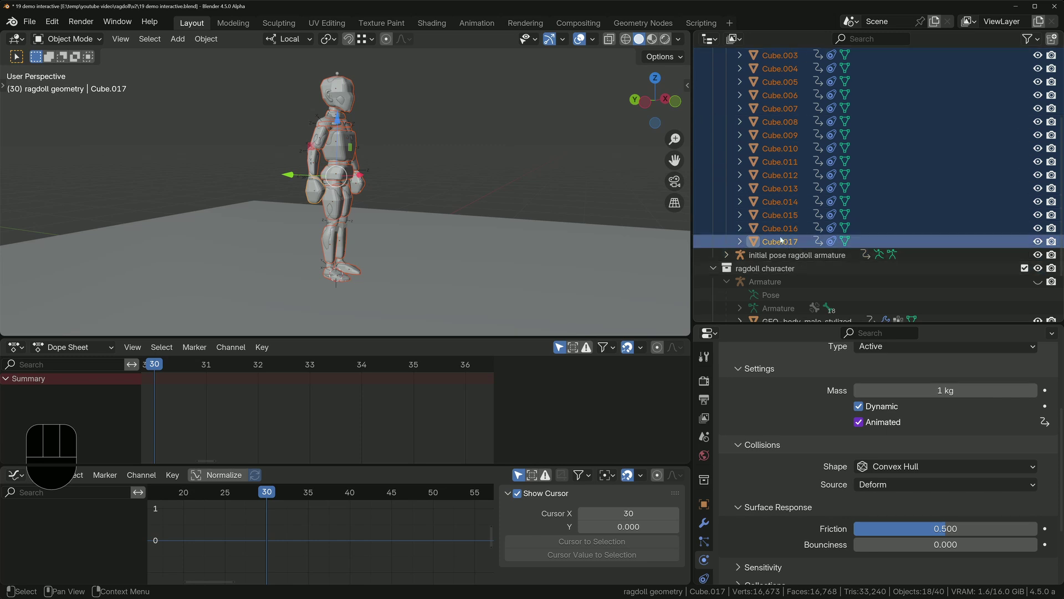
key("n")
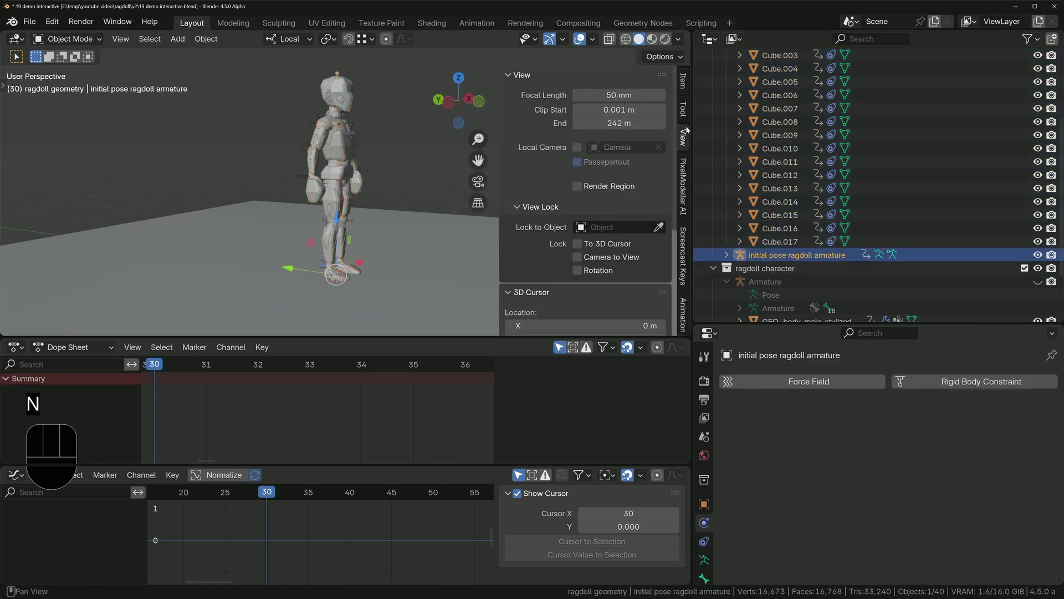
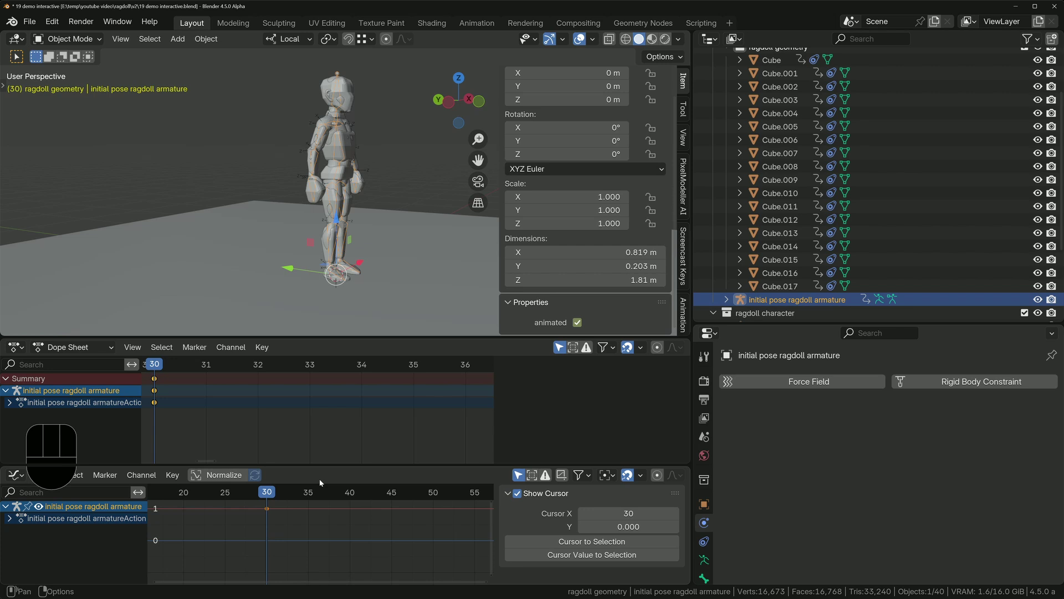
Step: Step forward to frame 34 and key the armature's kicking-leg pose
key("Right")
key("Right")
key("Right")
key("Right")
key("Right")
key("Left")
Step: Select the frame-34 keys, advance to frame 35 and switch off the 'animated' custom property
left_click(270, 512)
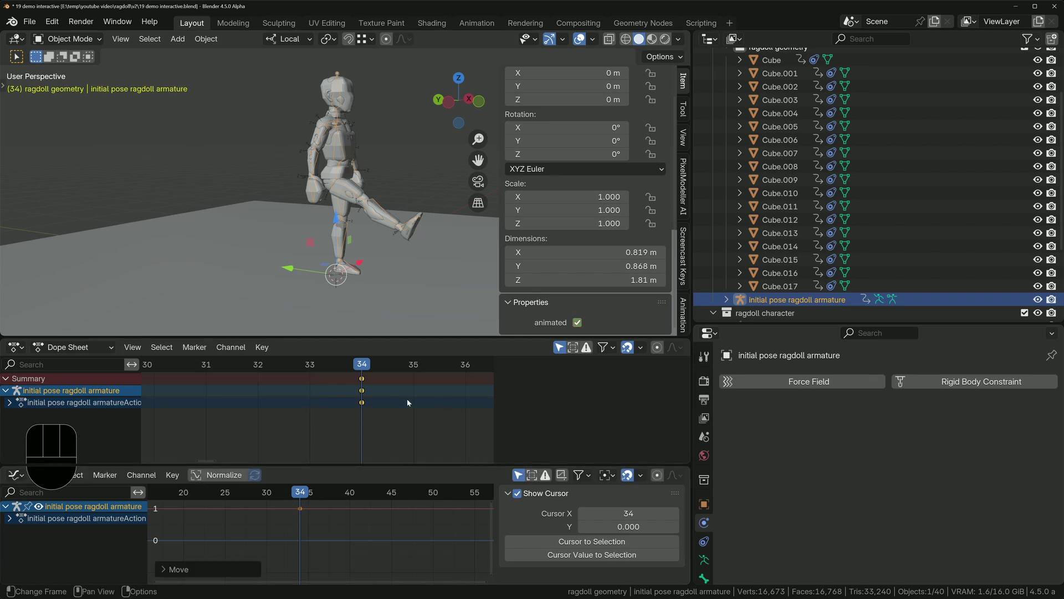
key("Right")
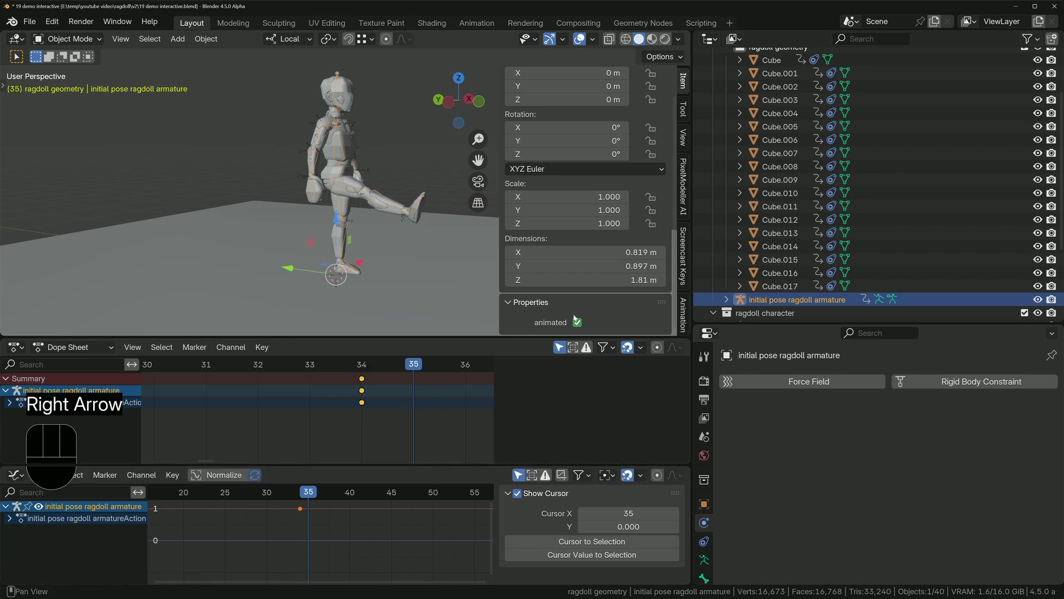
left_click(581, 325)
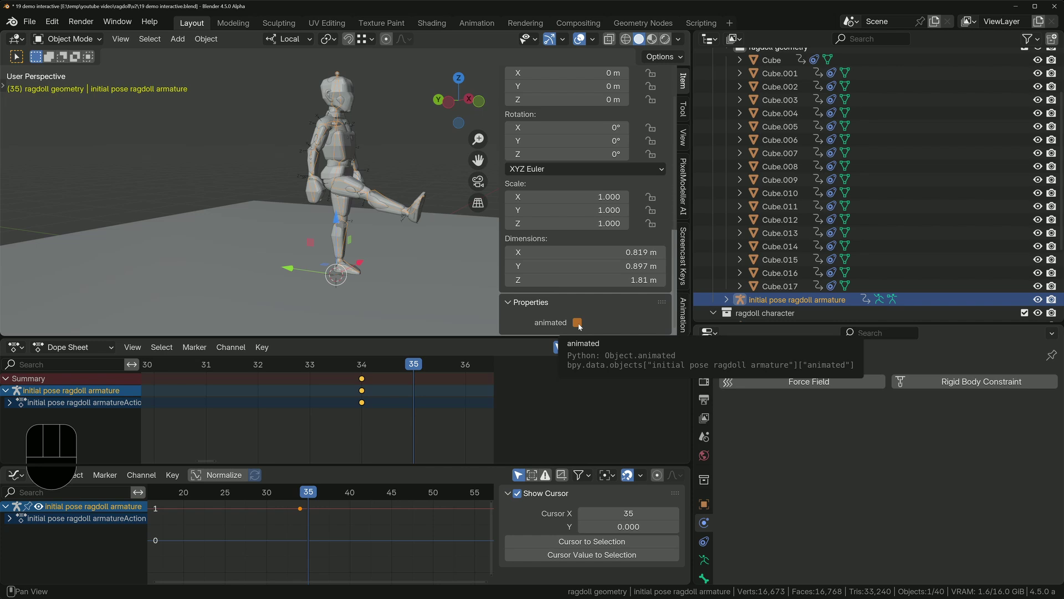
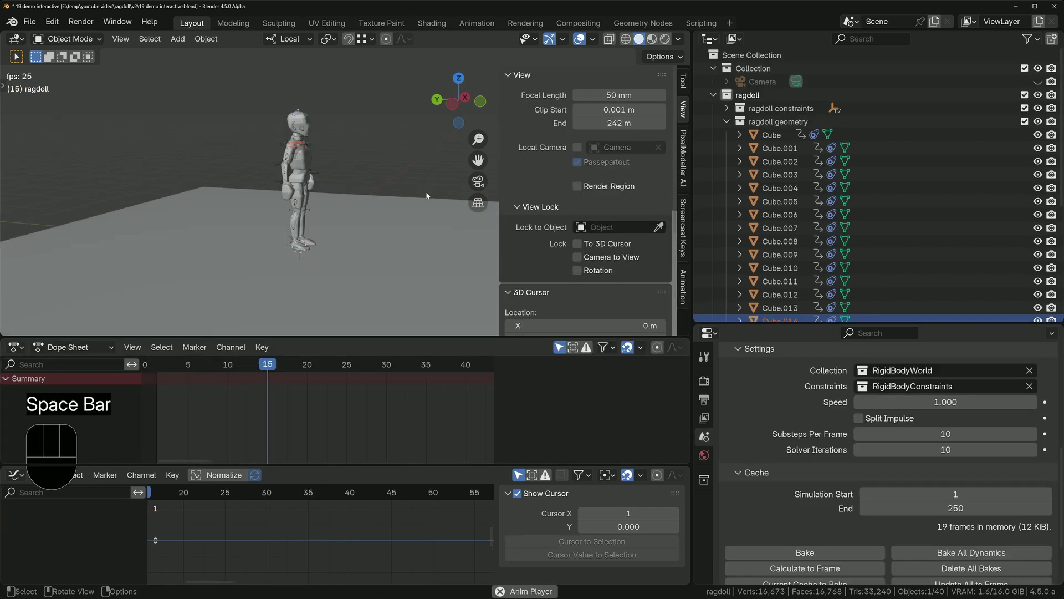
Step: Replay the simulation several times from frame 1 to watch the armature kick and the ragdoll collapse
key("space")
key("shift+Left")
key("space")
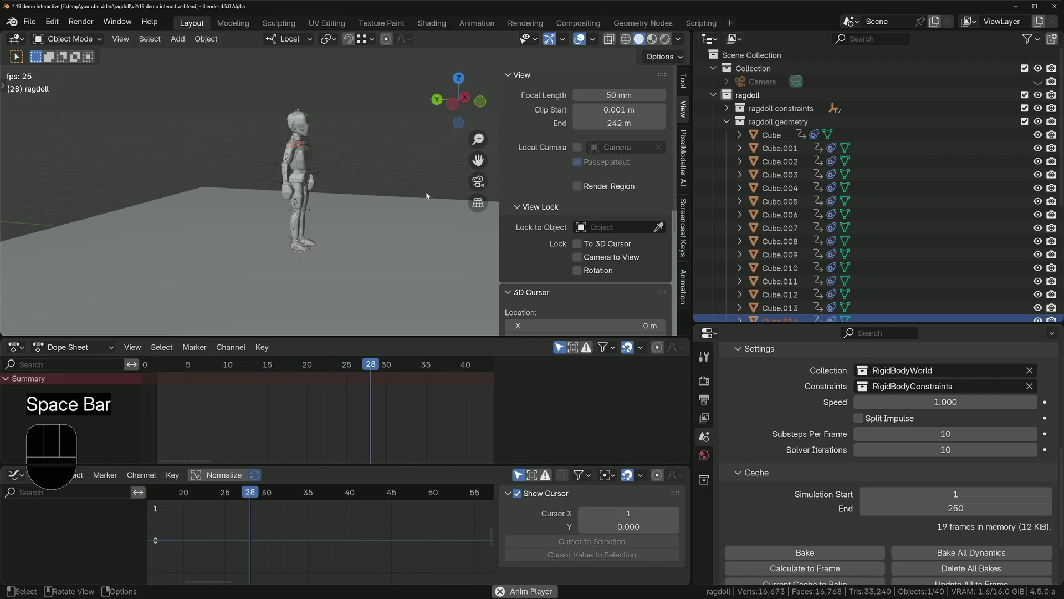
key("space")
key("shift+Left")
key("space")
key("space")
key("space")
key("space")
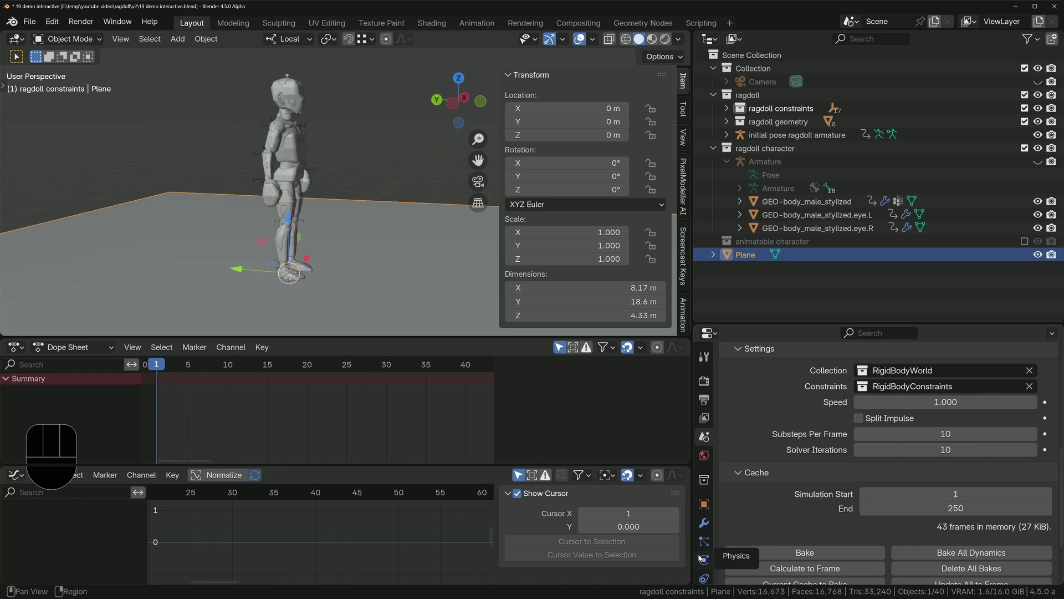
Step: Show the ground plane's Physics settings: passive rigid body, mesh collision, friction 1
left_click(701, 556)
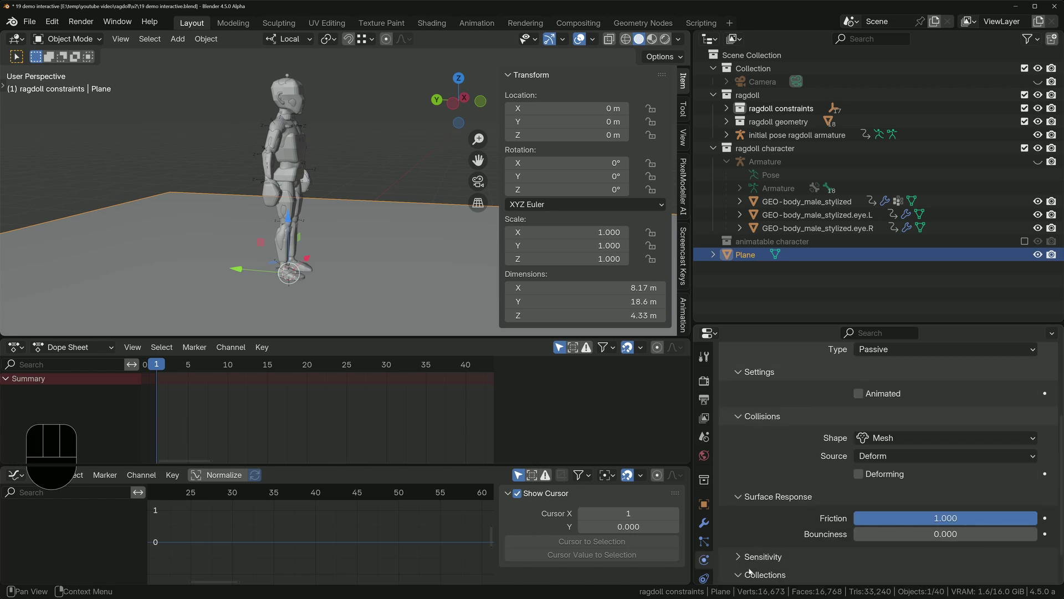
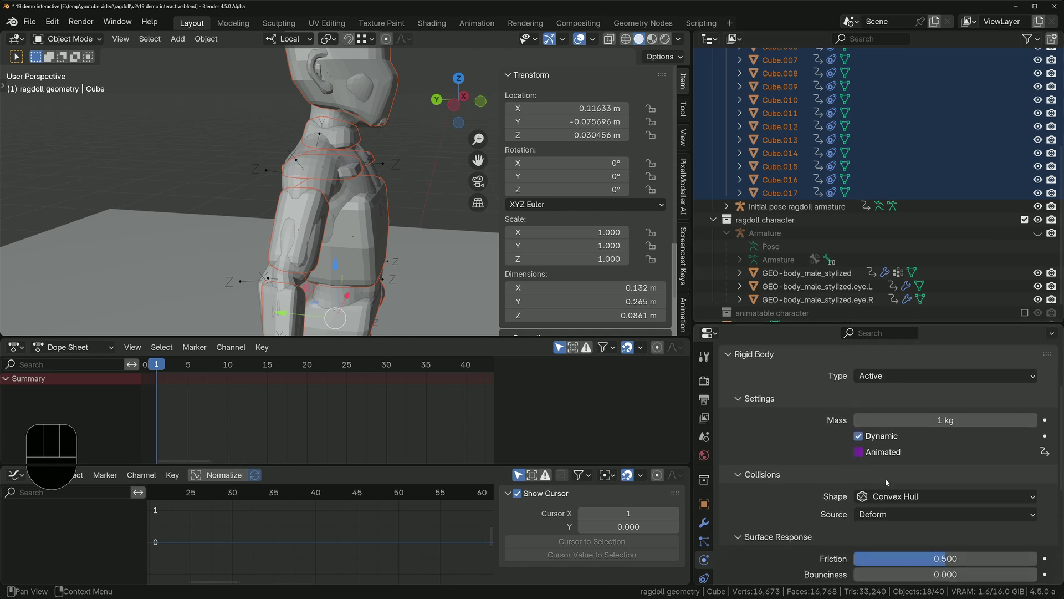
Step: Set all selected cubes' collision shape to Mesh and replay the ragdoll collapsing from frame 1
left_click_drag(900, 494, 906, 464)
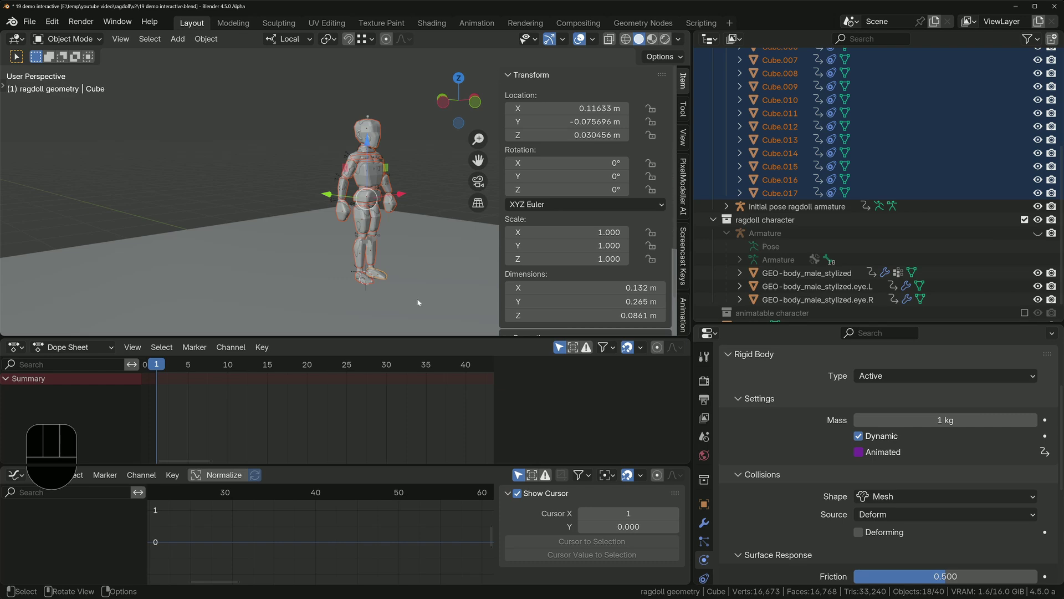
key("space")
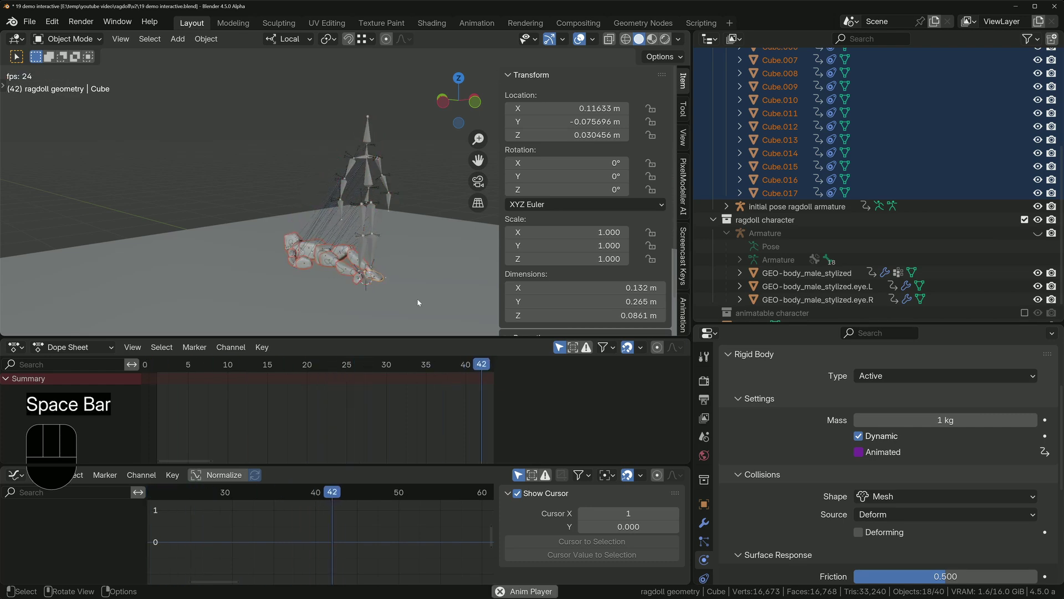
key("space")
key("shift+Left")
key("space")
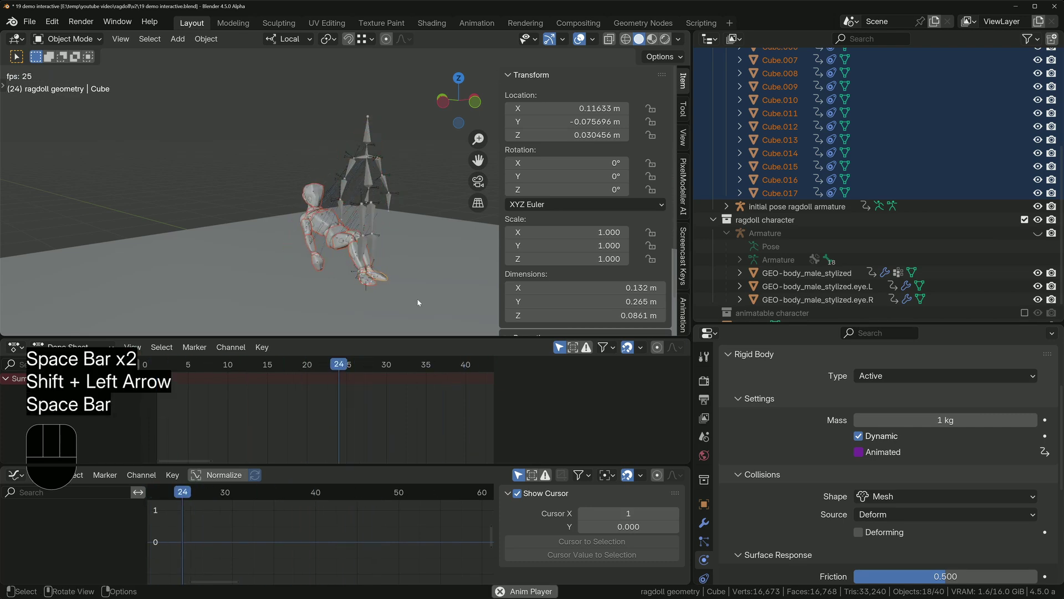
key("space")
key("shift+Left")
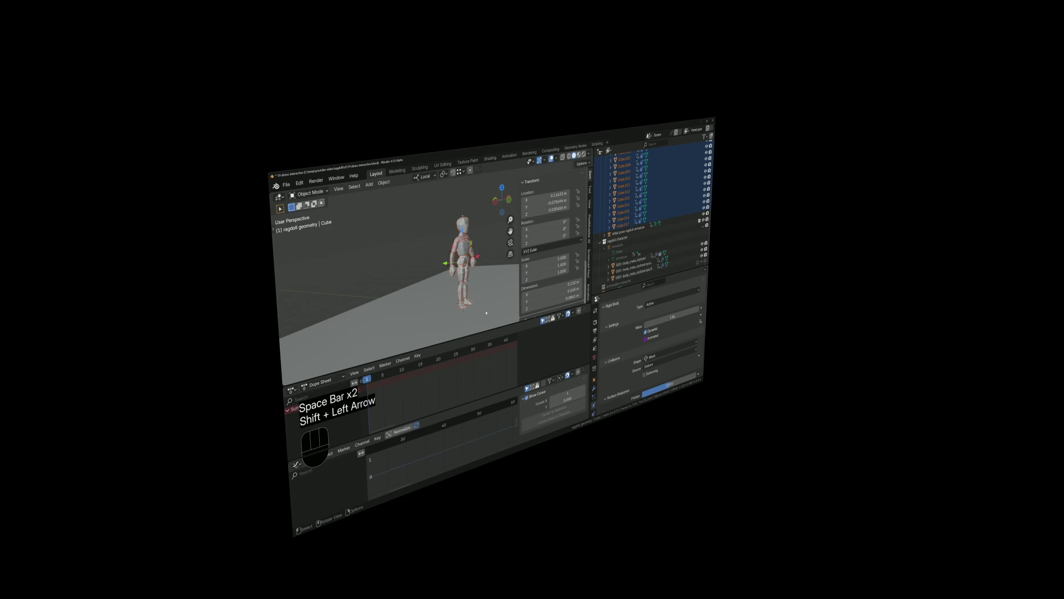
key("shift+Left")
key("space")
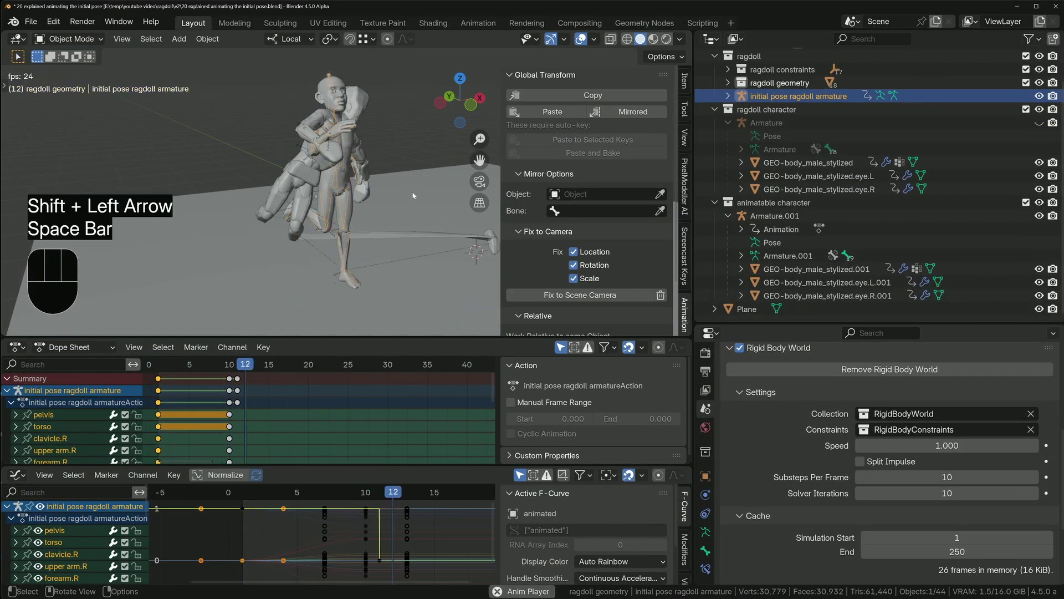
key("space")
key("shift+Left")
key("space")
key("space")
key("shift+Left")
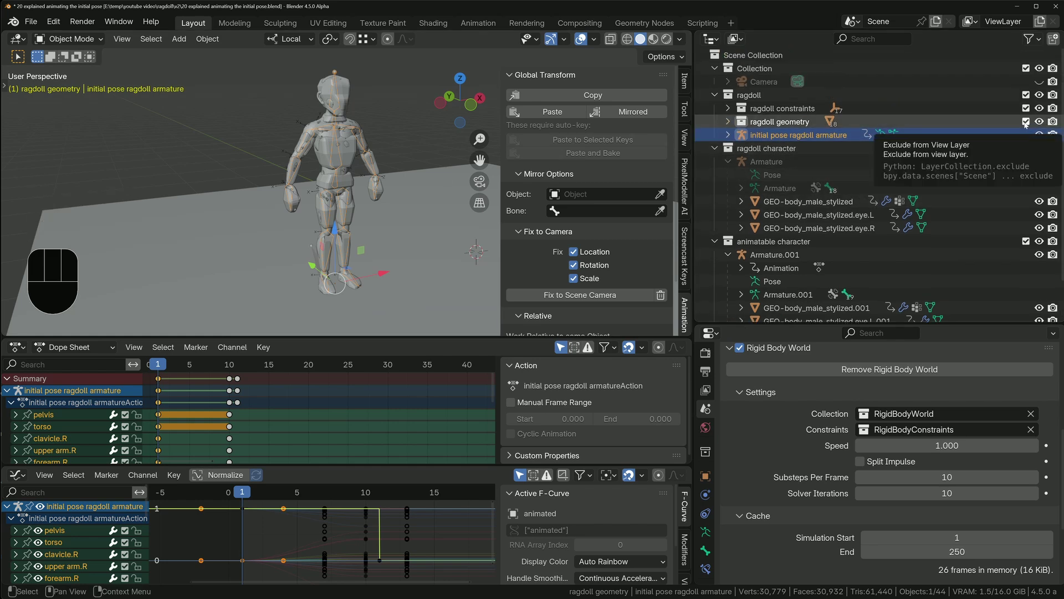
left_click(1031, 125)
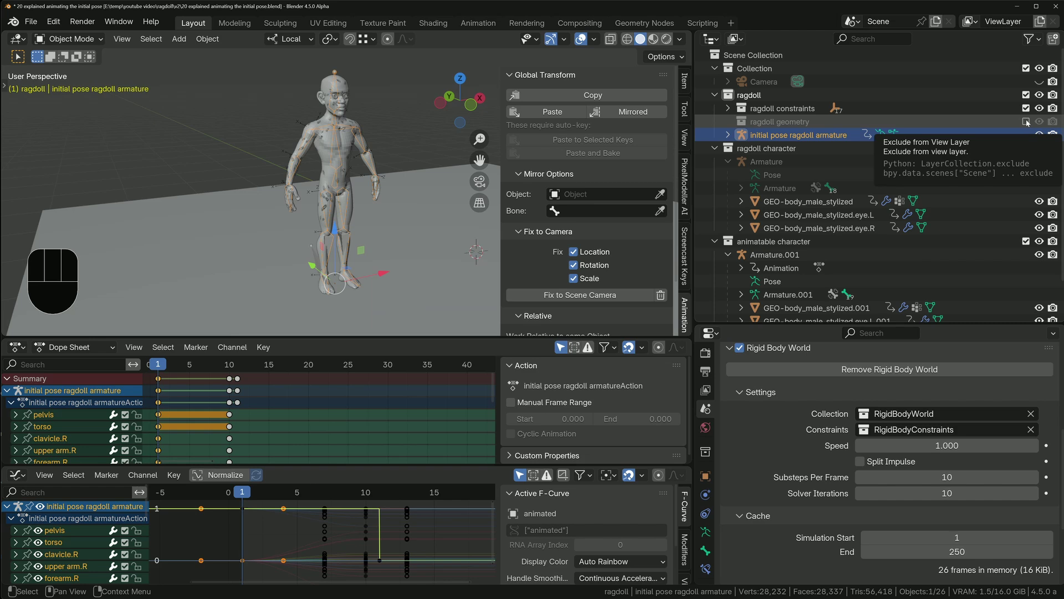
left_click(1029, 122)
key("space")
key("space")
key("shift+Left")
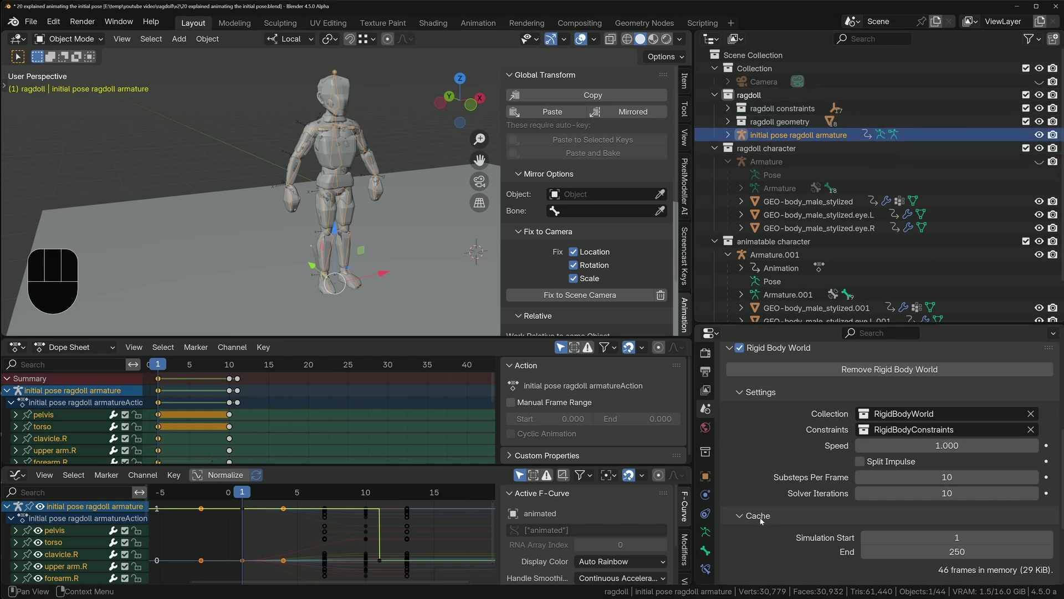
left_click(726, 136)
left_click(732, 125)
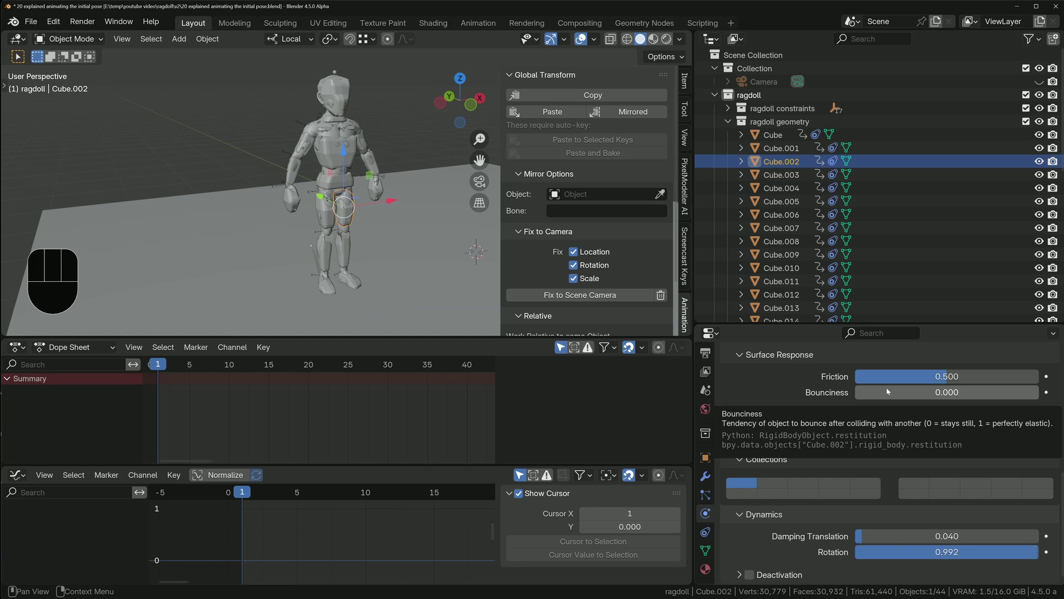
key("shift+Left")
key("space")
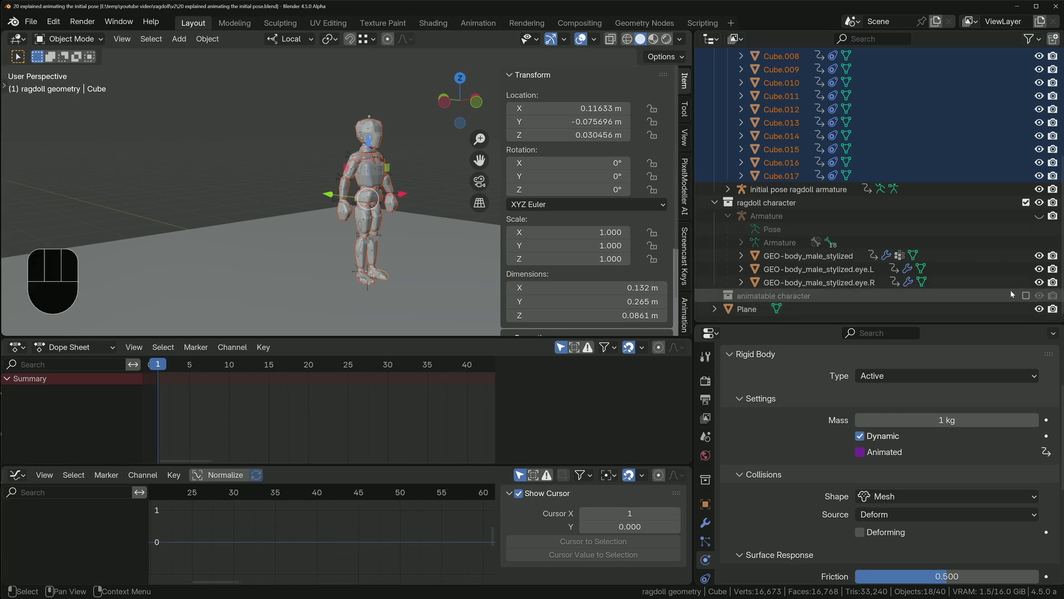
Step: Enable the 'animatable character' collection and slide its armature along X beside the ragdoll
left_click(1026, 297)
middle_click(825, 271)
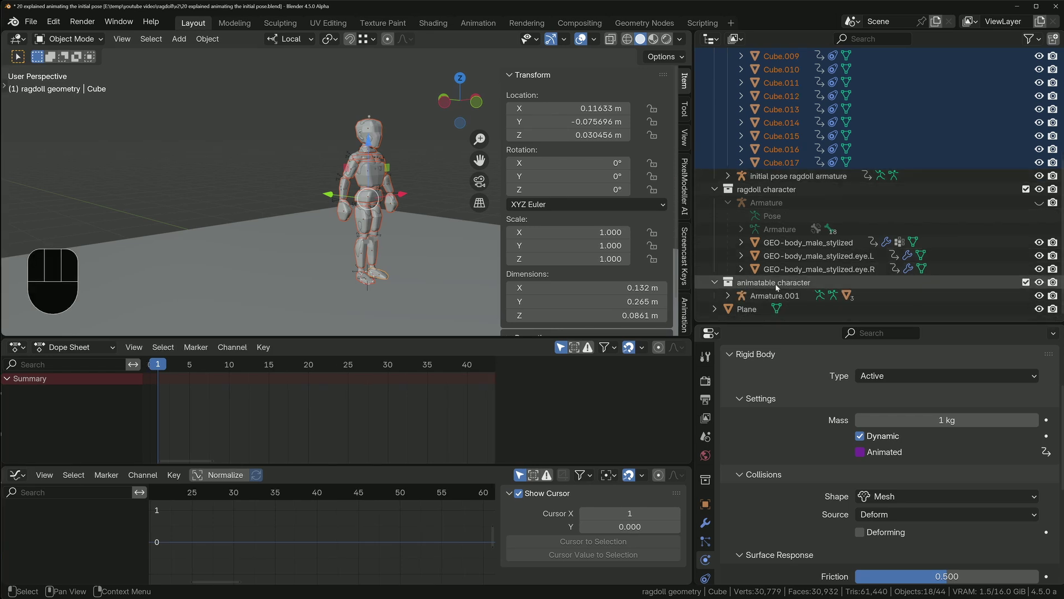
key("g")
key("x")
Step: In Pose Mode keyframe all of Armature.001's bones at frame 1, then move to frame 10
key("Tab")
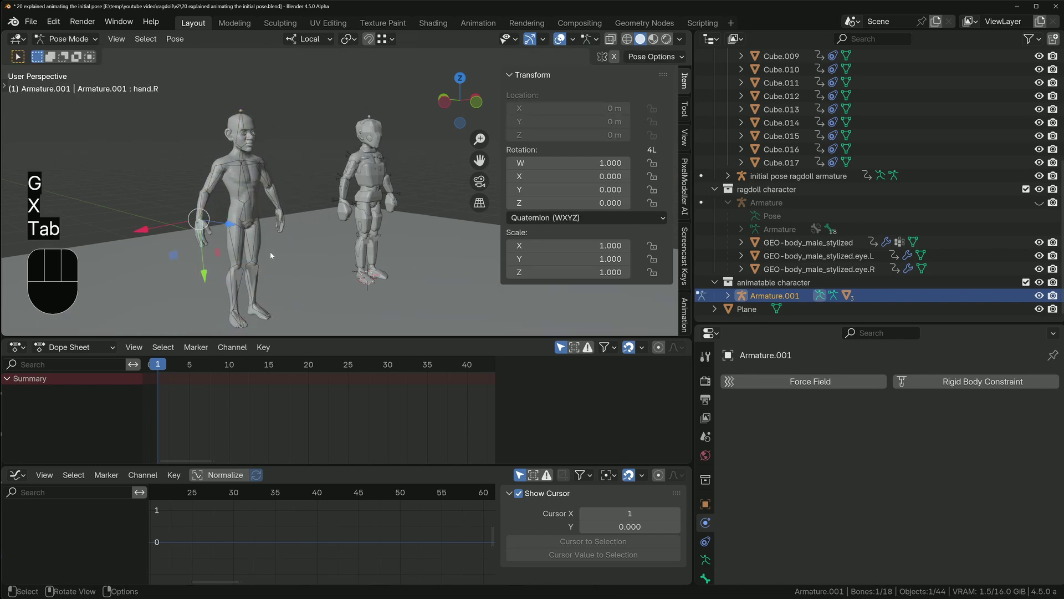
key("a")
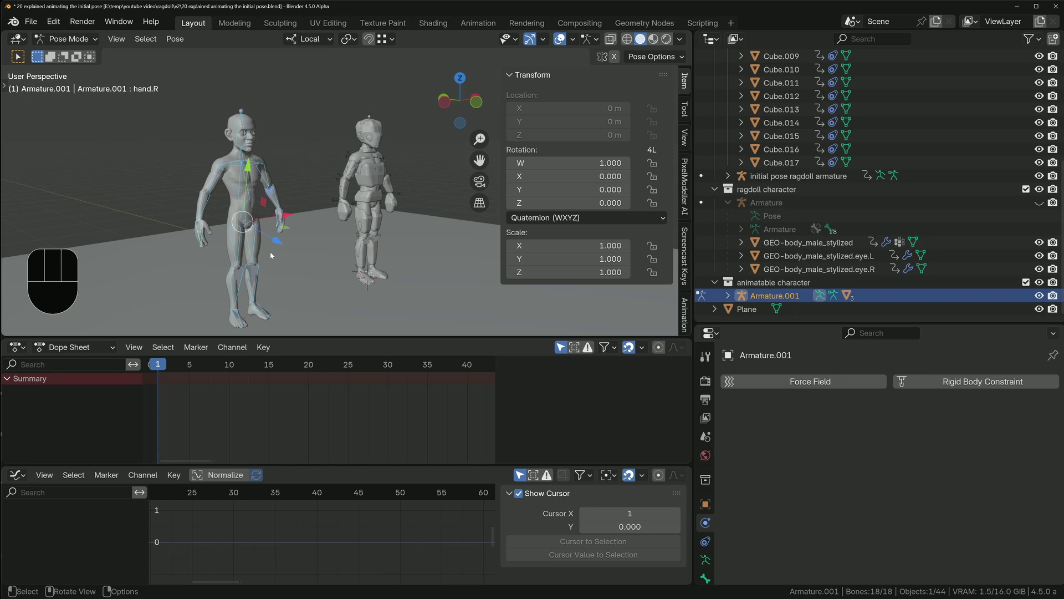
key("i")
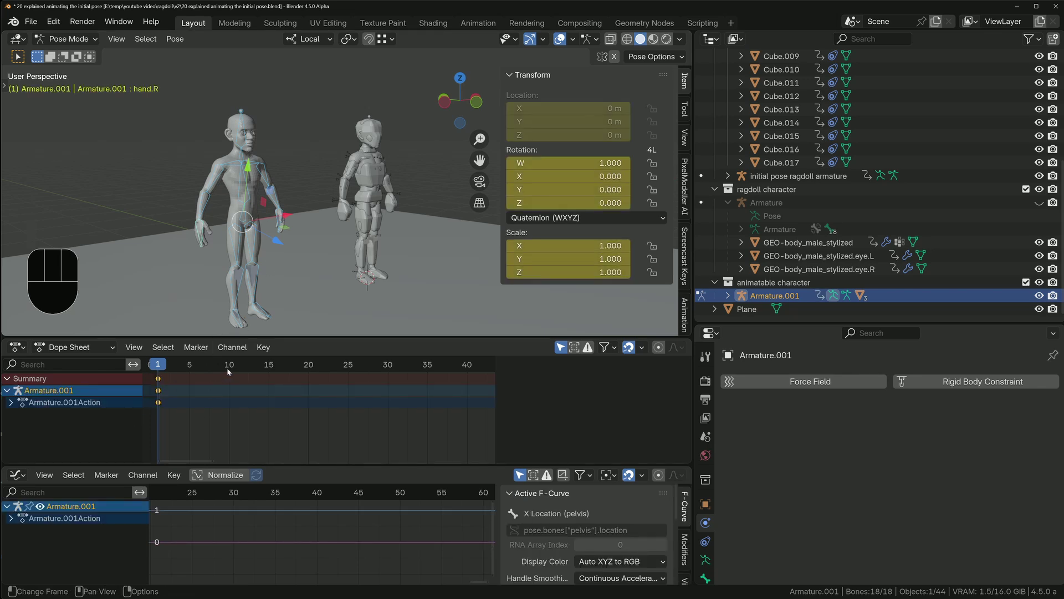
left_click(230, 371)
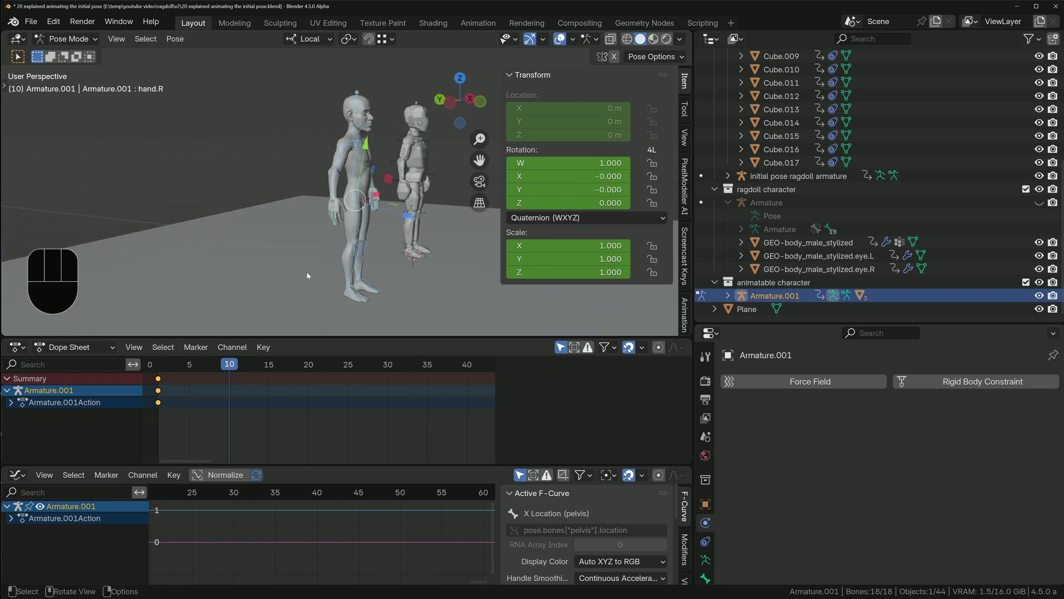
Step: Add an Inverse Kinematics constraint to shin.R.001 with Chain Length 3
key("Tab")
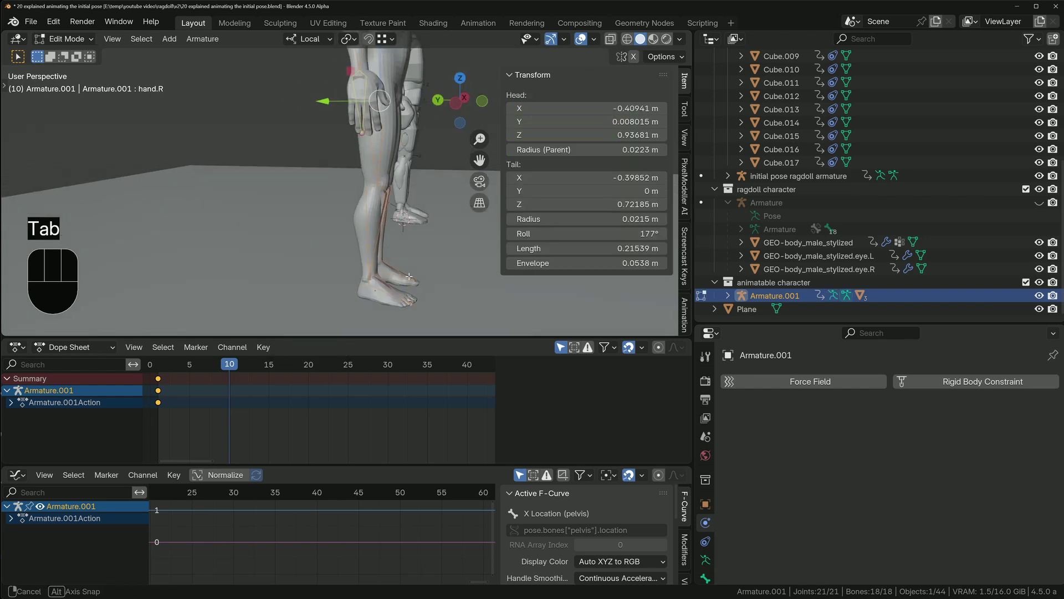
key("z")
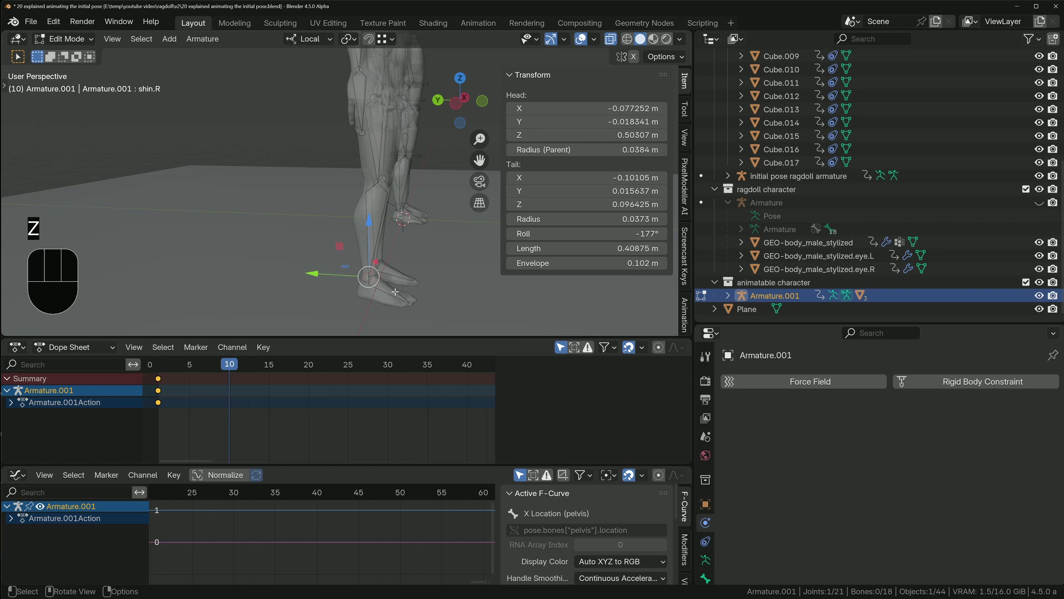
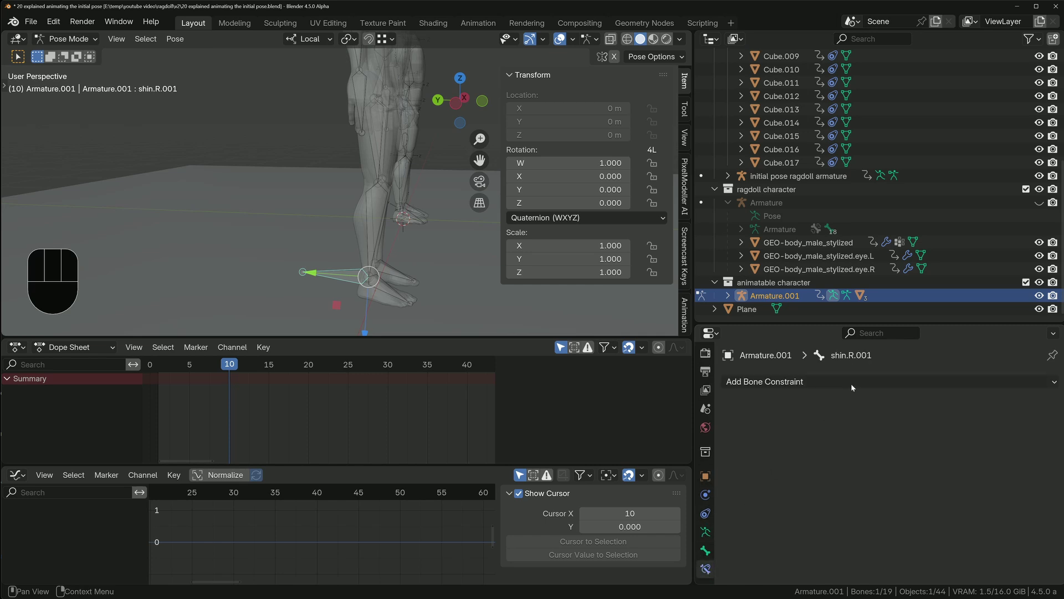
left_click_drag(881, 386, 907, 459)
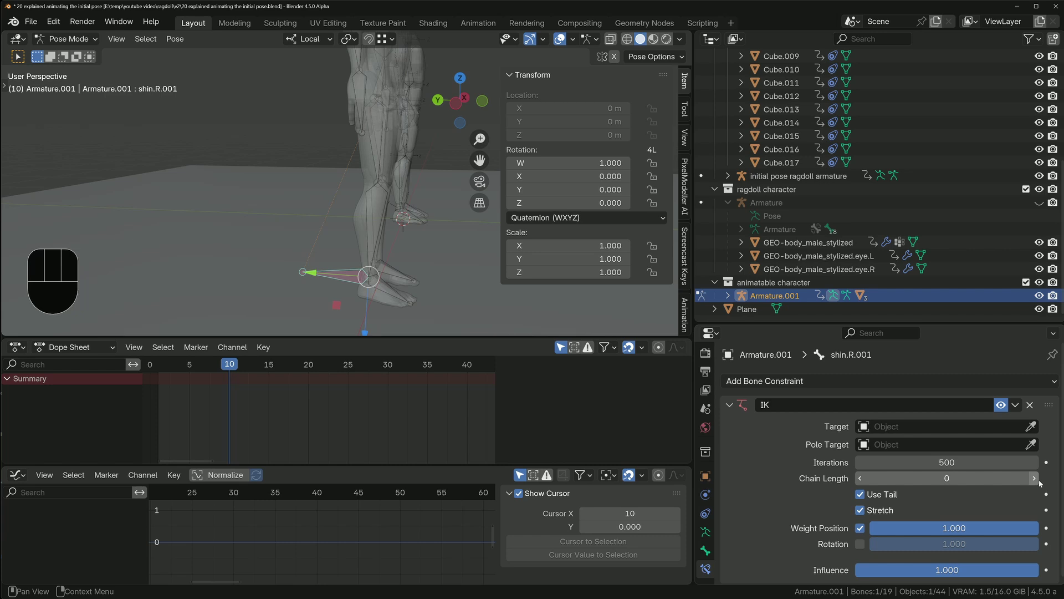
left_click(1045, 480)
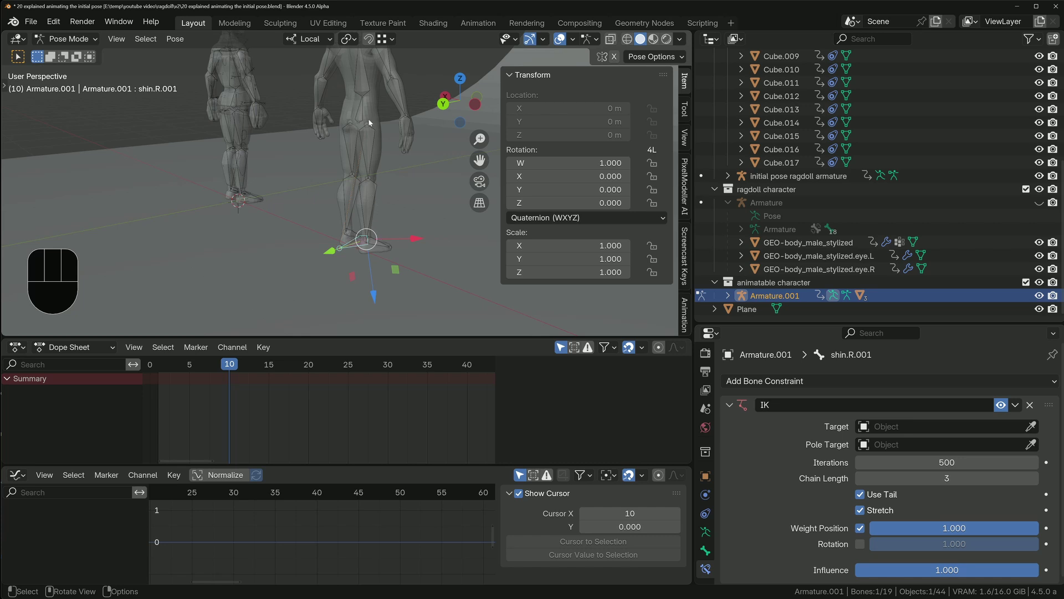
Step: Pull the right foot with G so the IK chain bends the leg
left_click_drag(378, 223, 348, 218)
key("g")
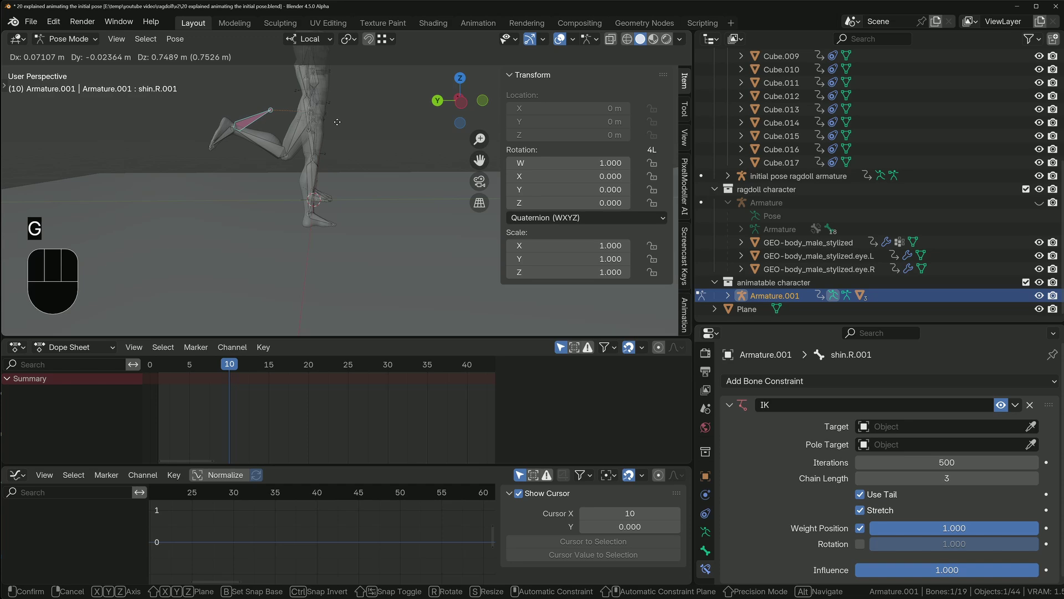
left_click_drag(352, 136, 286, 126)
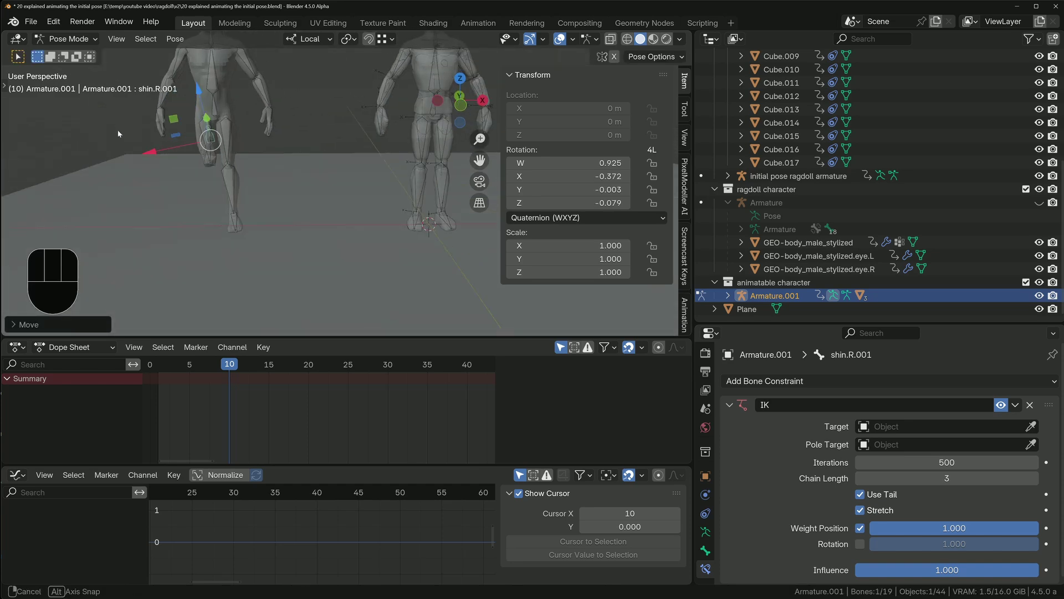
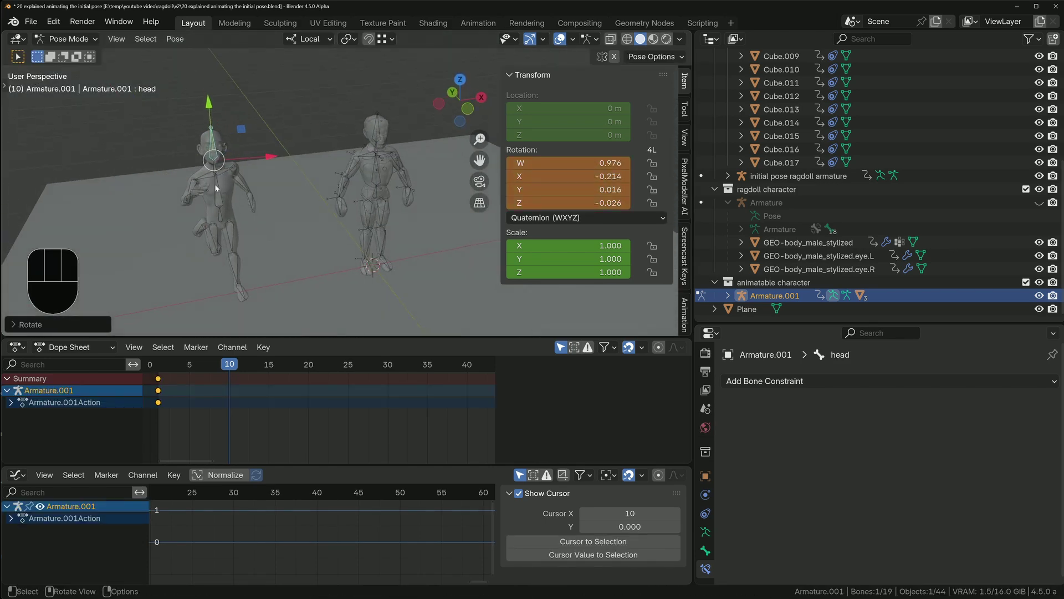
Step: Key the bent-leg pose and replay the animation from the first frame to check it
key("a")
key("i")
key("shift+Left")
key("space")
key("space")
key("Tab")
key("z")
key("shift+Left")
key("space")
key("space")
key("shift+Left")
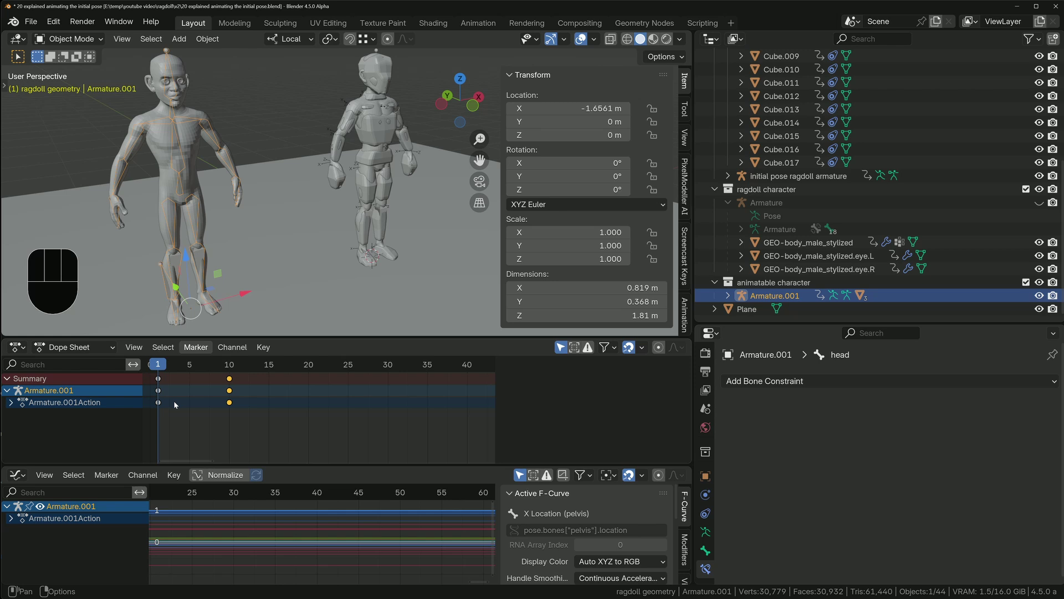
Step: Select every bone of Armature.001 at frame 10 and copy the pose with Ctrl+C
key("Up")
key("Tab")
key("a")
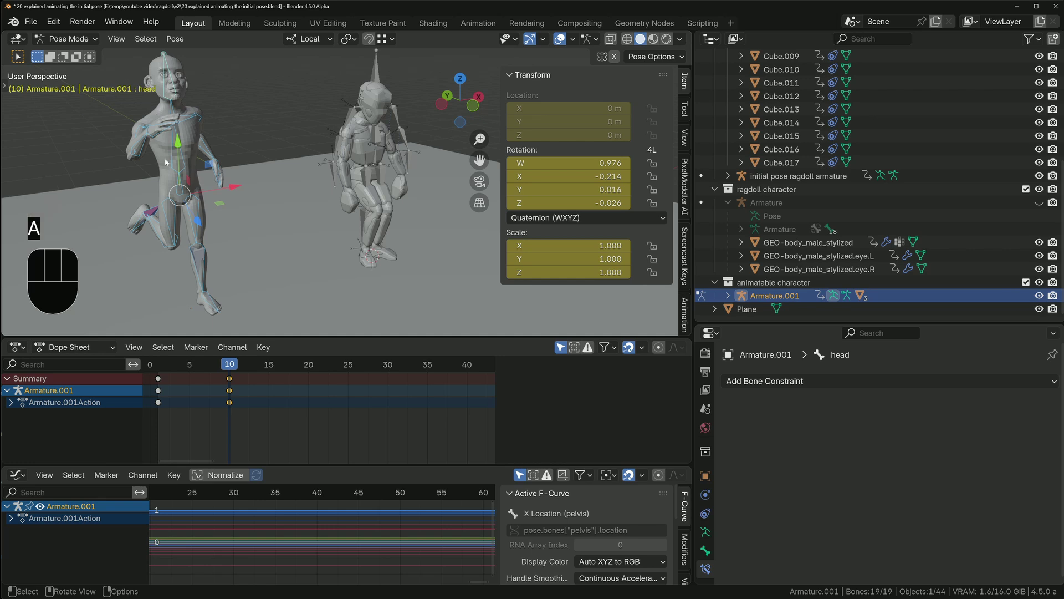
key("ctrl+c")
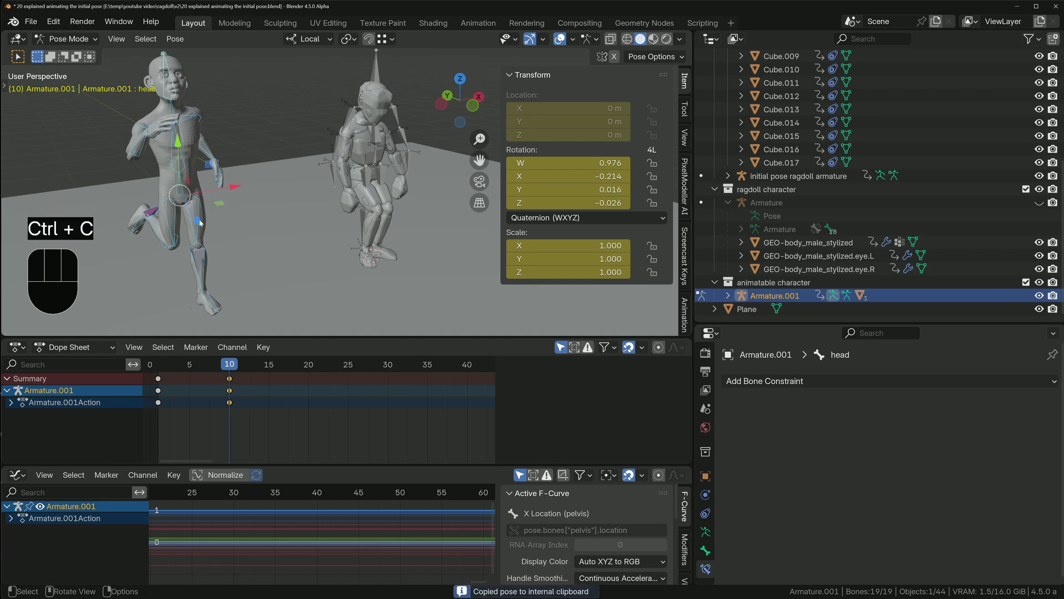
left_click_drag(175, 40, 70, 159)
key("Tab")
Step: Paste the copied pose onto all bones of the initial pose ragdoll armature and key it
key("Tab")
key("a")
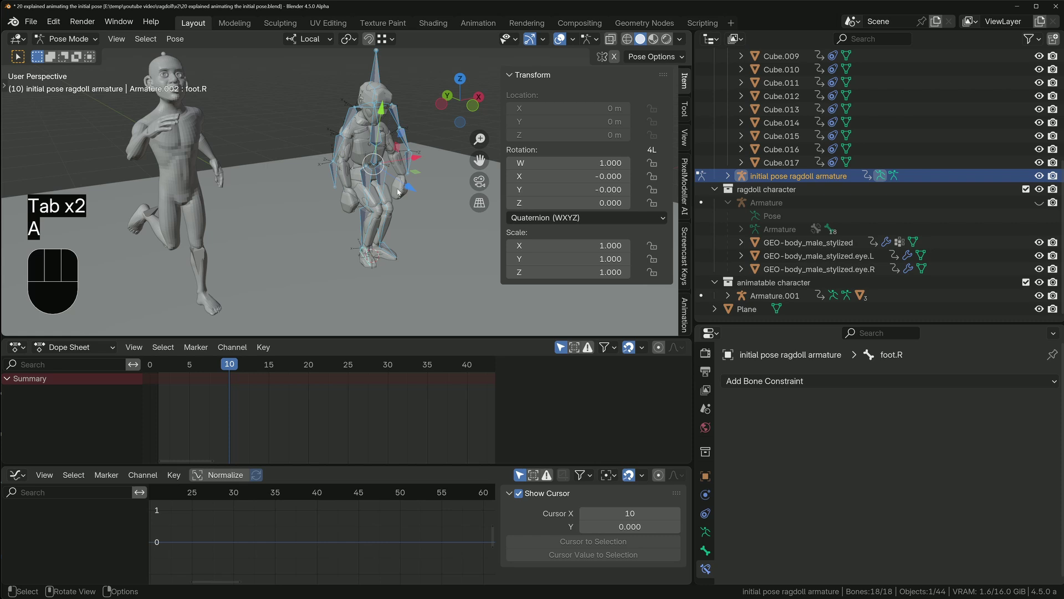
key("ctrl+v")
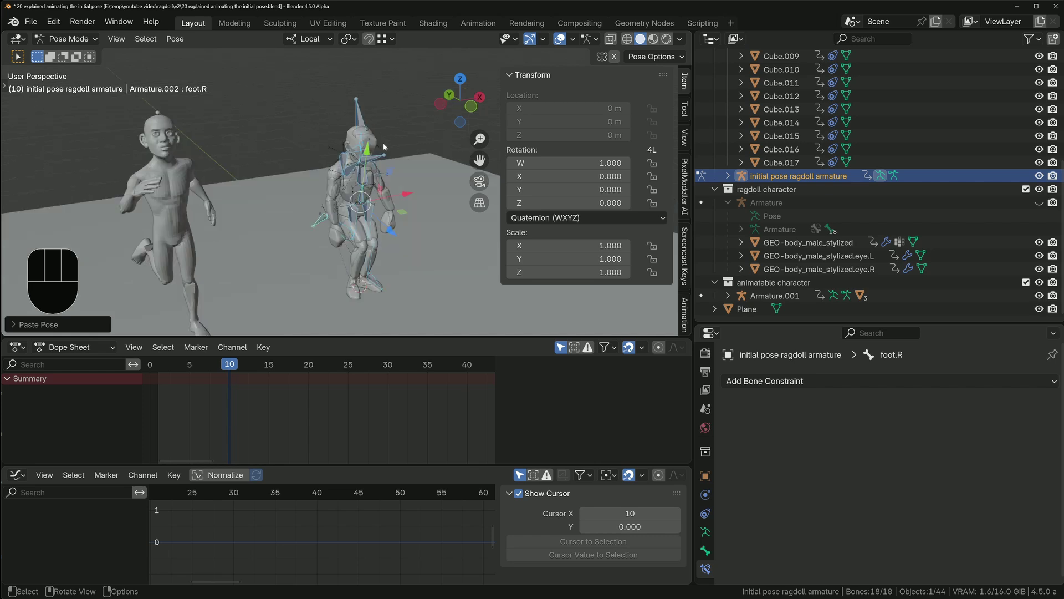
key("i")
key("shift+Left")
key("Tab")
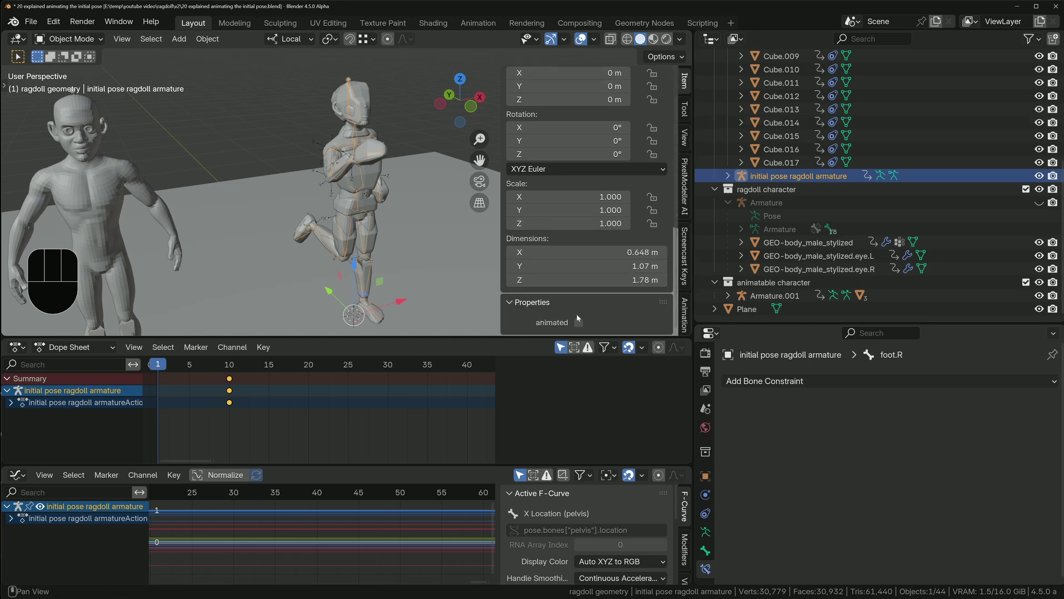
Step: Keyframe the 'animated' custom property on then off at frame 11 and replay the result
left_click(579, 324)
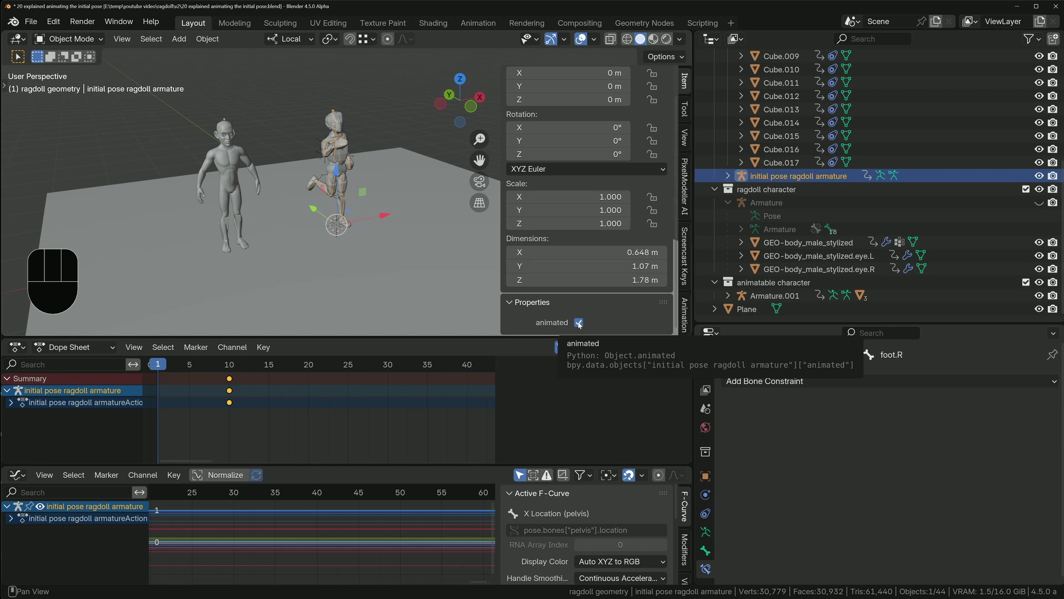
key("i")
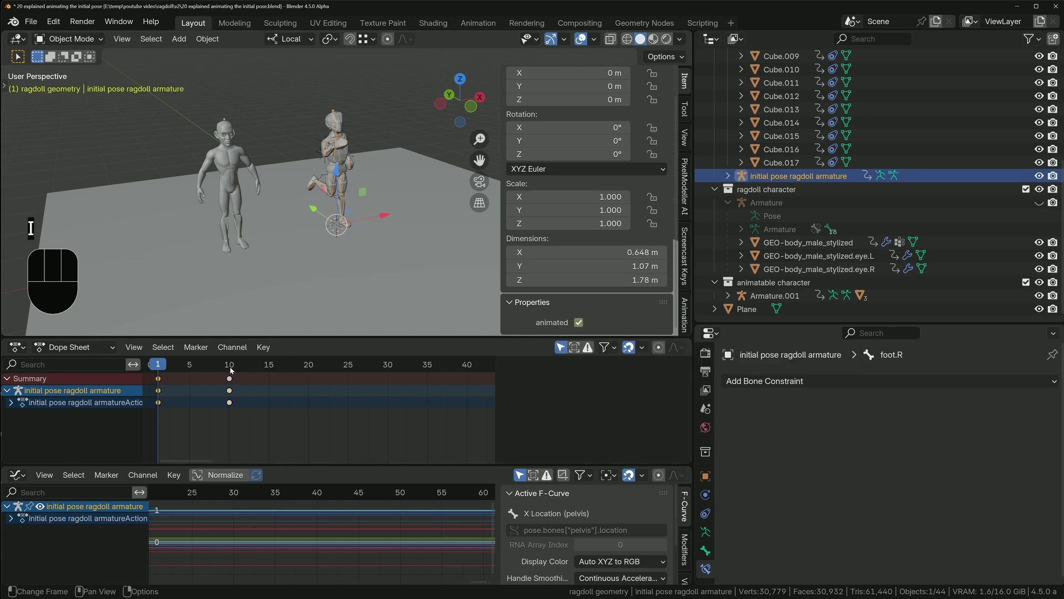
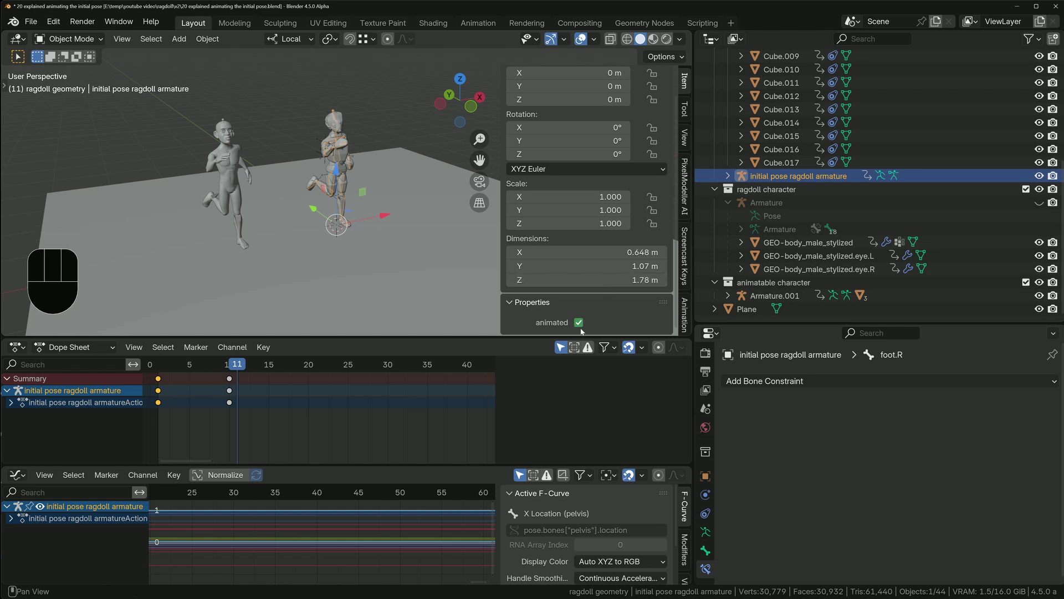
left_click(587, 325)
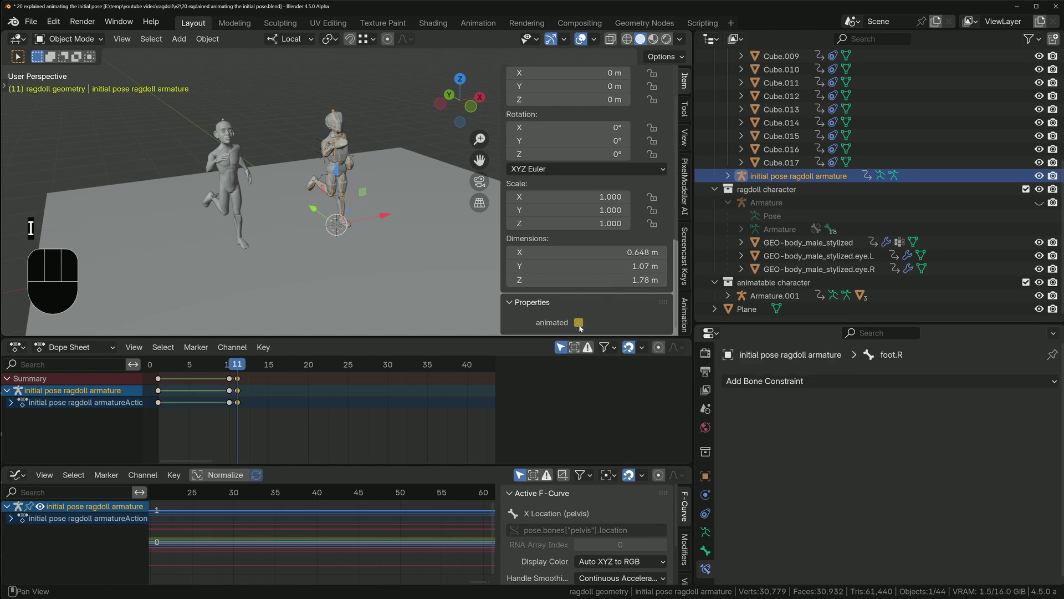
key("ctrl+space")
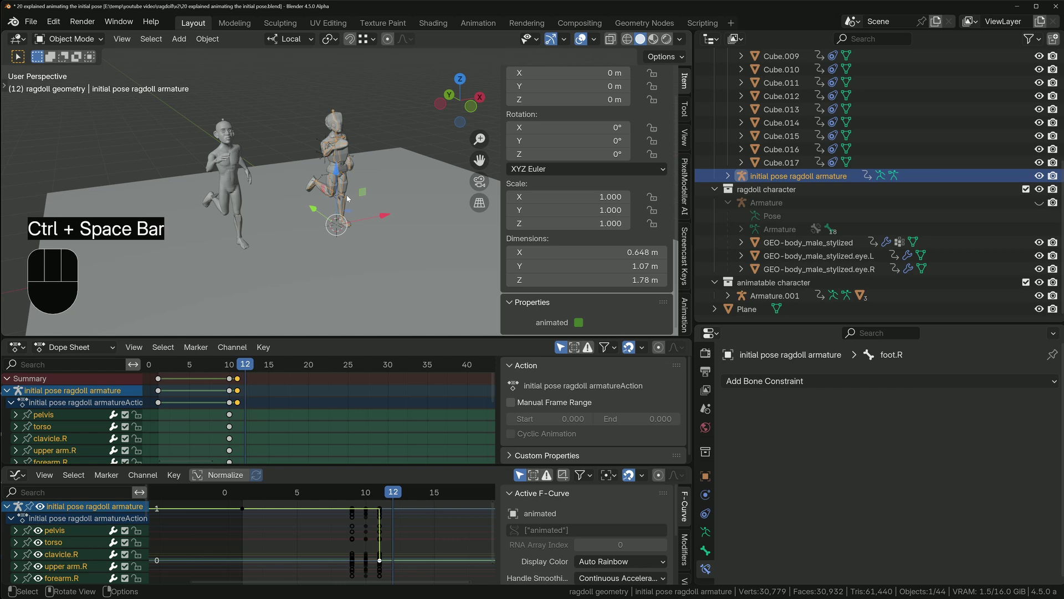
key("shift+Left")
key("space")
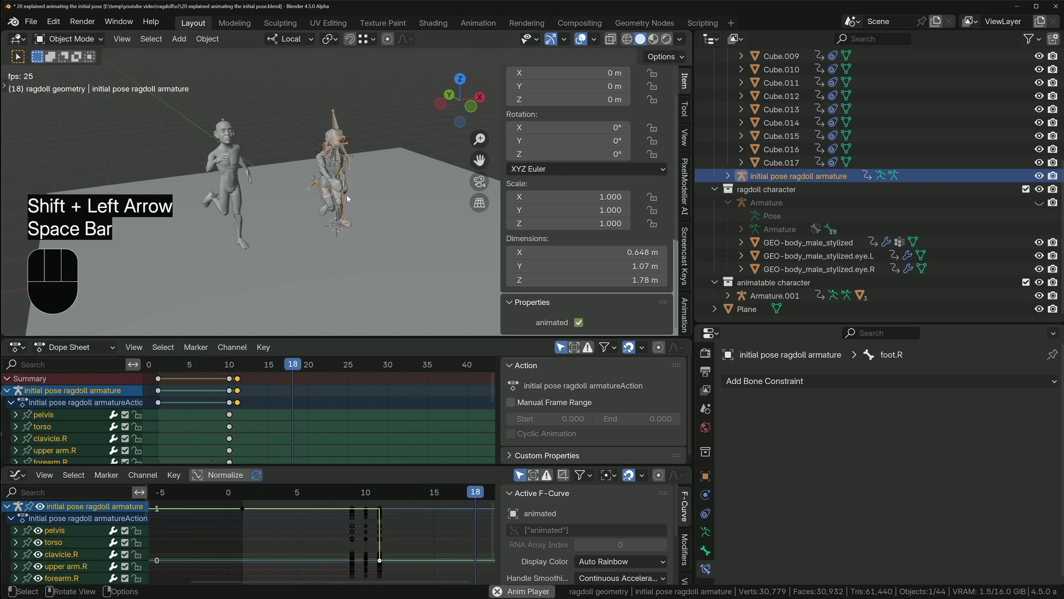
key("space")
key("shift+Left")
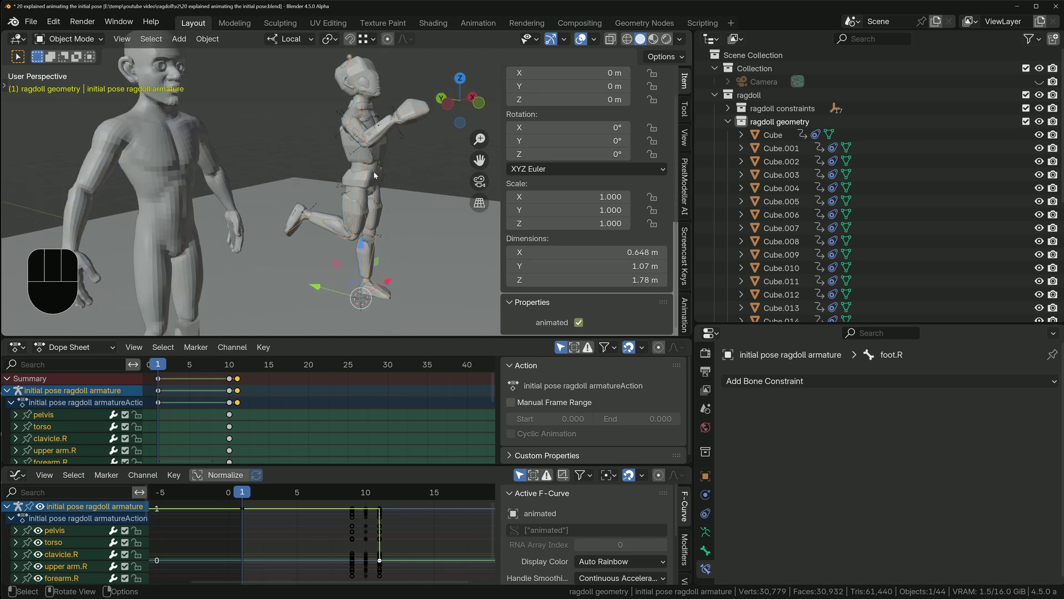
Step: Reselect the initial pose ragdoll armature and copy its full pose to the clipboard again
left_click(266, 70)
key("Tab")
key("a")
key("ctrl+c")
key("Tab")
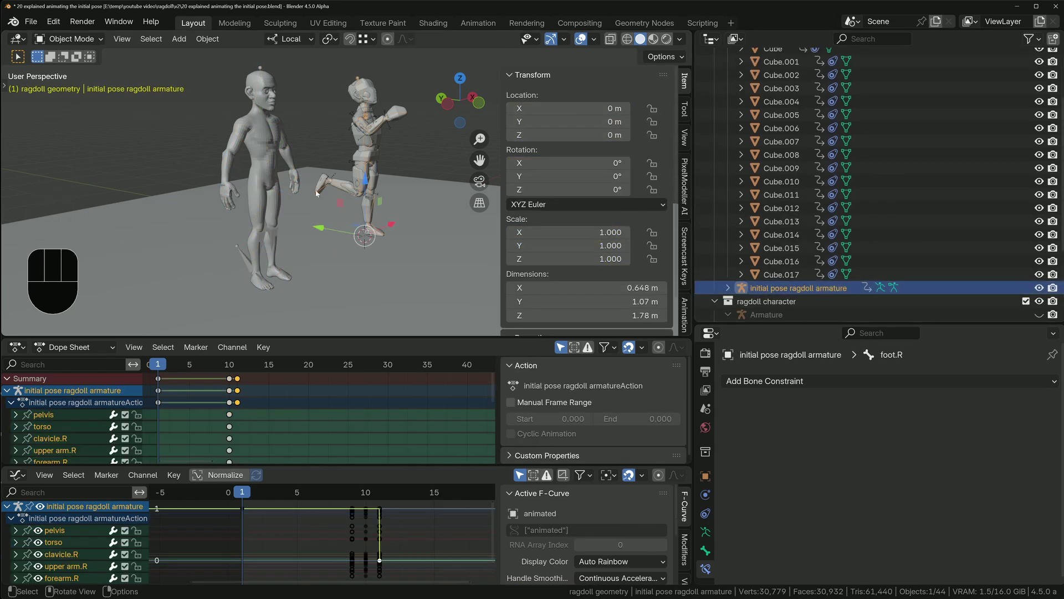
Step: Reset all ragdoll bones to the rest pose and keyframe it at frame 1
key("Tab")
key("a")
key("ctrl+v")
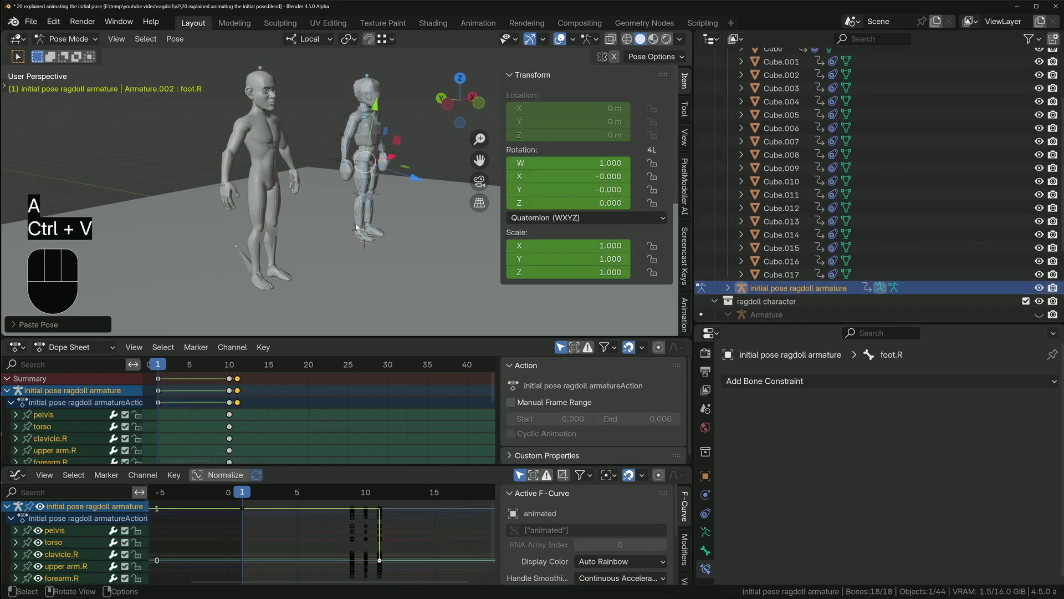
key("i")
key("space")
key("shift+Left")
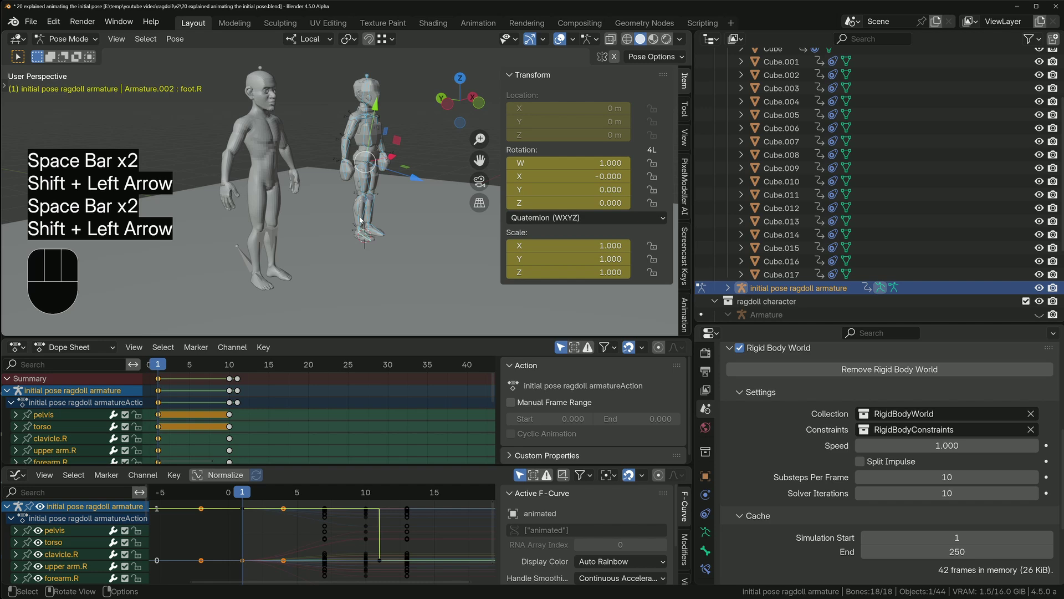
key("Tab")
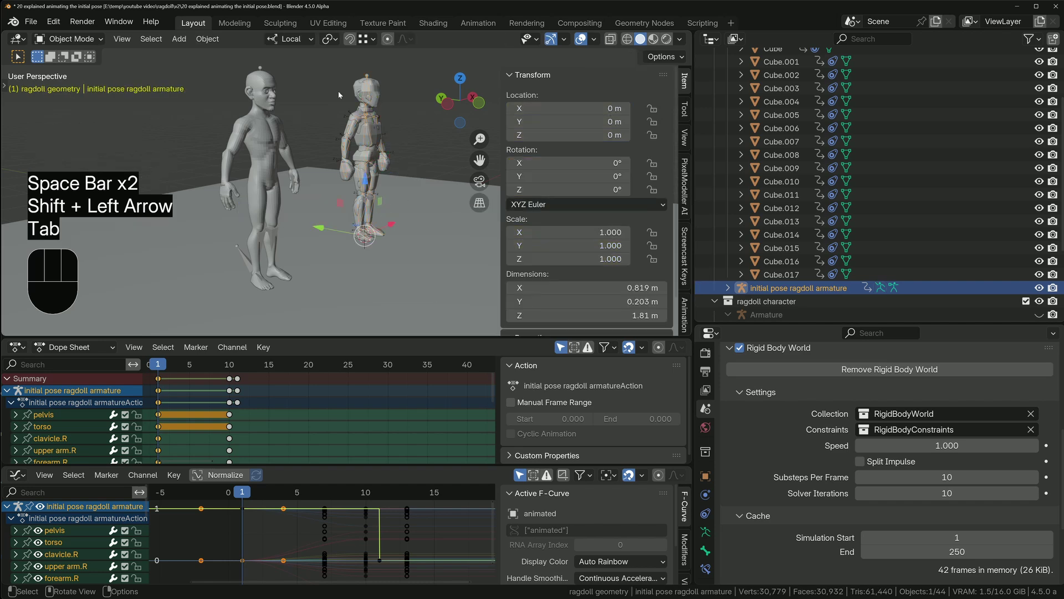
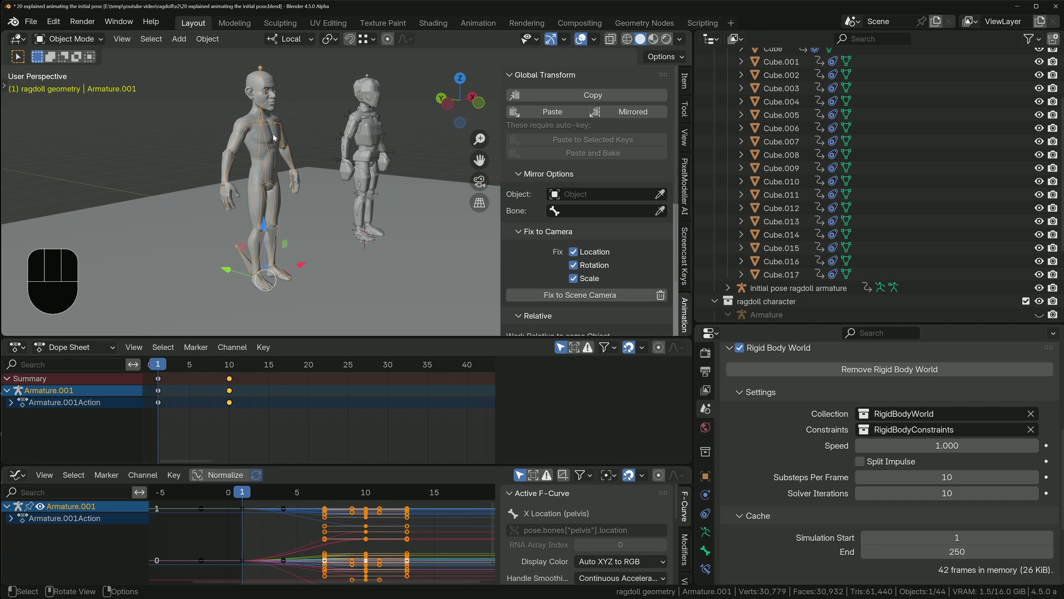
Step: Open the animated-character-to-ragdoll transition .blend and scrub to frame 10 to check the pose
left_click(371, 78)
left_click(532, 106)
left_click(538, 116)
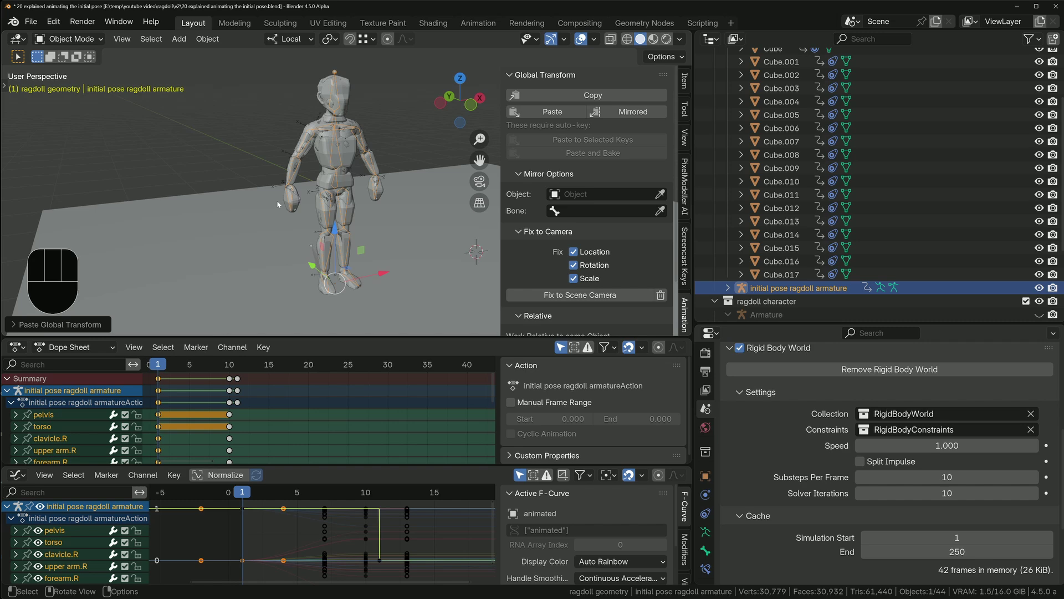
left_click_drag(727, 257, 755, 257)
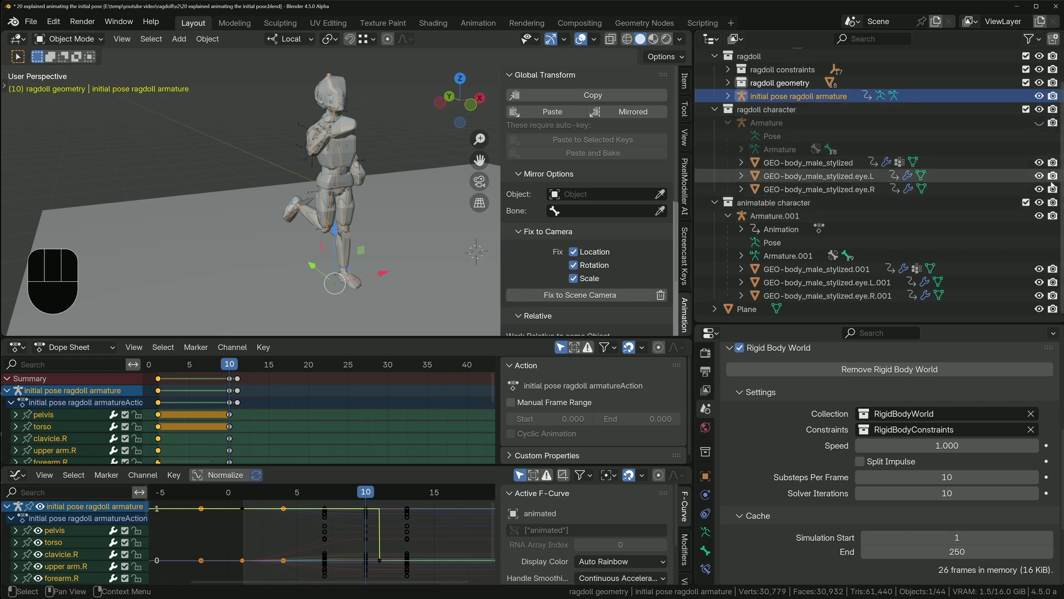
key("space")
Step: Enter Pose Mode on the ragdoll character and box-select all its timeline keyframes
key("space")
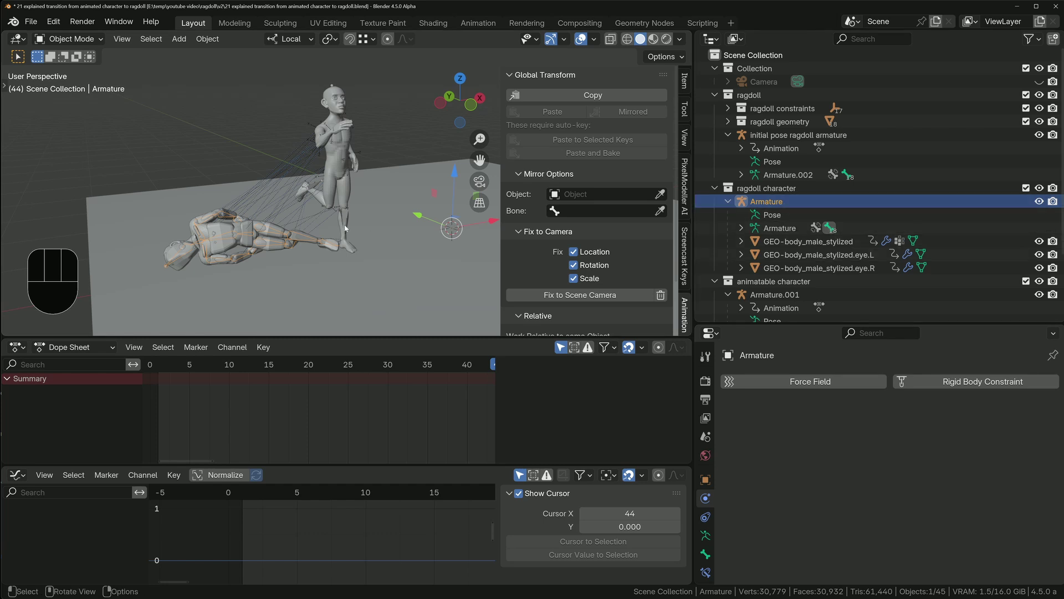
key("Tab")
key("a")
left_click_drag(178, 37, 361, 445)
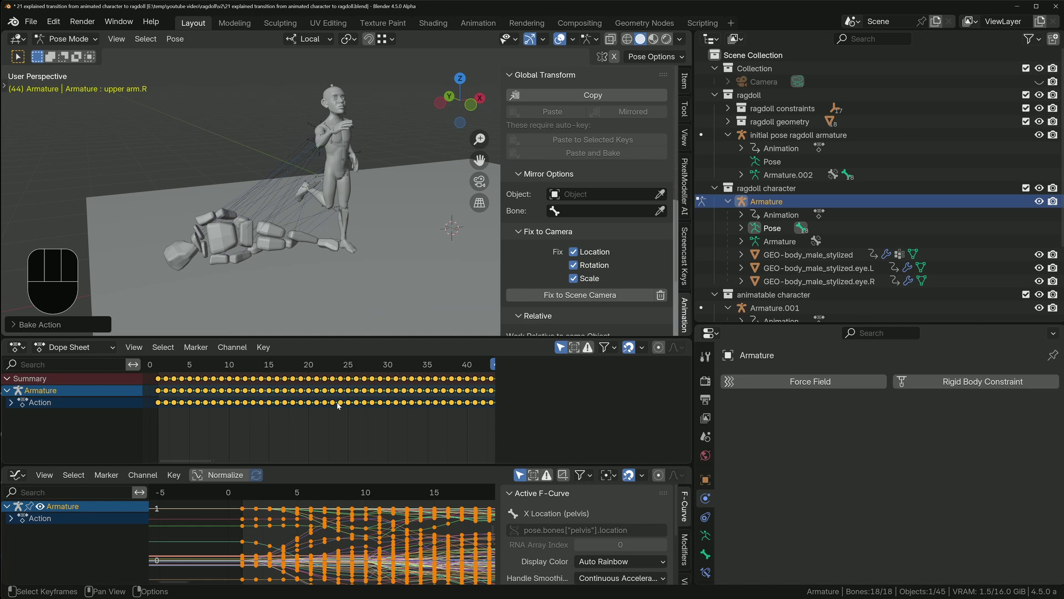
Step: Replay the transition twice from the first frame with all bones selected
key("Tab")
key("a")
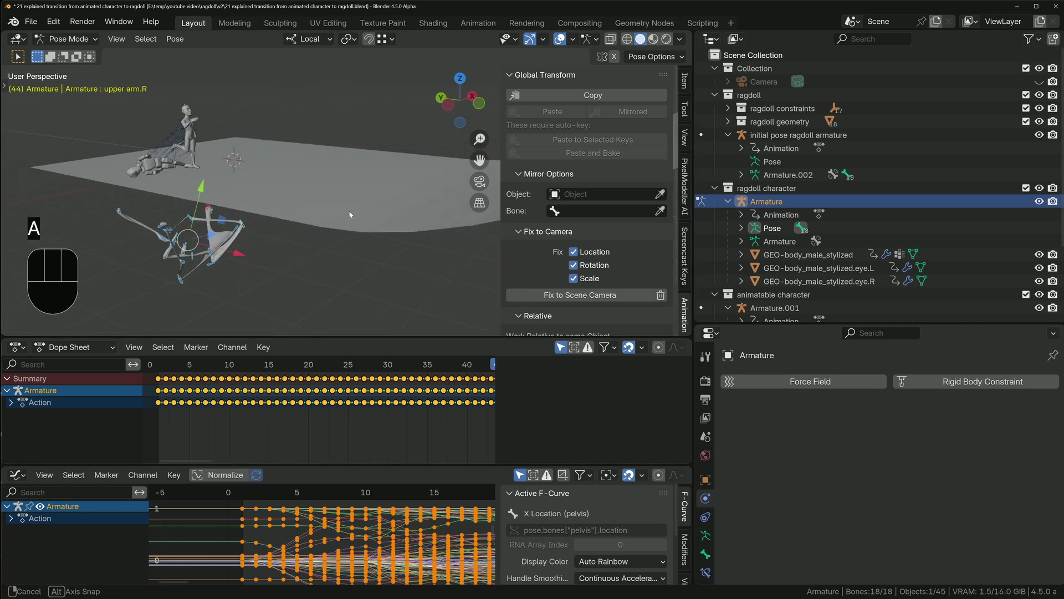
key("shift+Left")
key("space")
key("space")
key("shift+Left")
key("space")
key("space")
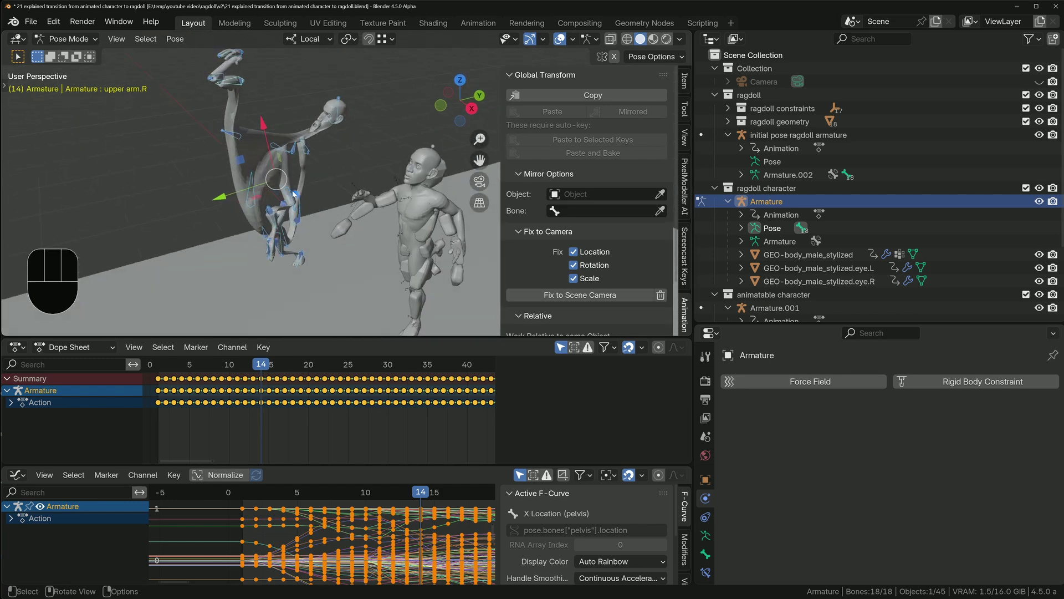
Step: Step frame by frame to frame 15, showing upper arm.R's Child Of constraint to Cube.015
key("Left")
key("Left")
key("Left")
key("Left")
key("Left")
key("Left")
key("Right")
key("Right")
key("Right")
key("Right")
key("Right")
key("Right")
key("Right")
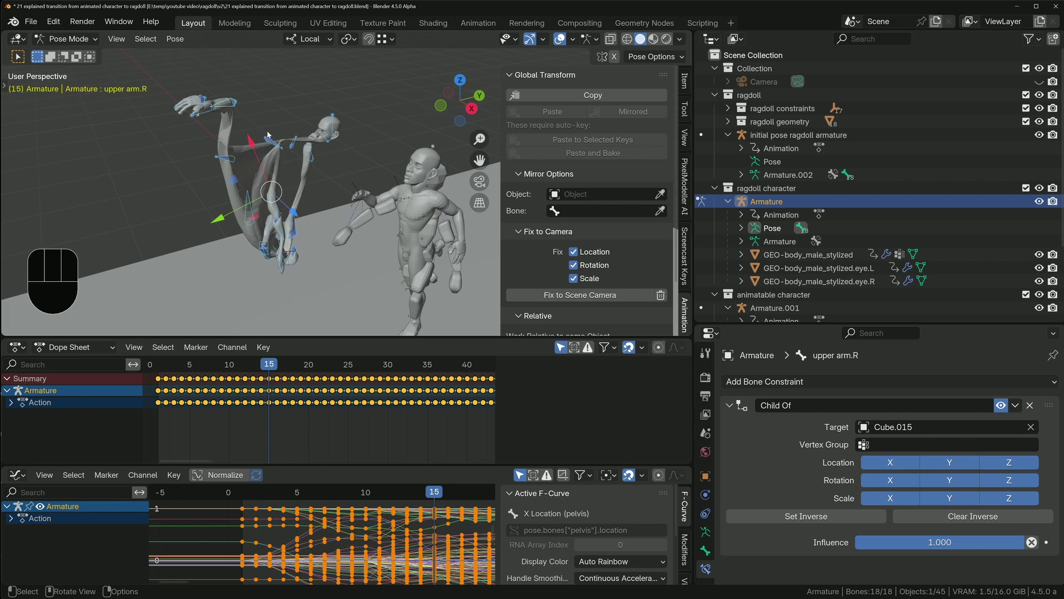
Step: Disable upper arm.R's Child Of constraint and replay the transition from frame 1
middle_click(289, 184)
key("a")
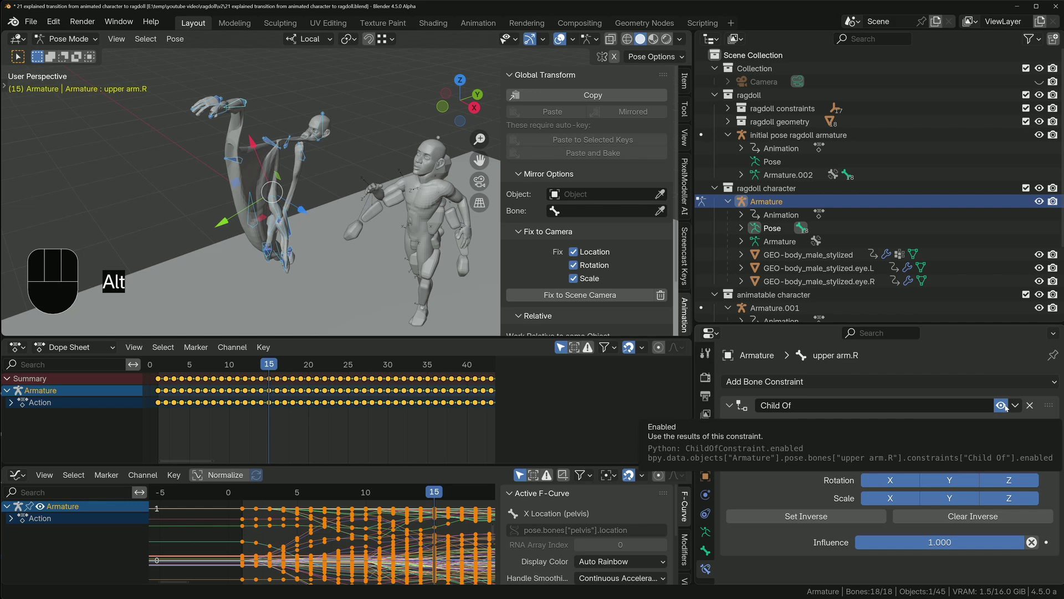
left_click(1008, 407)
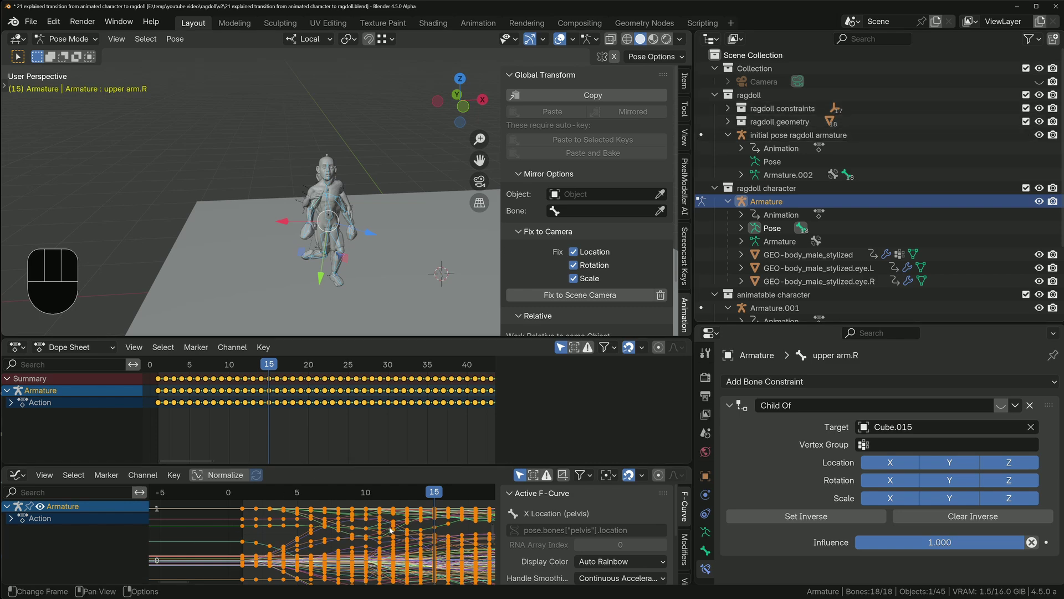
key("space")
key("space")
key("shift+Left")
key("space")
key("space")
key("shift+Left")
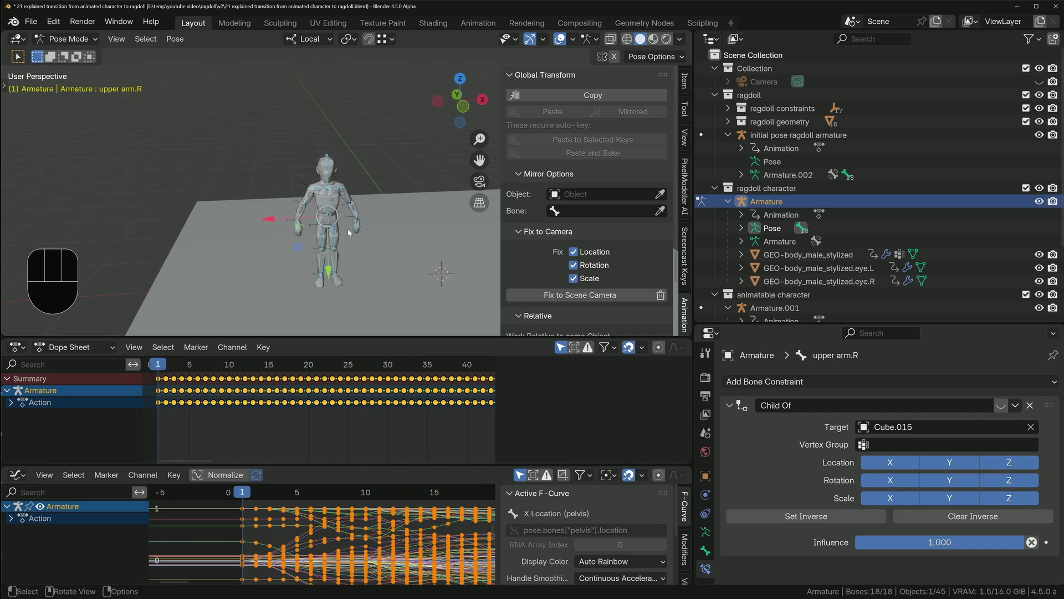
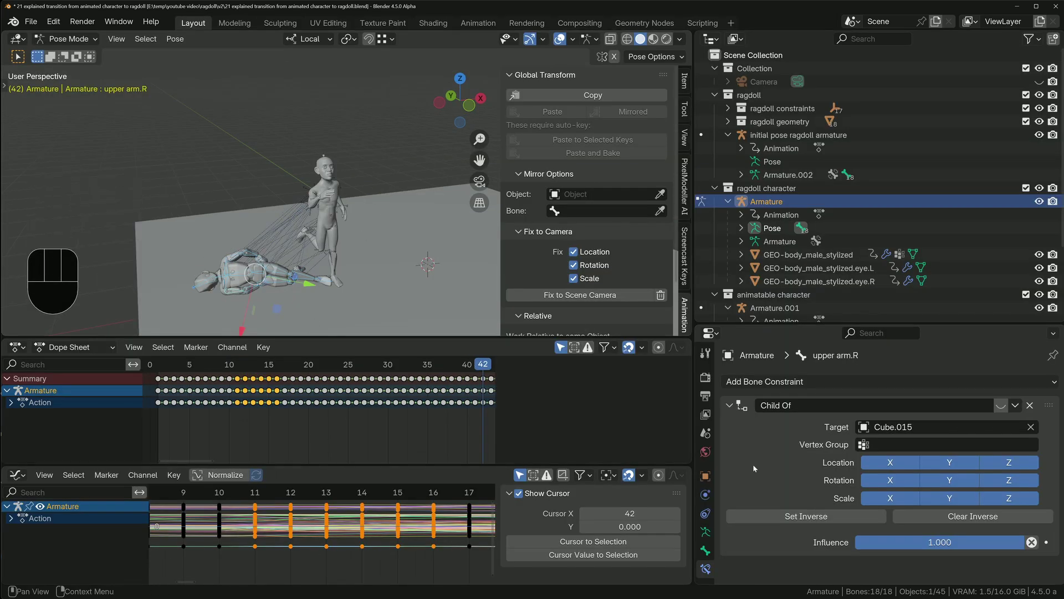
key("shift+Left")
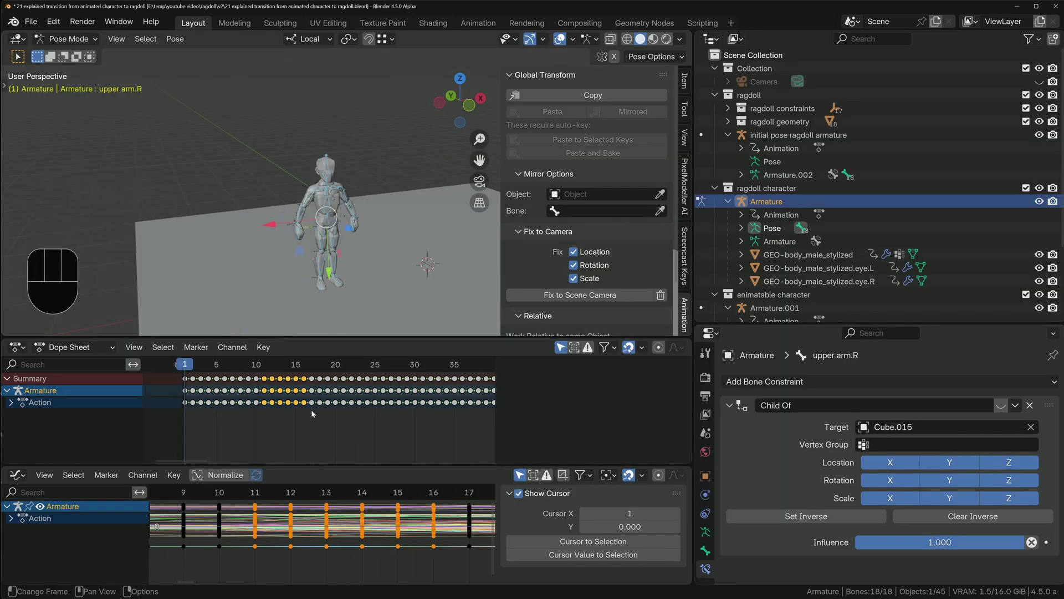
Step: Delete the selected keys (X) and clear bone locations (Alt+G), replaying from frame 1 to compare
key("a")
key("x")
key("space")
key("space")
key("shift+Left")
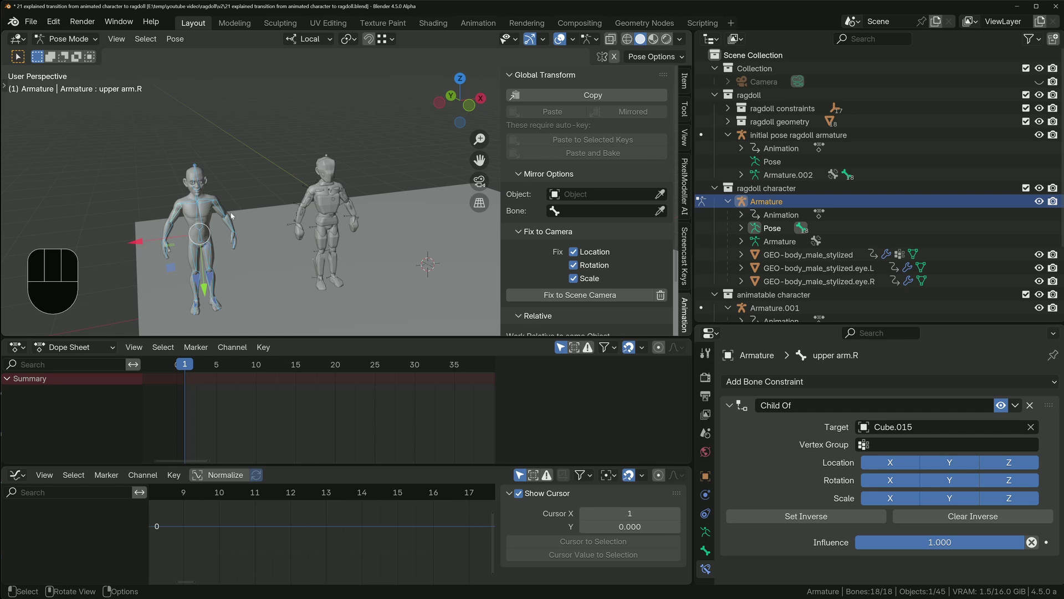
key("space")
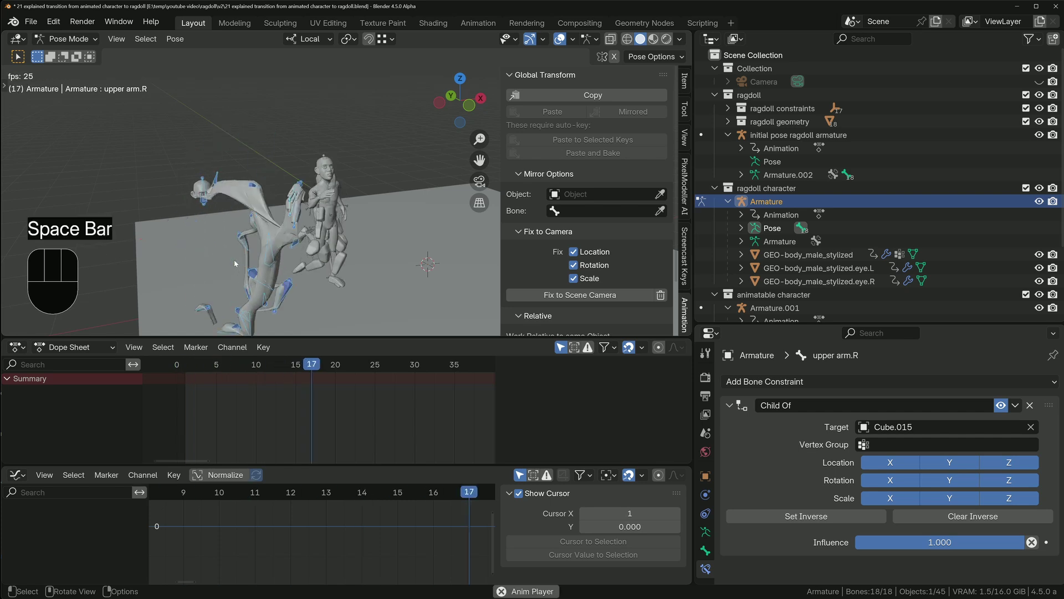
key("space")
key("shift+Left")
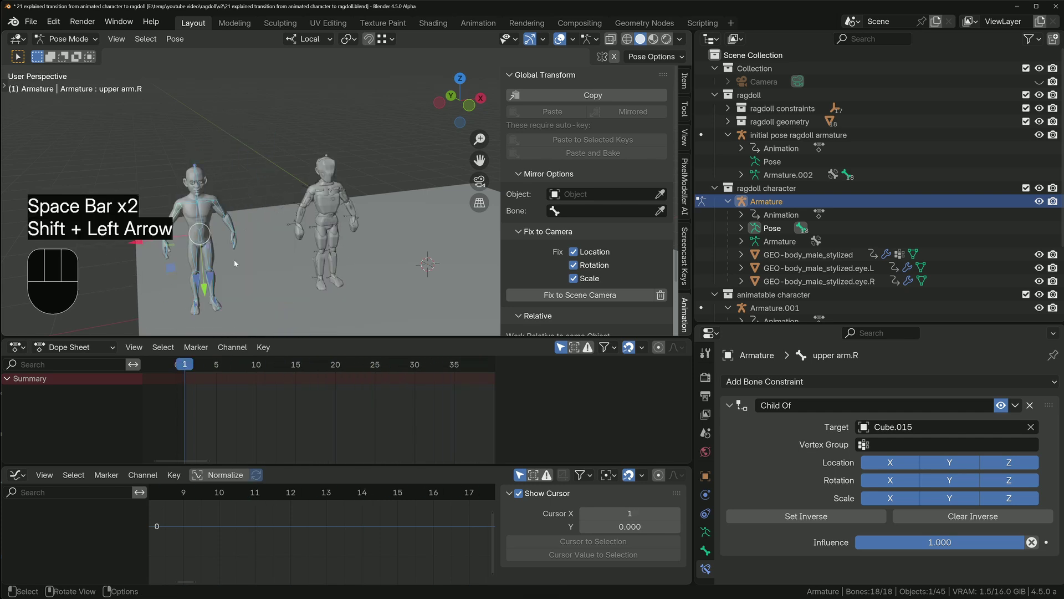
key("alt+g")
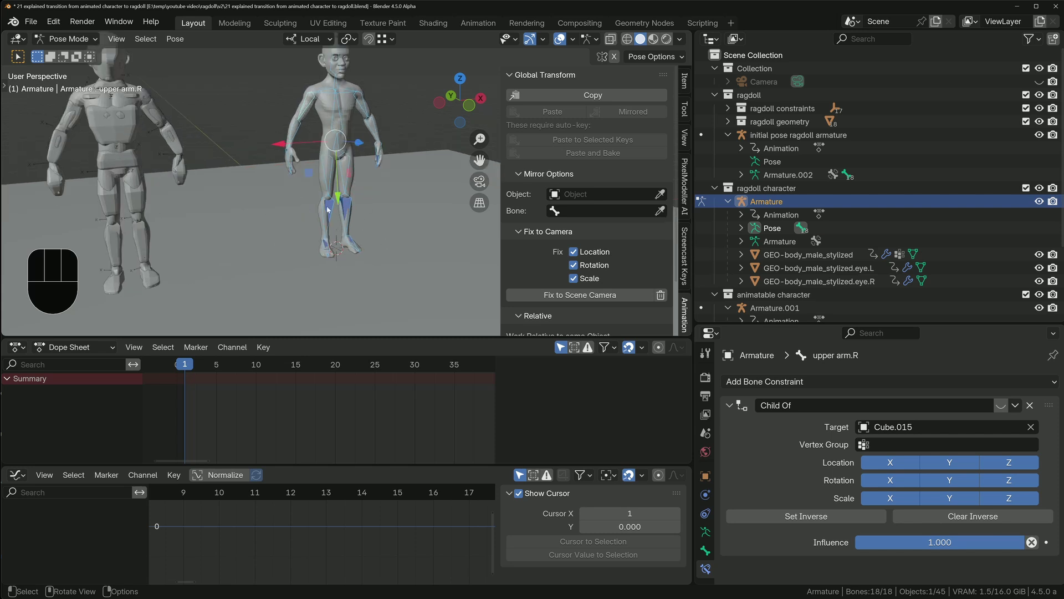
Step: Re-enable the Child Of constraint, play back, and open '22a fixed incorrect constraint values for elbows'
left_click(1006, 407)
key("space")
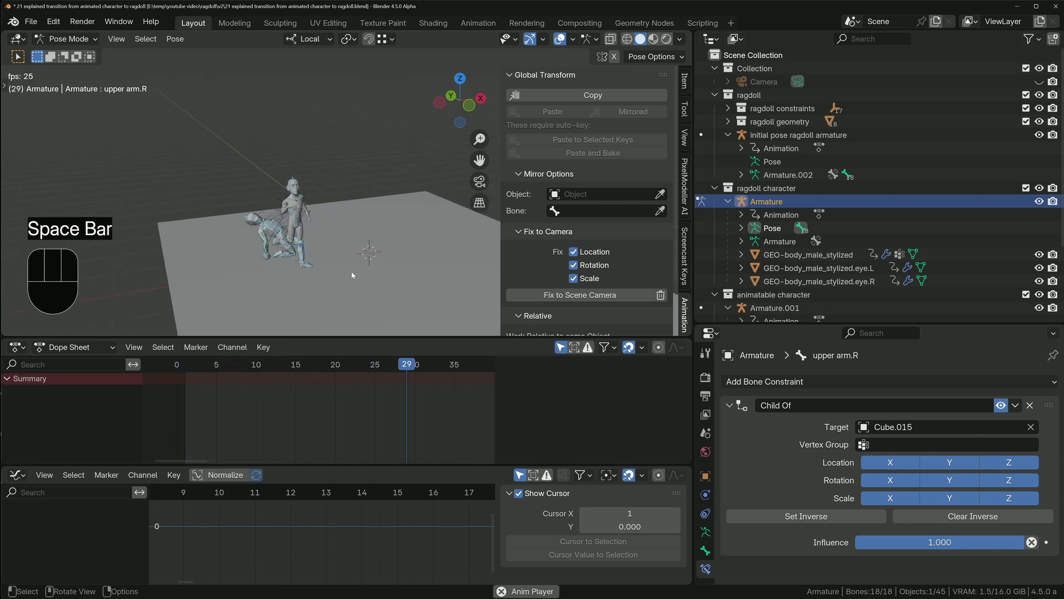
key("space")
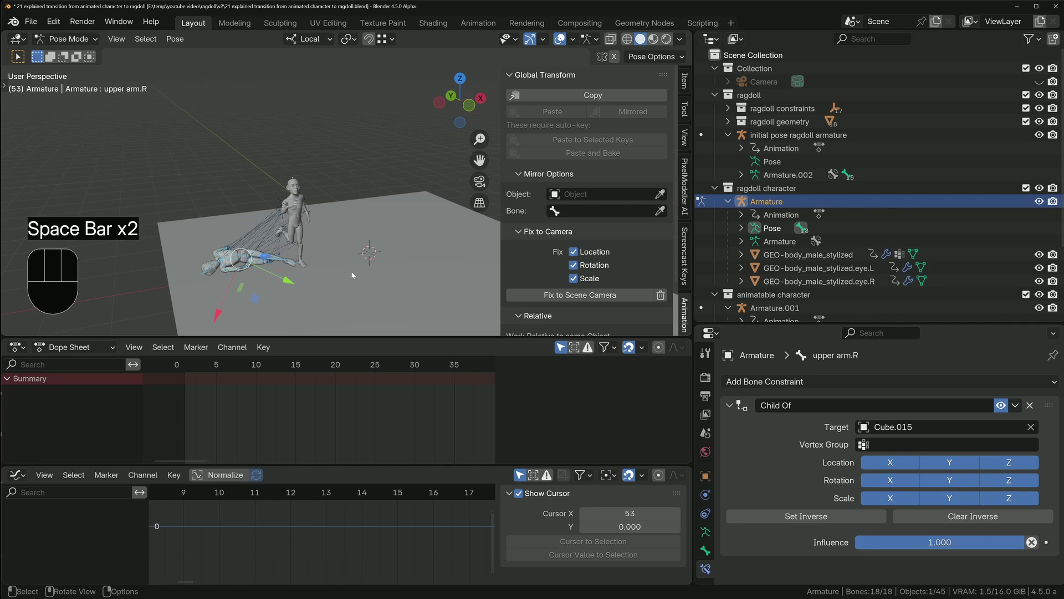
key("space")
key("shift+Left")
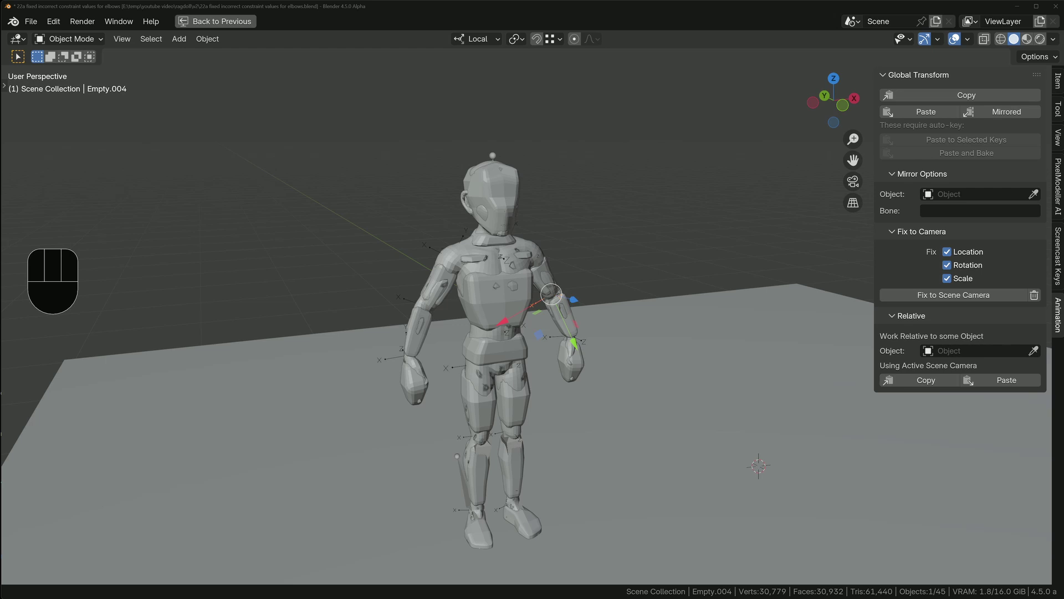
Step: Play the fall to frame 101, then make Armature.001 under animatable character the active object
key("space")
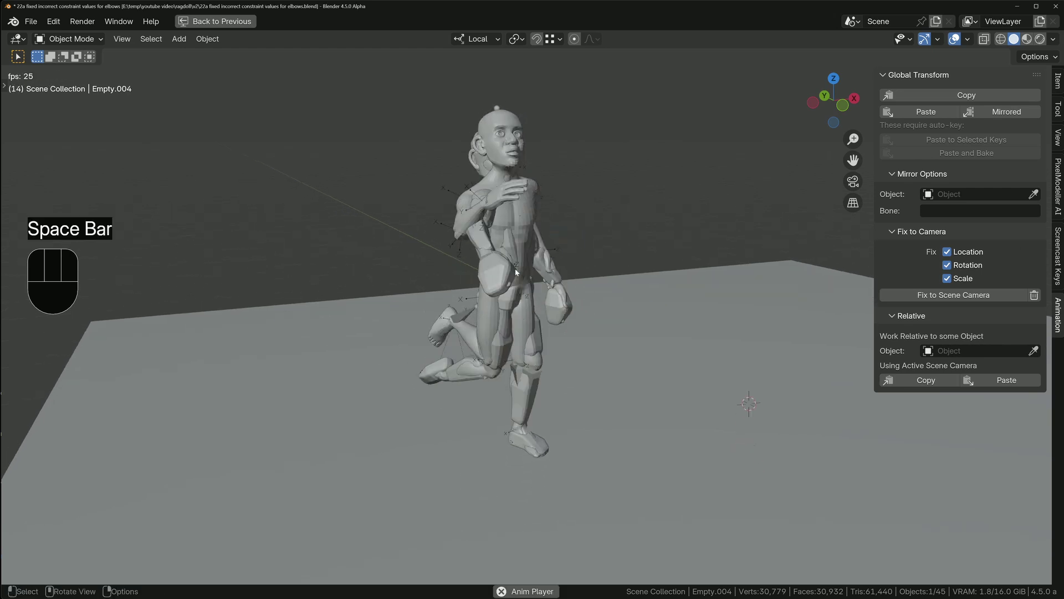
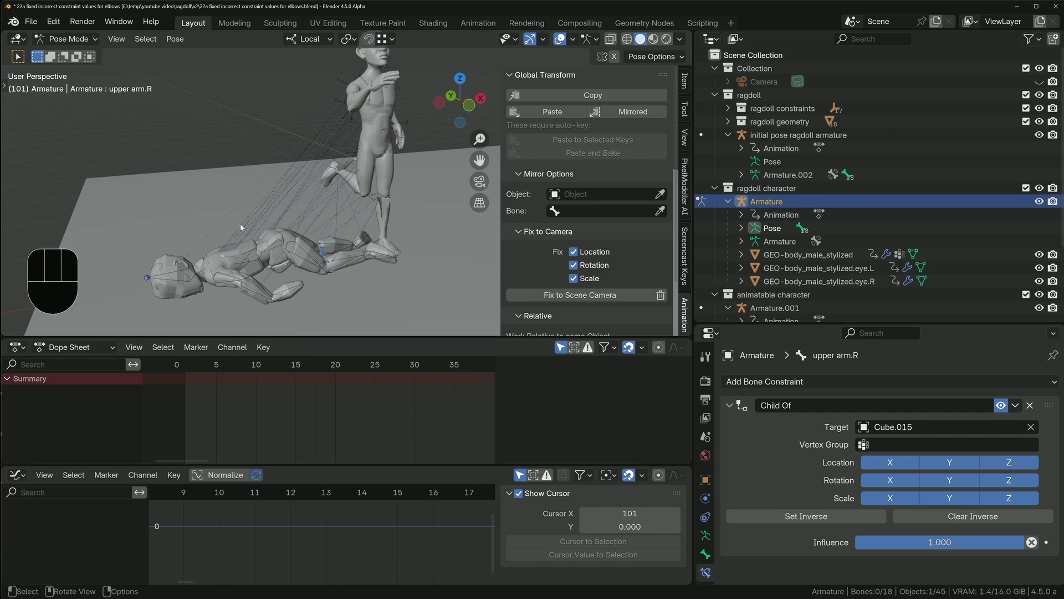
key("Tab")
key("a")
left_click_drag(179, 42, 357, 444)
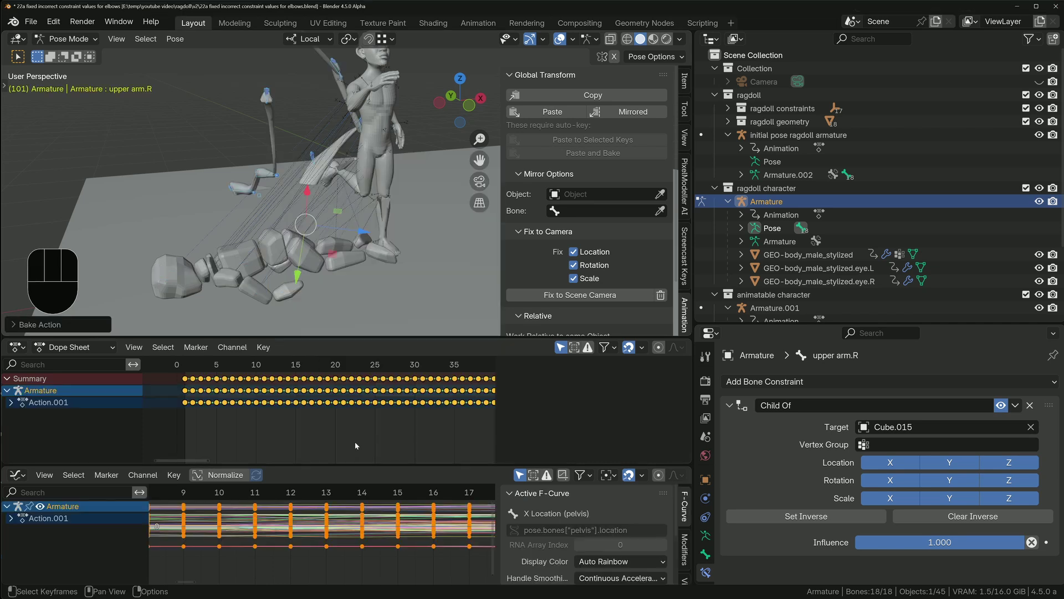
left_click(1009, 409)
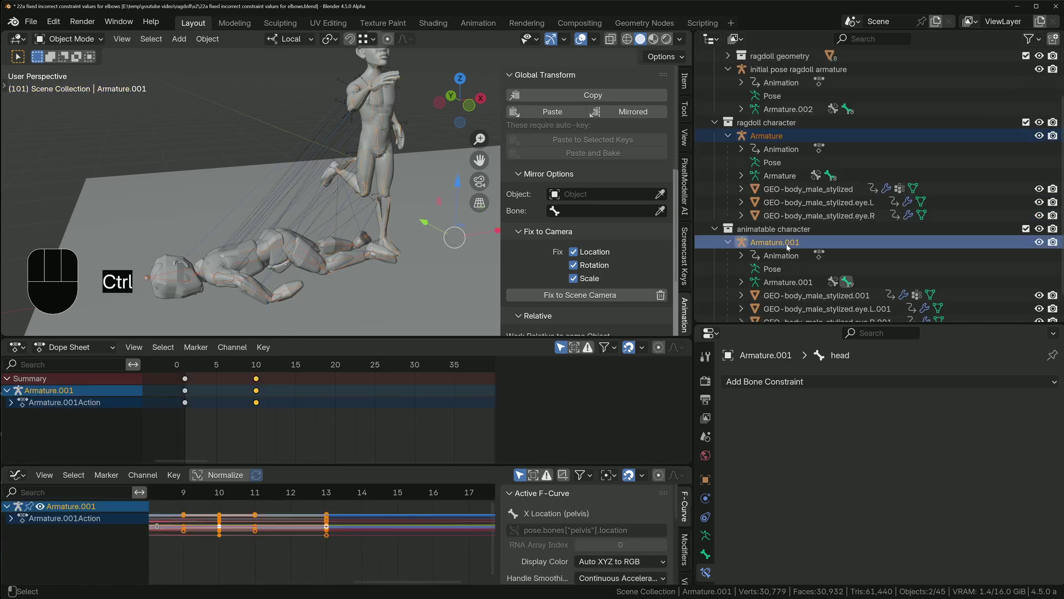
Step: Maximize the viewport, isolate both armatures in local view and enter Pose Mode
key("ctrl+space")
key("KP_Divide")
key("Tab")
Step: Compare the animatable head bone with the ragdoll pelvis and right thigh bones, orbiting to the arms
left_click(462, 338)
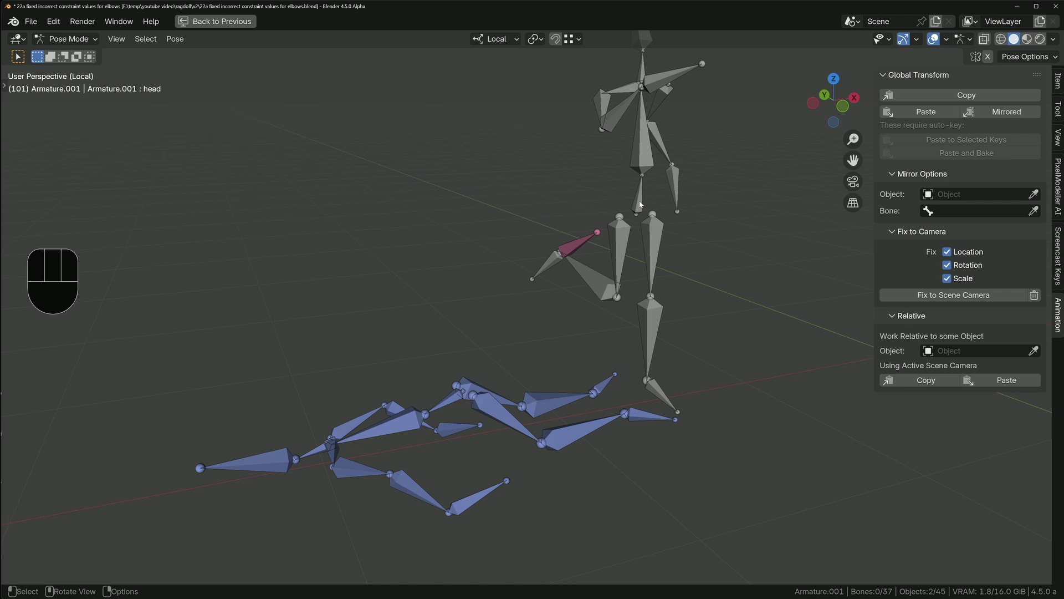
left_click(455, 401)
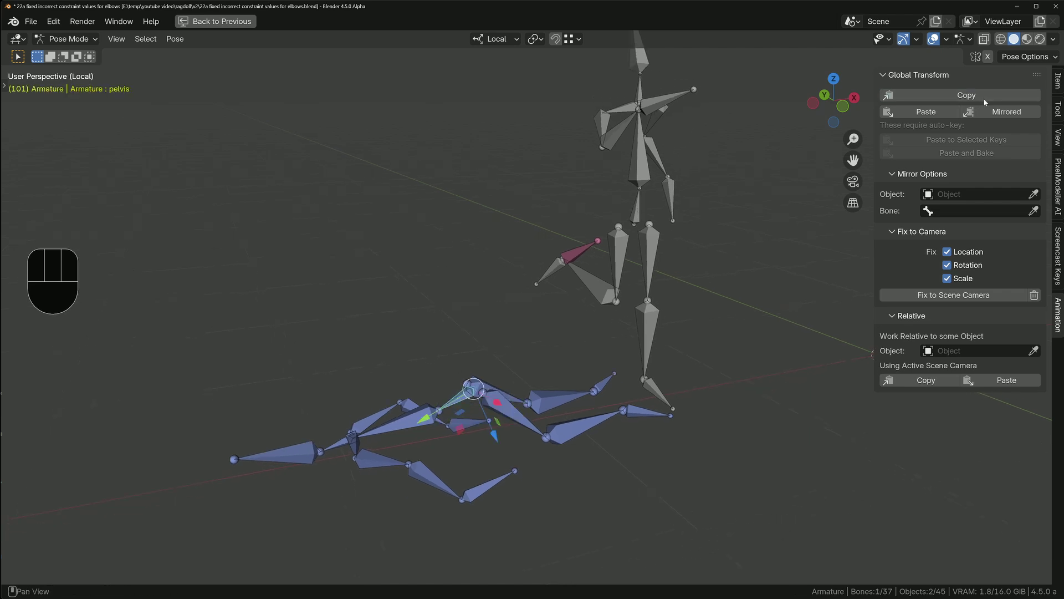
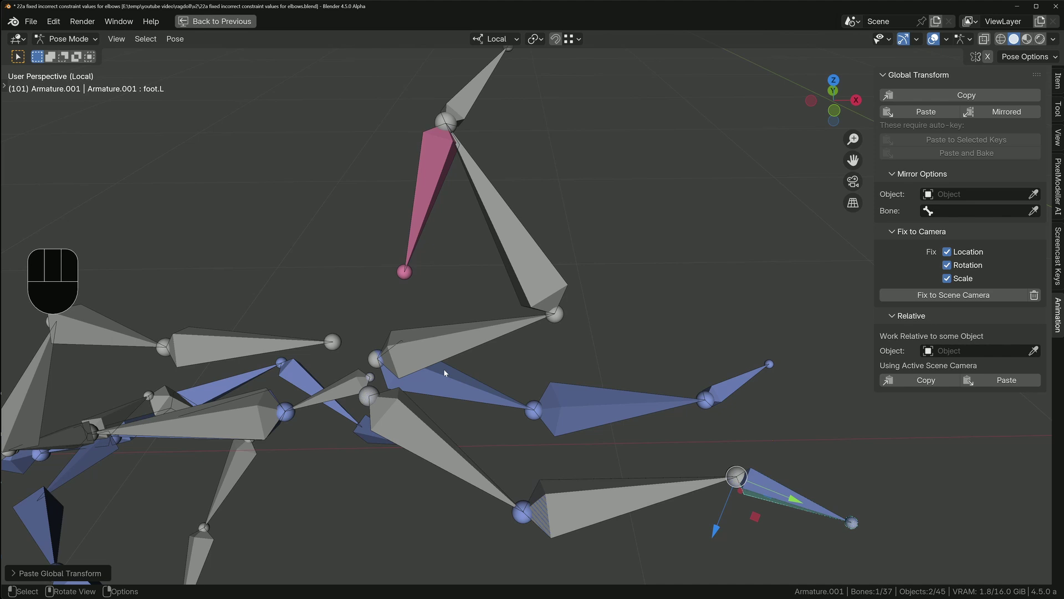
left_click(461, 418)
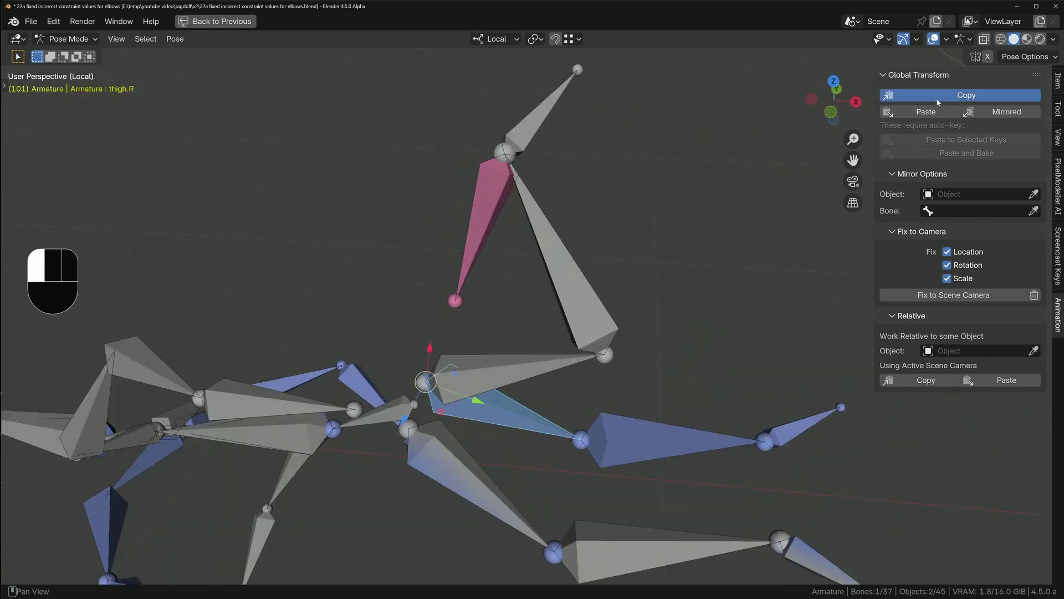
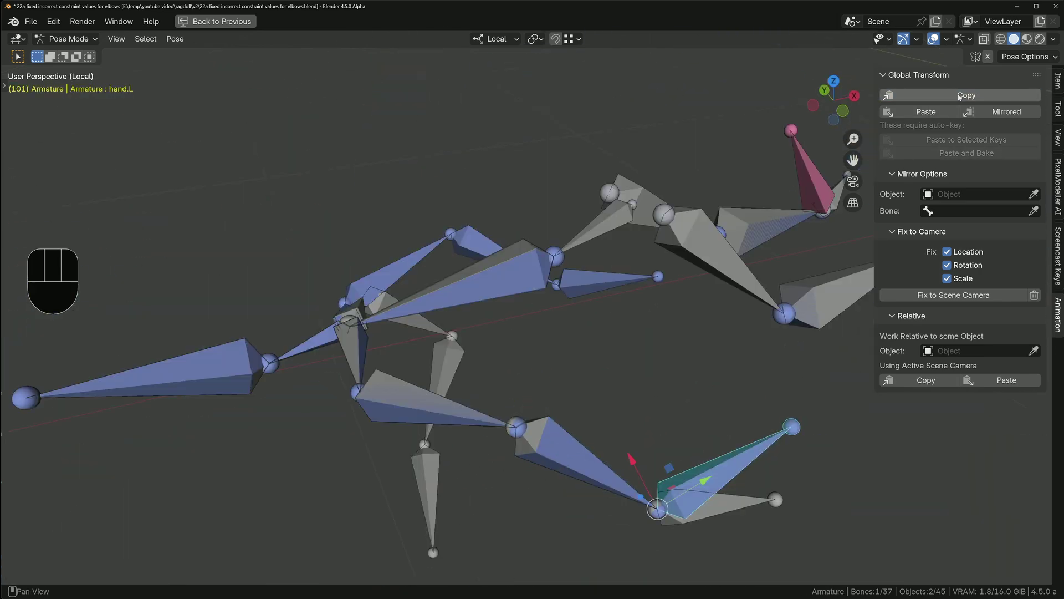
middle_click(617, 343)
left_click_drag(419, 251, 430, 254)
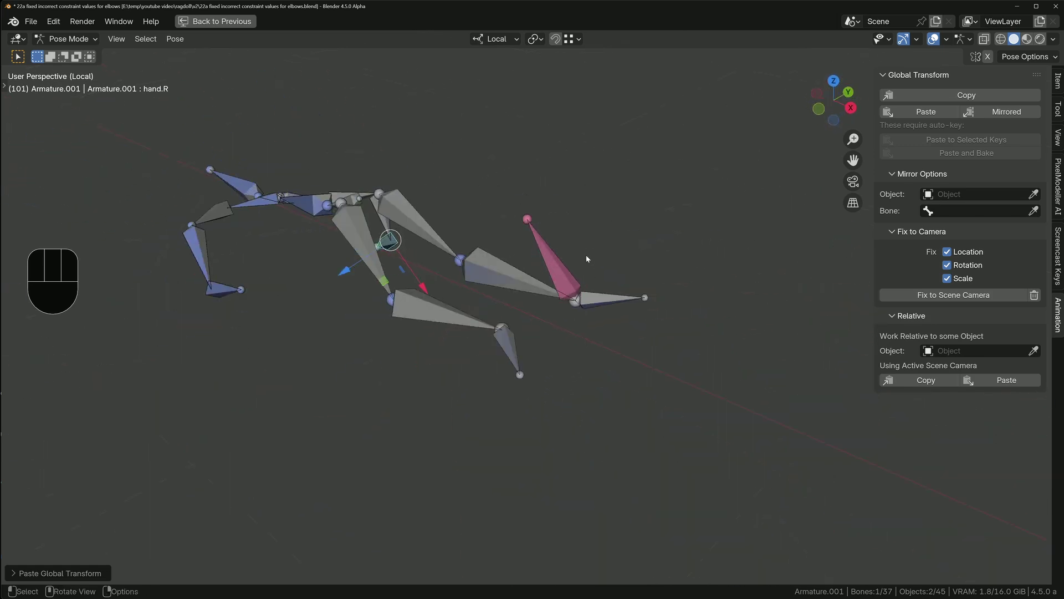